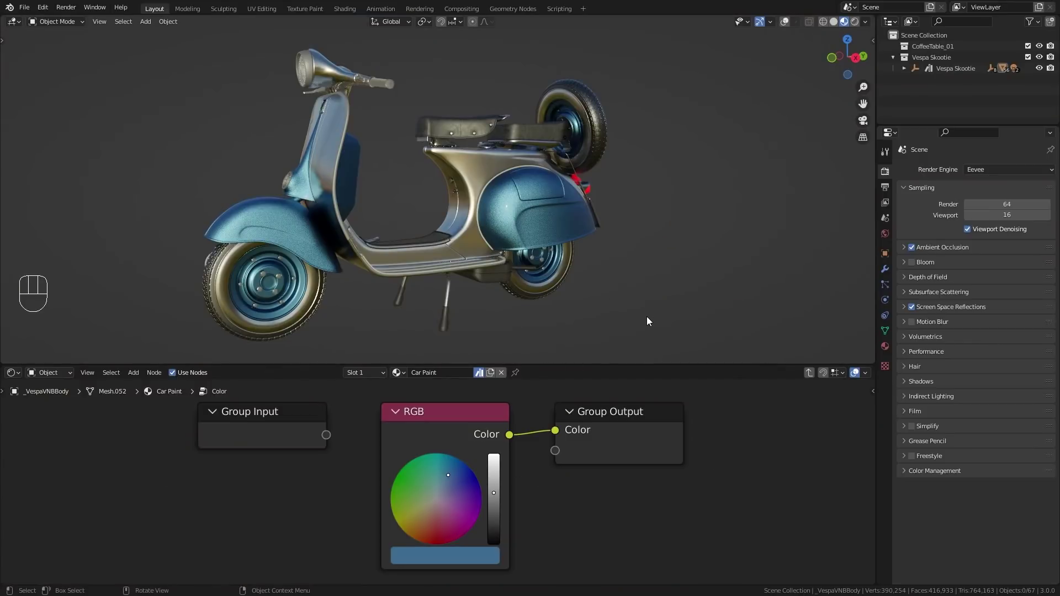
Split off an Image Editor area and create a new untitled image filled with light cyan
{"action": "left_click_drag", "start_coordinate": [883, 125], "coordinate": [904, 264]}
{"action": "left_click_drag", "start_coordinate": [897, 134], "coordinate": [550, 177]}
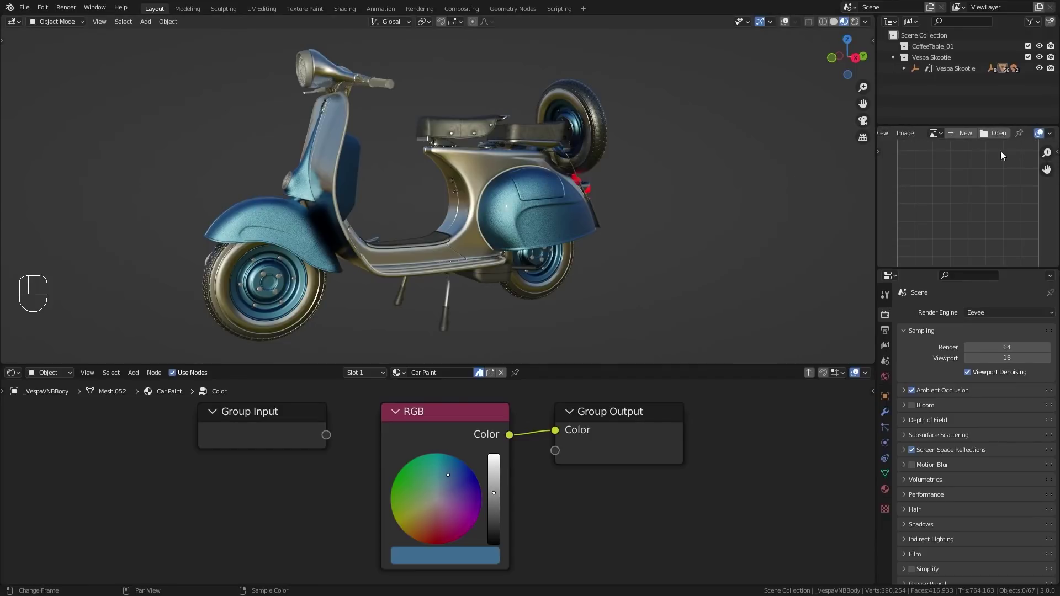
{"action": "left_click_drag", "start_coordinate": [968, 136], "coordinate": [790, 227]}
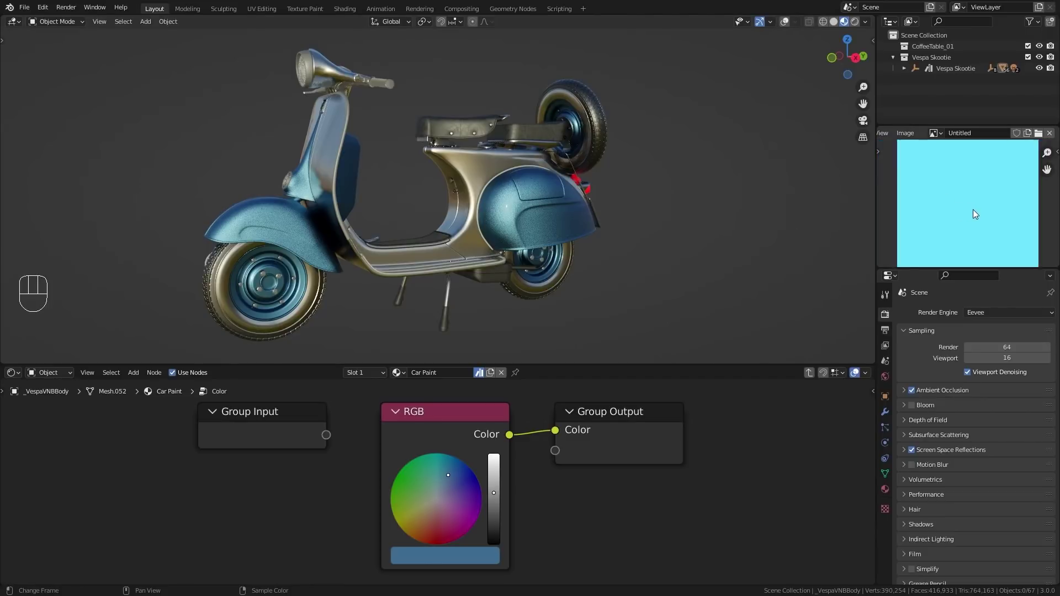
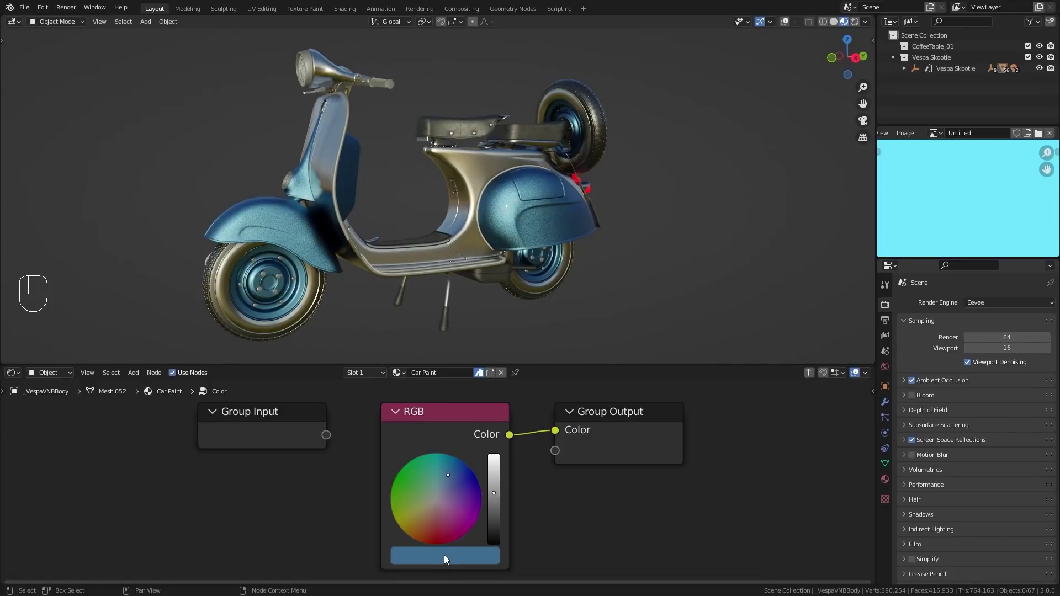
Eyedropper-sample the cyan image into the scooter's RGB paint colour with E
{"action": "key", "text": "e"}
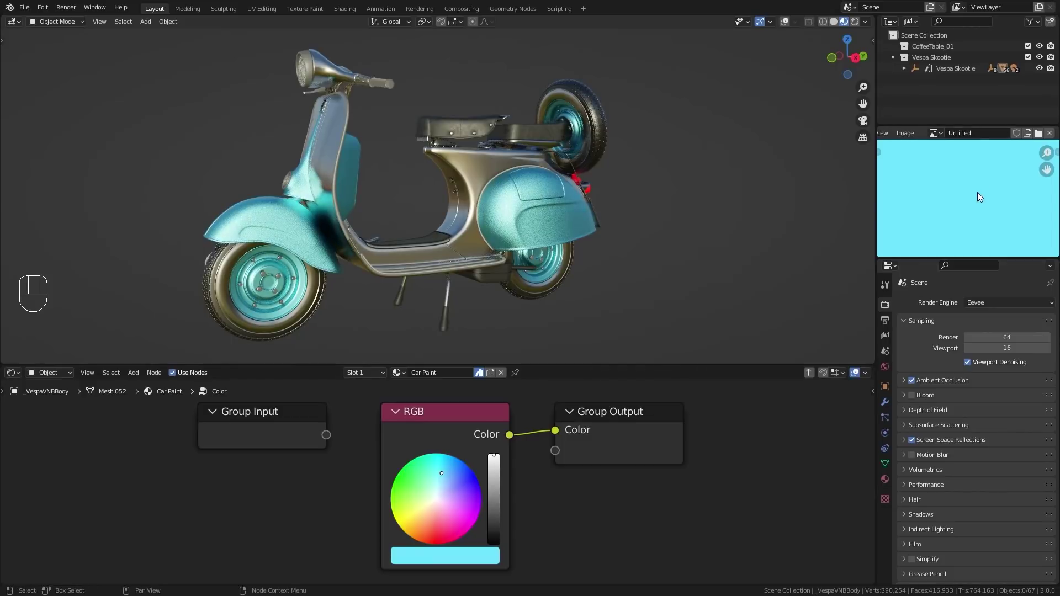
Load Palette.png into the image viewer and sample its purple, pink and blue-grey swatches into the paint colour
{"action": "left_click_drag", "start_coordinate": [409, 231], "coordinate": [423, 275]}
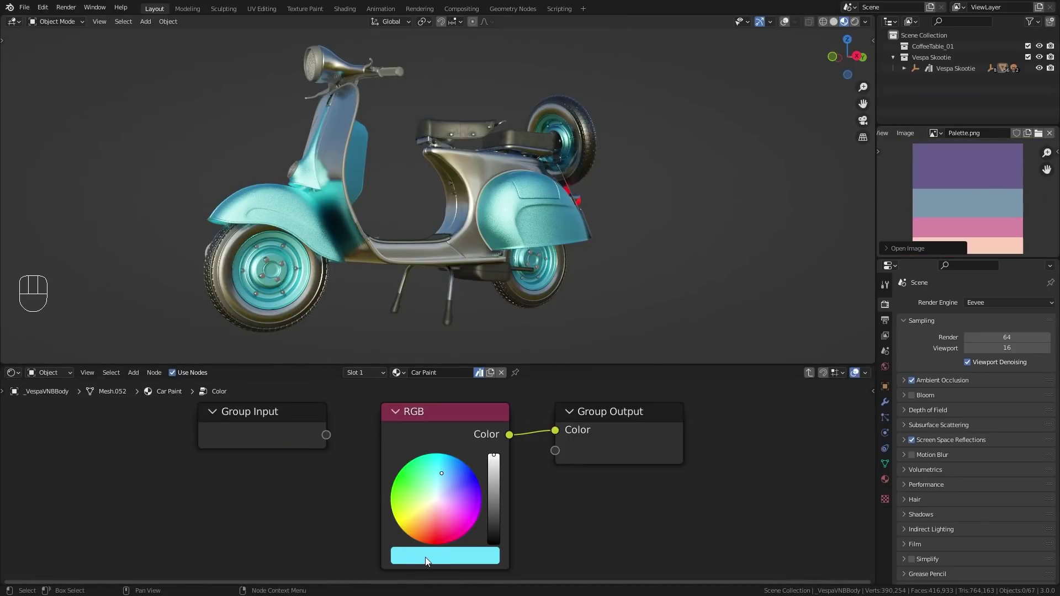
{"action": "key", "text": "e"}
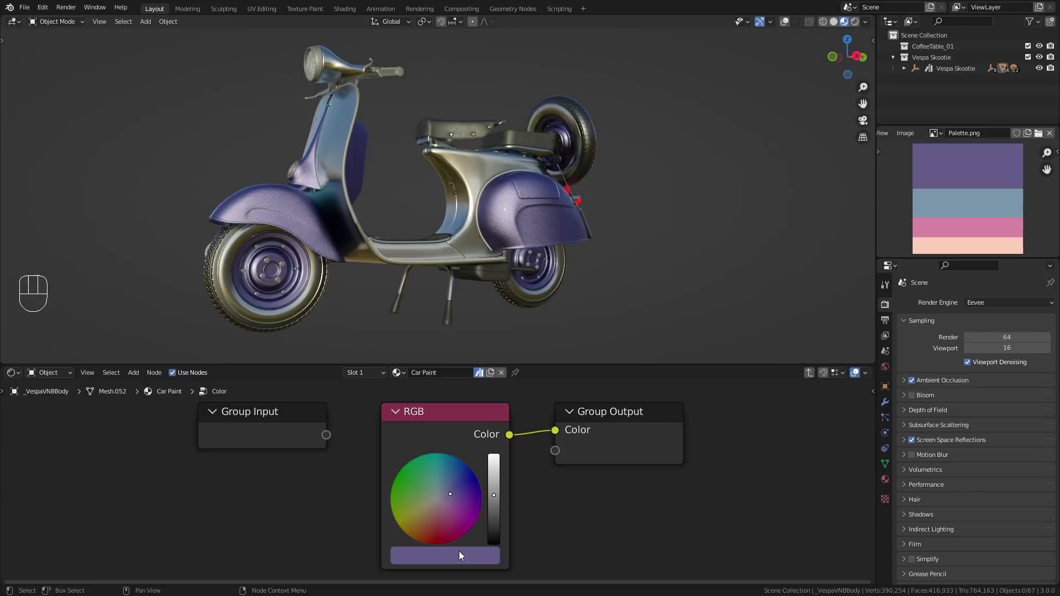
{"action": "key", "text": "e"}
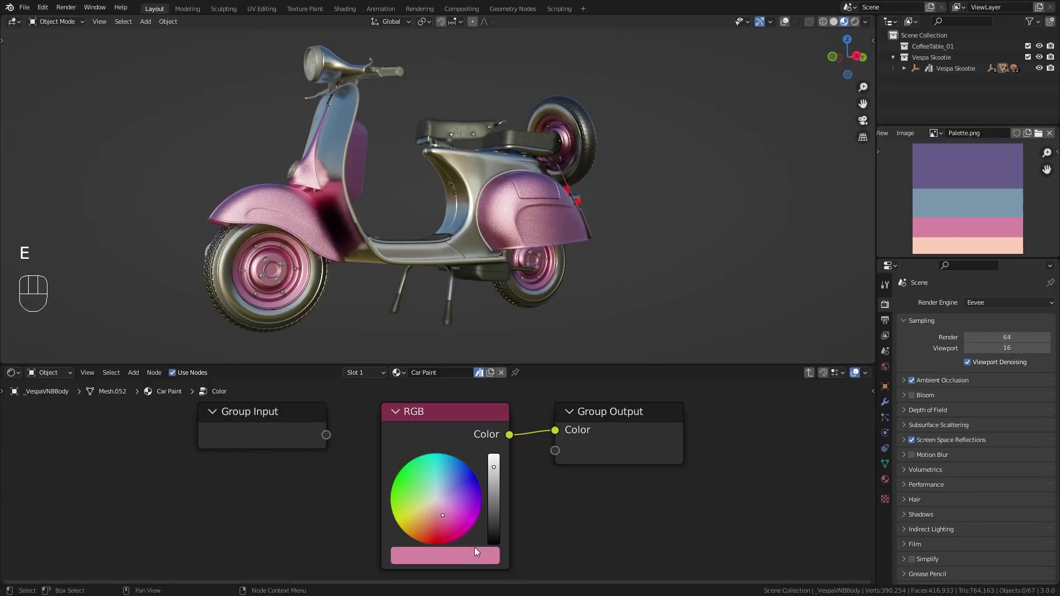
{"action": "key", "text": "e"}
{"action": "key", "text": "e"}
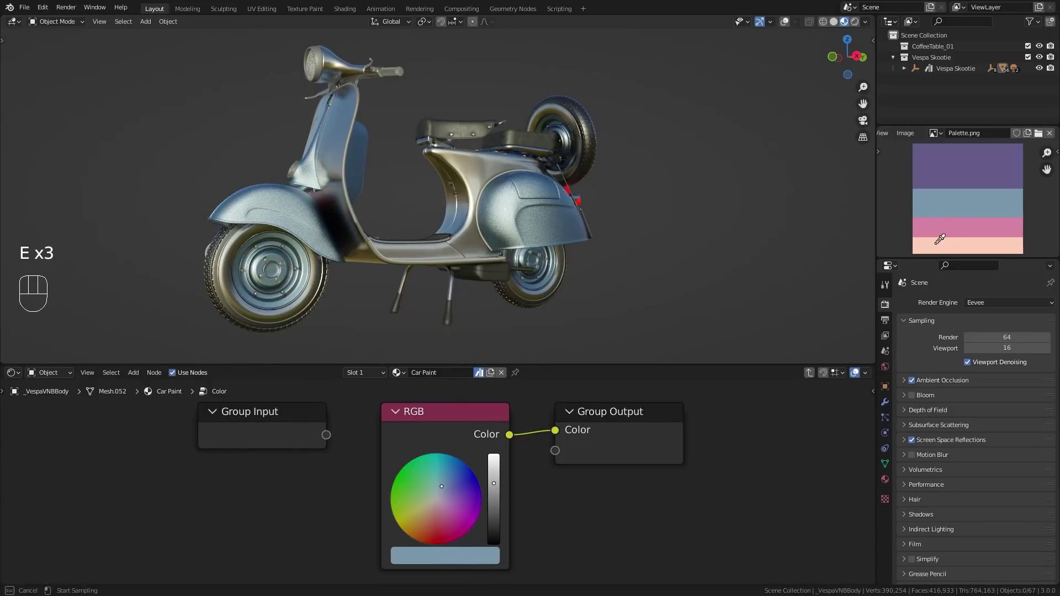
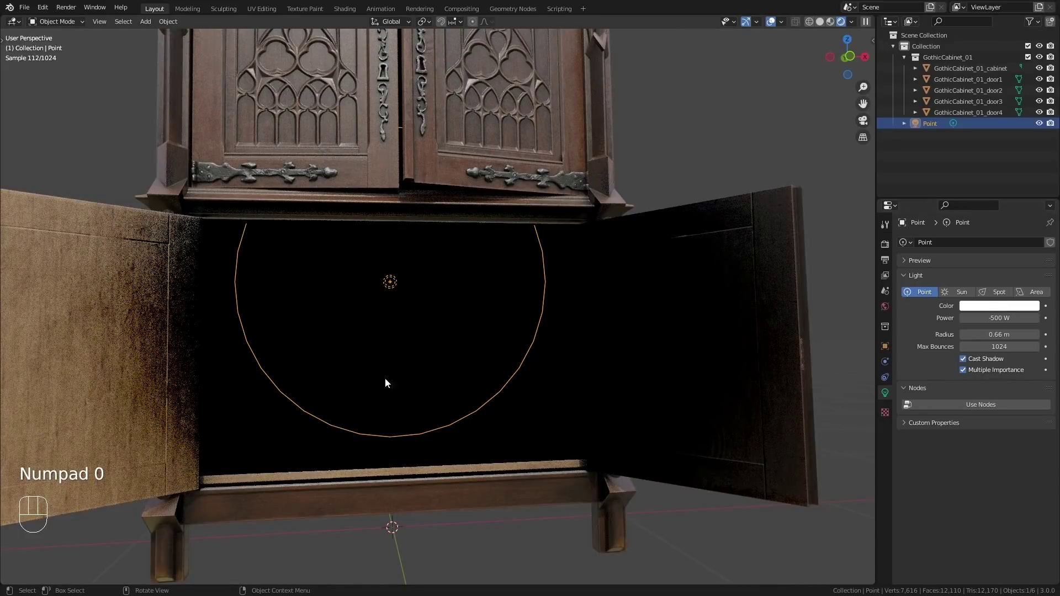
Hide and re-show the -500 W point light in the Outliner to compare the cabinet's lighting while orbiting
{"action": "left_click_drag", "start_coordinate": [452, 403], "coordinate": [428, 397]}
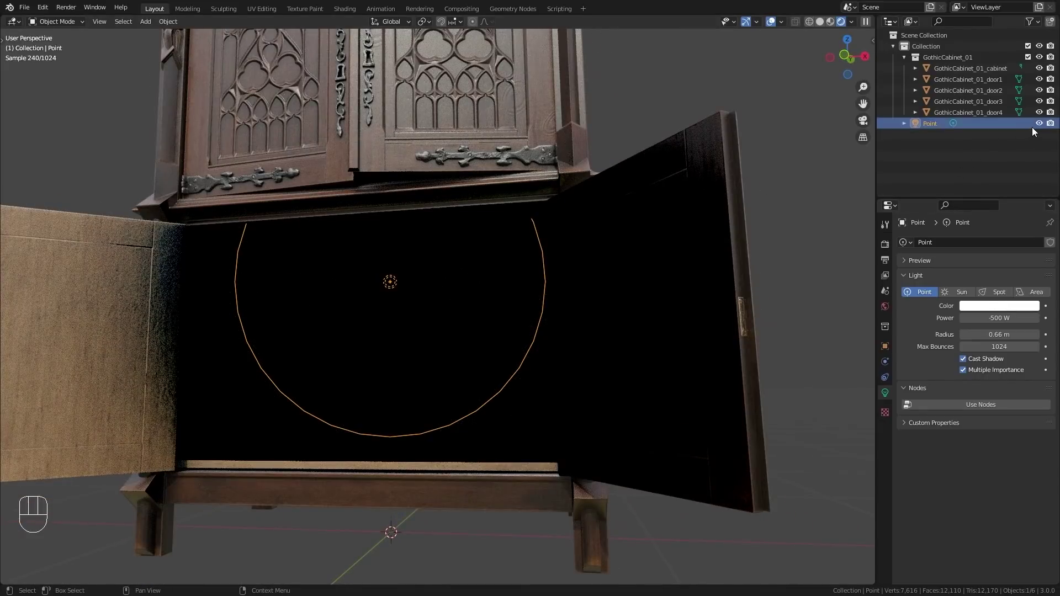
{"action": "left_click", "coordinate": [1041, 125]}
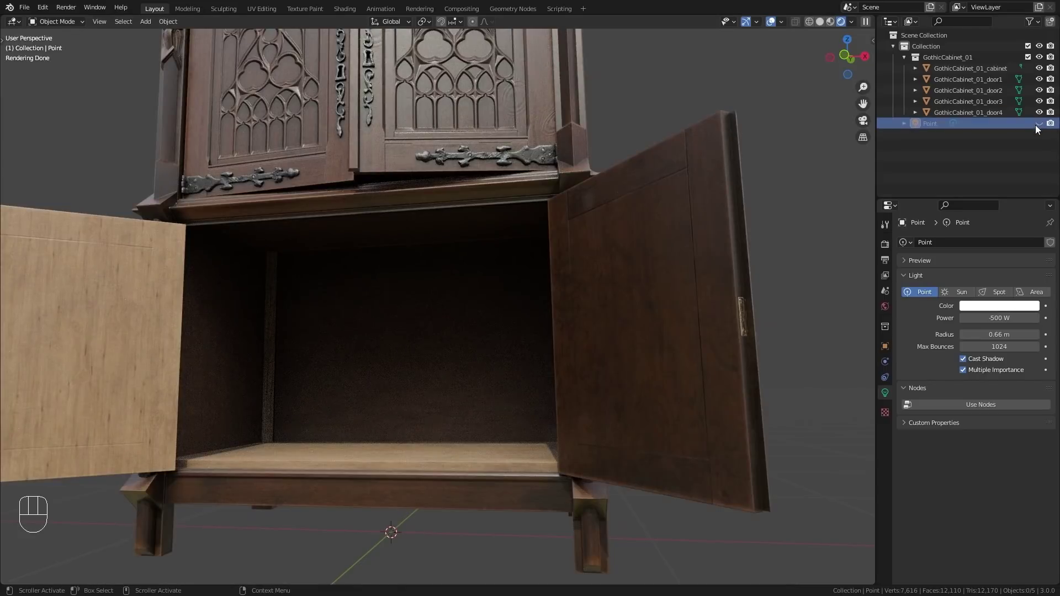
{"action": "left_click", "coordinate": [1041, 127]}
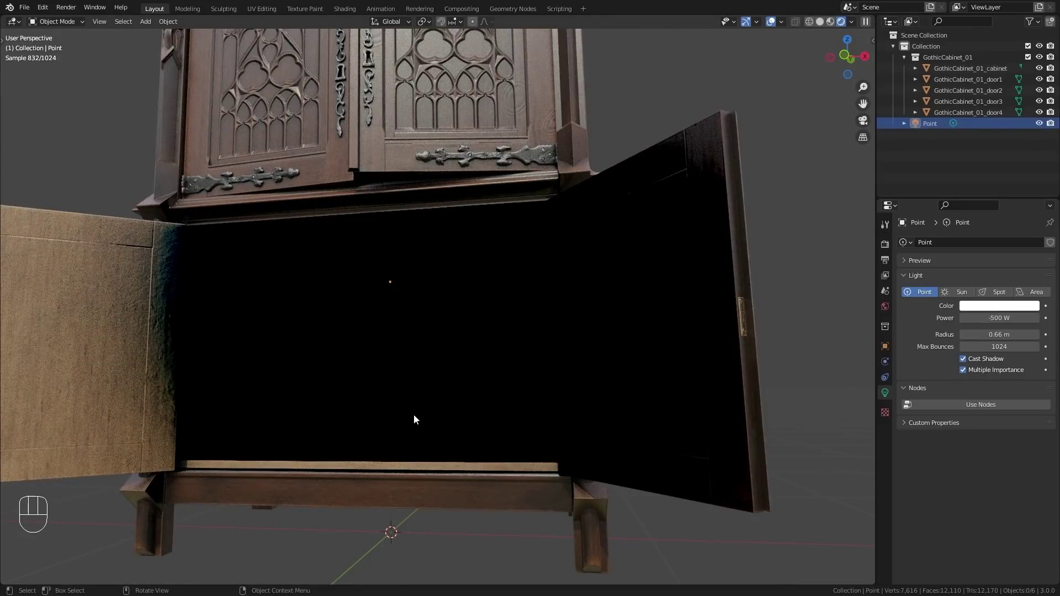
{"action": "left_click_drag", "start_coordinate": [399, 387], "coordinate": [420, 392]}
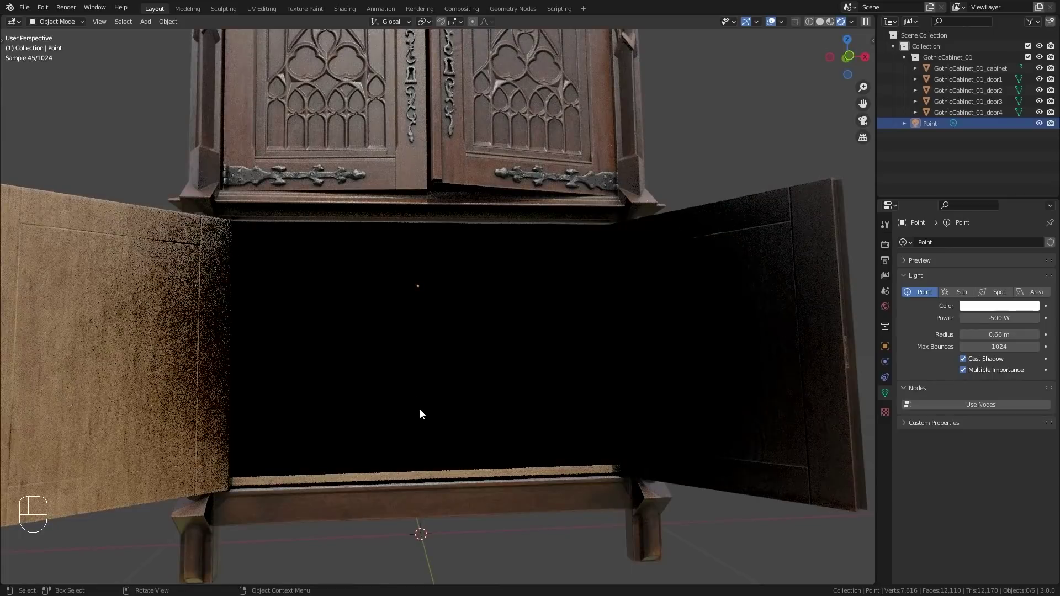
{"action": "left_click_drag", "start_coordinate": [645, 377], "coordinate": [650, 347]}
{"action": "left_click_drag", "start_coordinate": [650, 347], "coordinate": [650, 351]}
{"action": "left_click_drag", "start_coordinate": [632, 378], "coordinate": [589, 327]}
Select the table and the vase in turn and grab-move them to see they move independently
{"action": "left_click", "coordinate": [461, 270]}
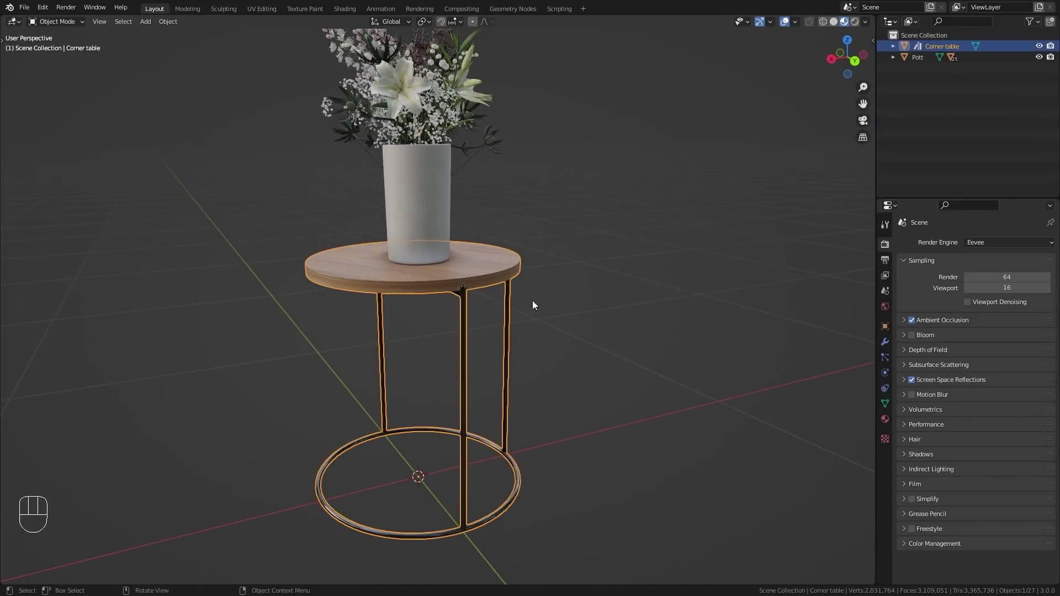
{"action": "key", "text": "g"}
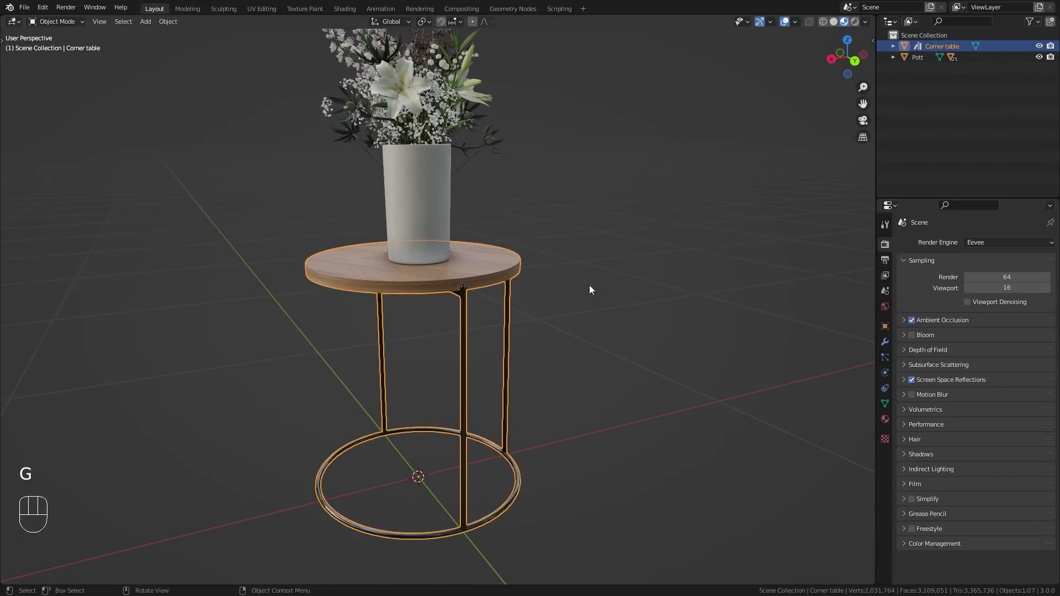
{"action": "left_click_drag", "start_coordinate": [593, 190], "coordinate": [554, 308]}
{"action": "left_click", "coordinate": [417, 309]}
{"action": "key", "text": "g"}
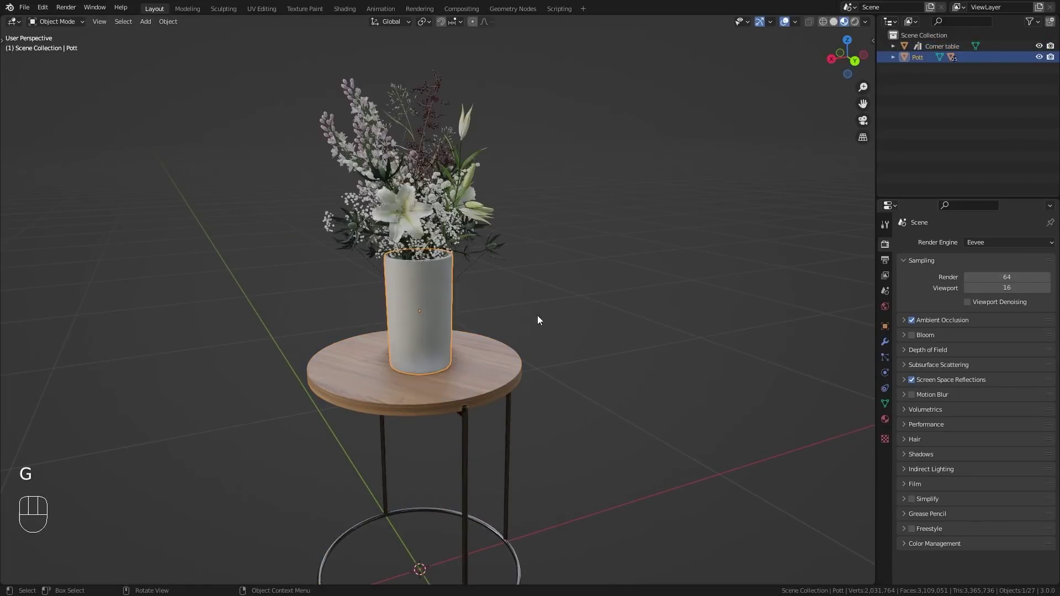
{"action": "middle_click", "coordinate": [542, 306]}
{"action": "left_click_drag", "start_coordinate": [540, 331], "coordinate": [505, 270]}
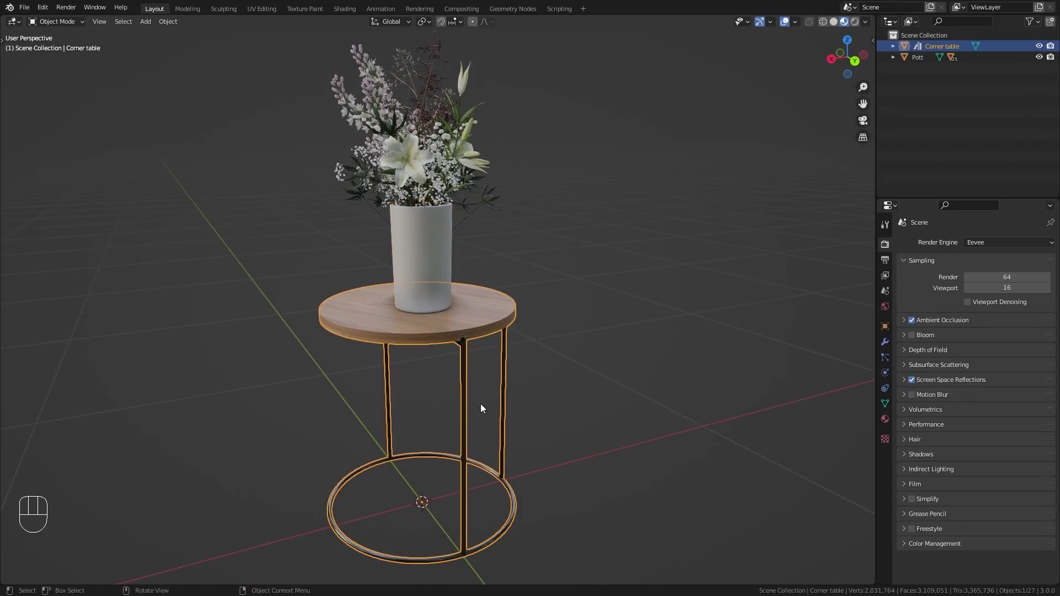
{"action": "key", "text": "g"}
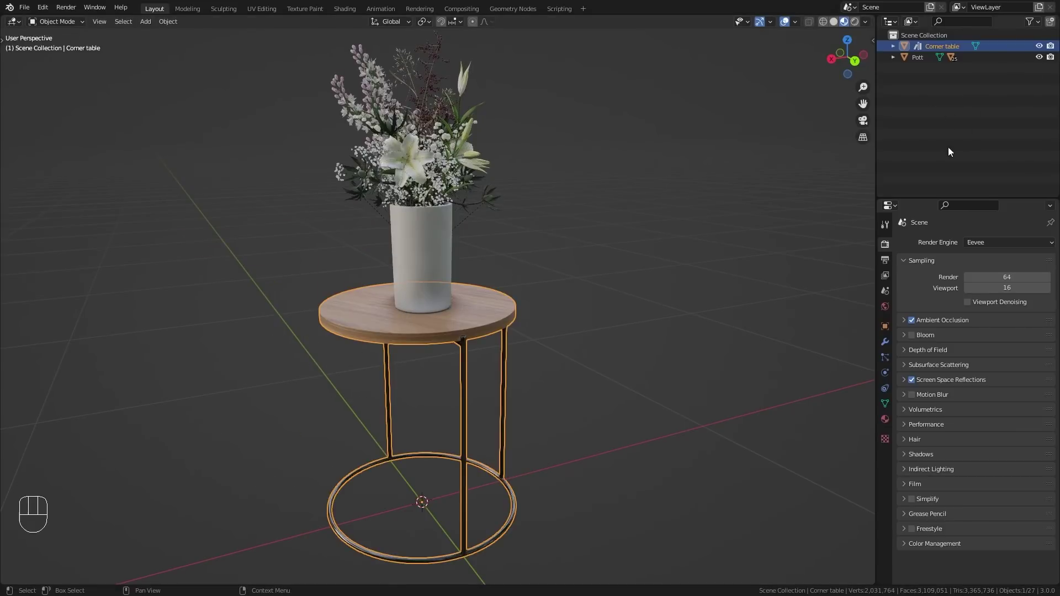
Drag Pott onto Corner table in the Outliner to parent it and expand the table's children
{"action": "left_click", "coordinate": [922, 61]}
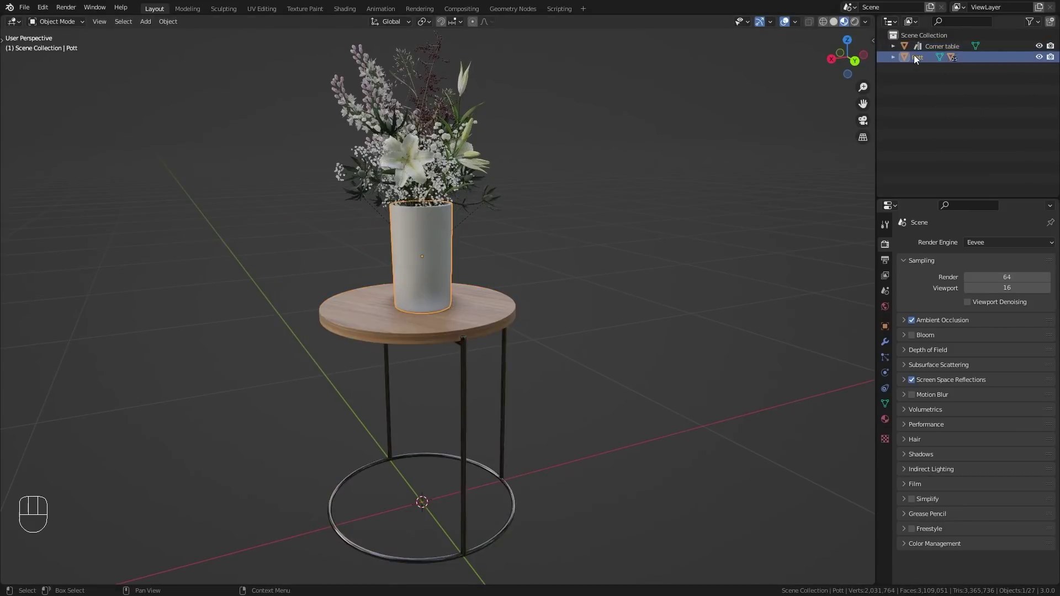
{"action": "left_click_drag", "start_coordinate": [923, 59], "coordinate": [926, 66]}
{"action": "left_click_drag", "start_coordinate": [922, 62], "coordinate": [970, 51]}
{"action": "left_click_drag", "start_coordinate": [531, 357], "coordinate": [521, 301]}
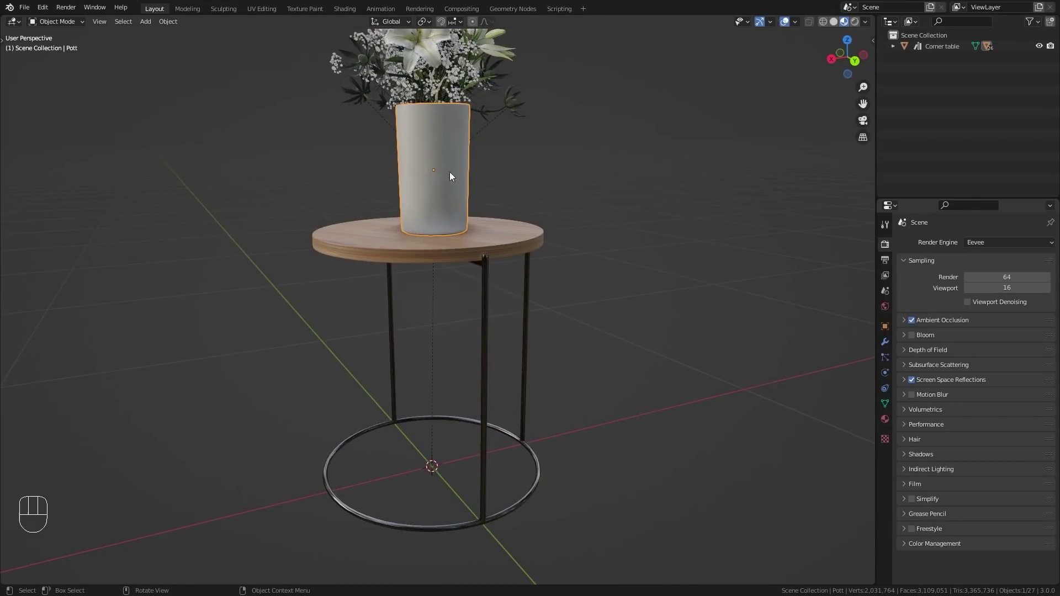
{"action": "left_click", "coordinate": [895, 49]}
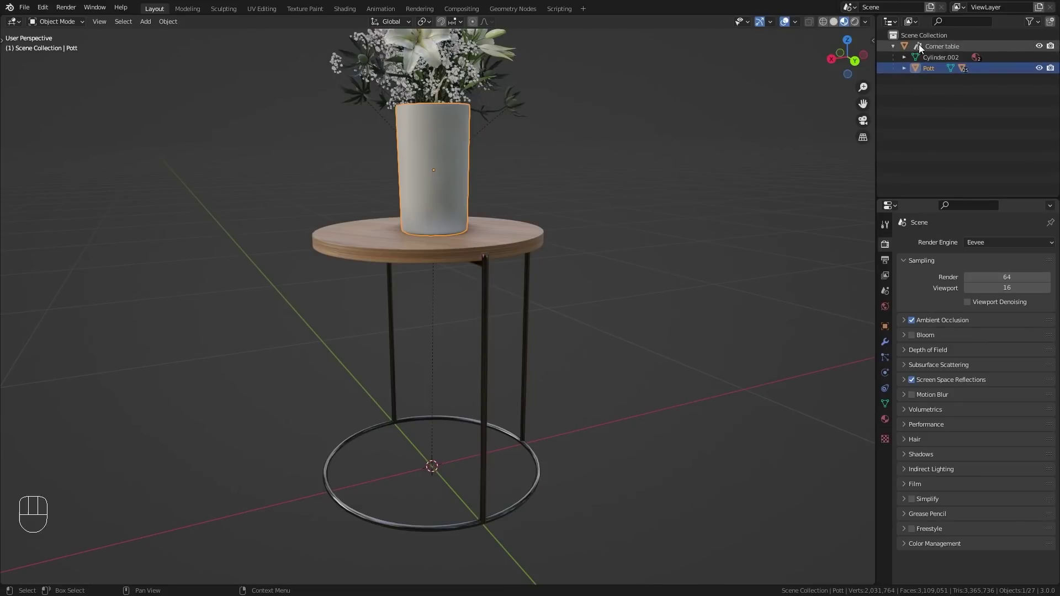
Select the Corner table and scale it with its vase to about 1.02 on every axis
{"action": "left_click", "coordinate": [496, 252]}
{"action": "left_click_drag", "start_coordinate": [555, 189], "coordinate": [542, 246]}
{"action": "middle_click", "coordinate": [546, 245]}
{"action": "key", "text": "g"}
{"action": "key", "text": "r"}
{"action": "key", "text": "s"}
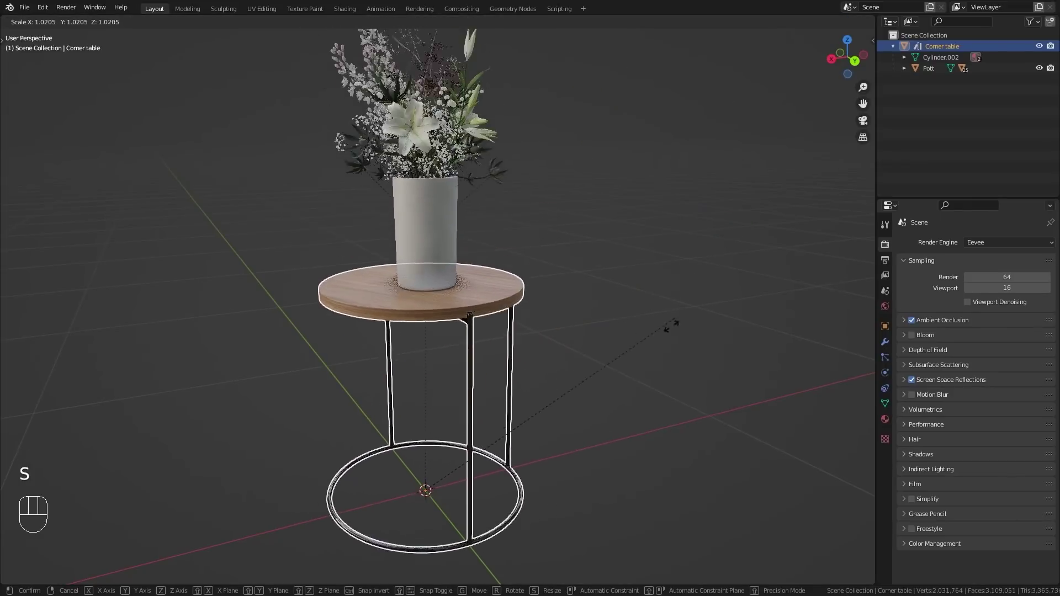
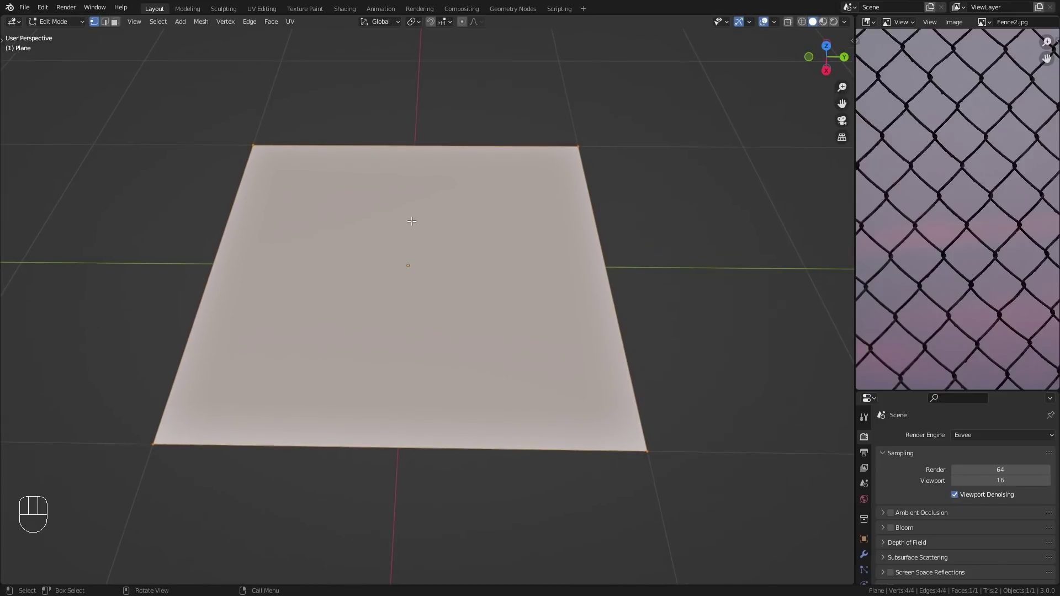
Subdivide the plane and raise Number of Cuts to make a dense fence grid beside Fence2.jpg
{"action": "left_click_drag", "start_coordinate": [398, 183], "coordinate": [375, 181]}
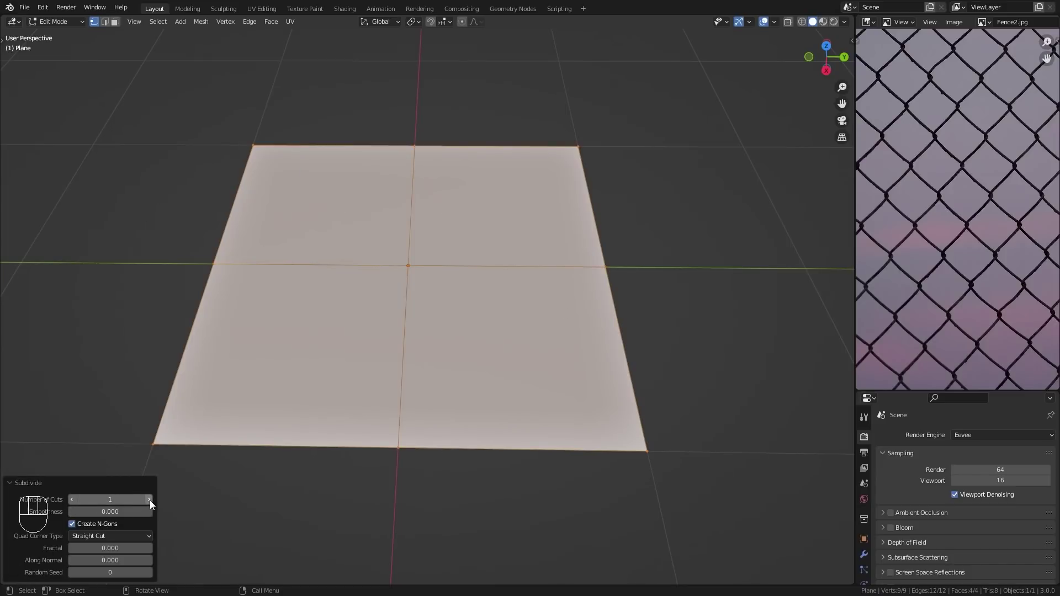
{"action": "left_click", "coordinate": [154, 504]}
{"action": "left_click", "coordinate": [153, 504]}
{"action": "left_click", "coordinate": [154, 504]}
{"action": "left_click", "coordinate": [154, 504]}
{"action": "double_click", "coordinate": [154, 504]}
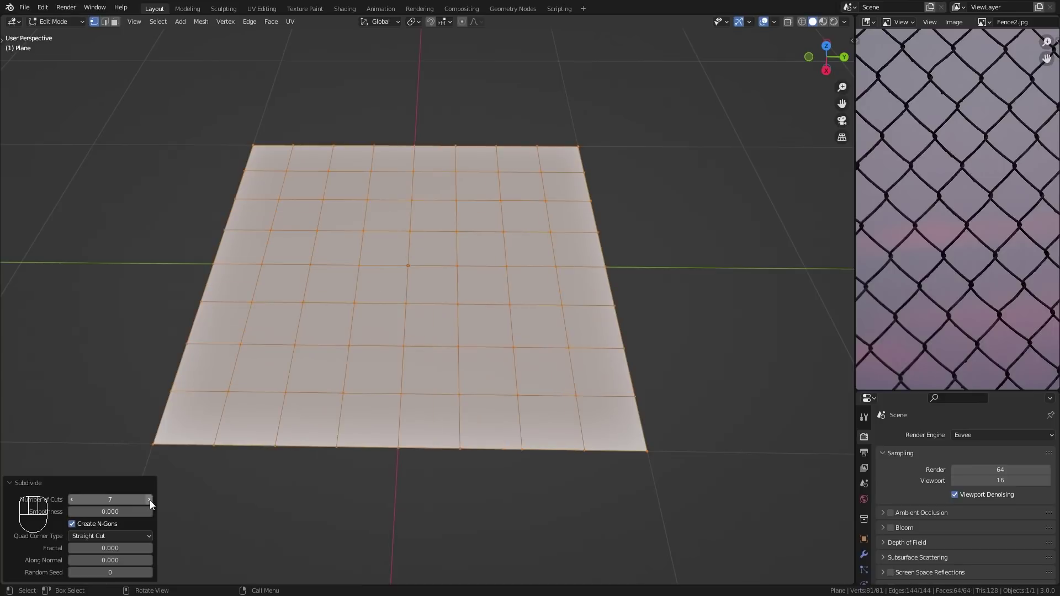
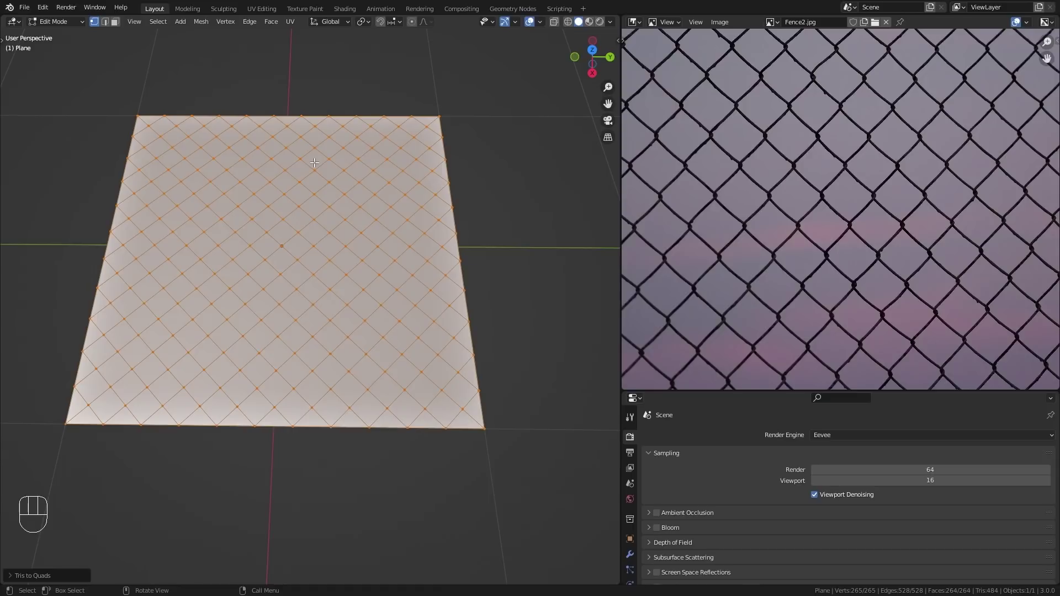
Delete only the plane's faces, keeping the diamond wire edges, and return to Object Mode
{"action": "key", "text": "x"}
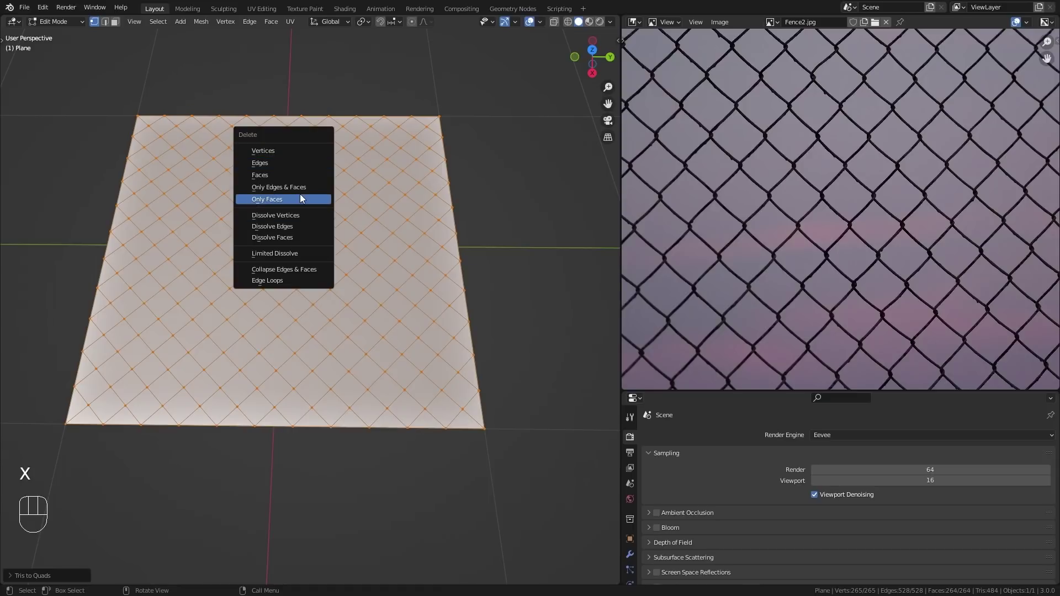
{"action": "left_click_drag", "start_coordinate": [316, 247], "coordinate": [324, 260]}
{"action": "middle_click", "coordinate": [323, 281]}
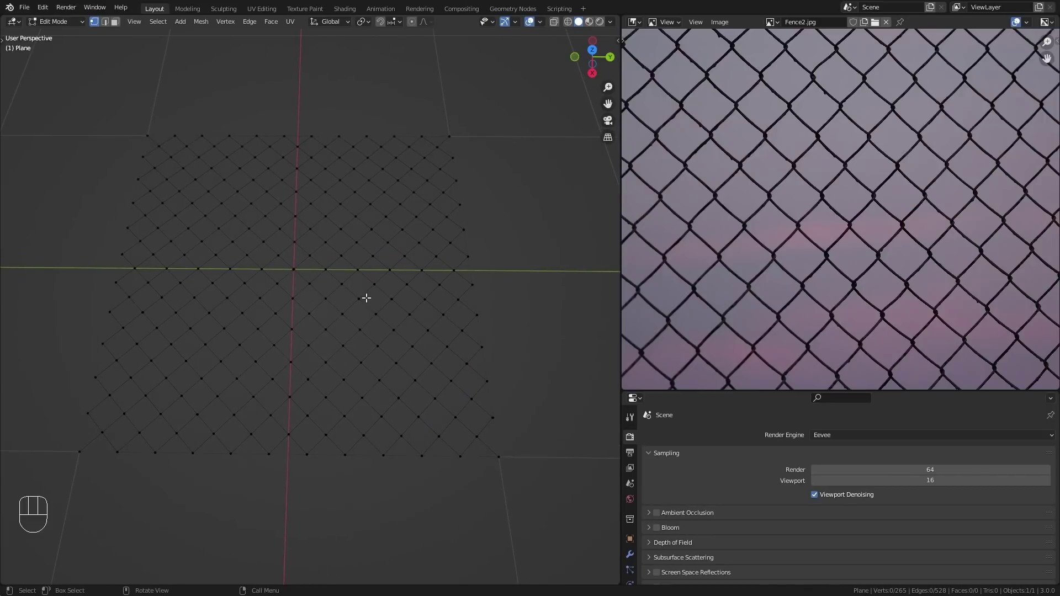
{"action": "key", "text": "Tab"}
{"action": "middle_click", "coordinate": [269, 276]}
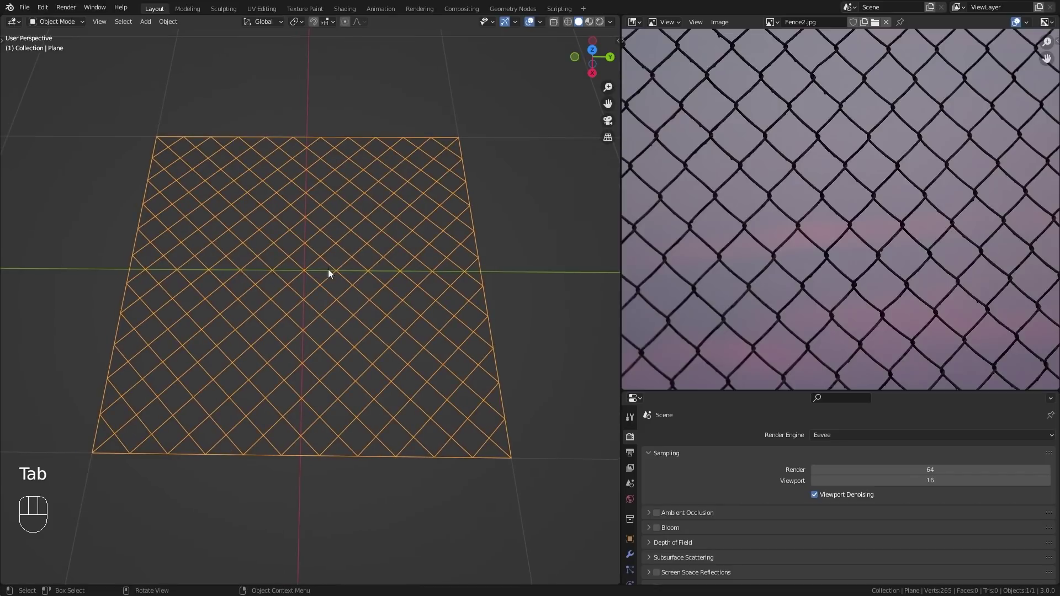
{"action": "middle_click", "coordinate": [294, 315]}
{"action": "left_click_drag", "start_coordinate": [301, 336], "coordinate": [308, 309]}
{"action": "left_click_drag", "start_coordinate": [284, 335], "coordinate": [298, 345]}
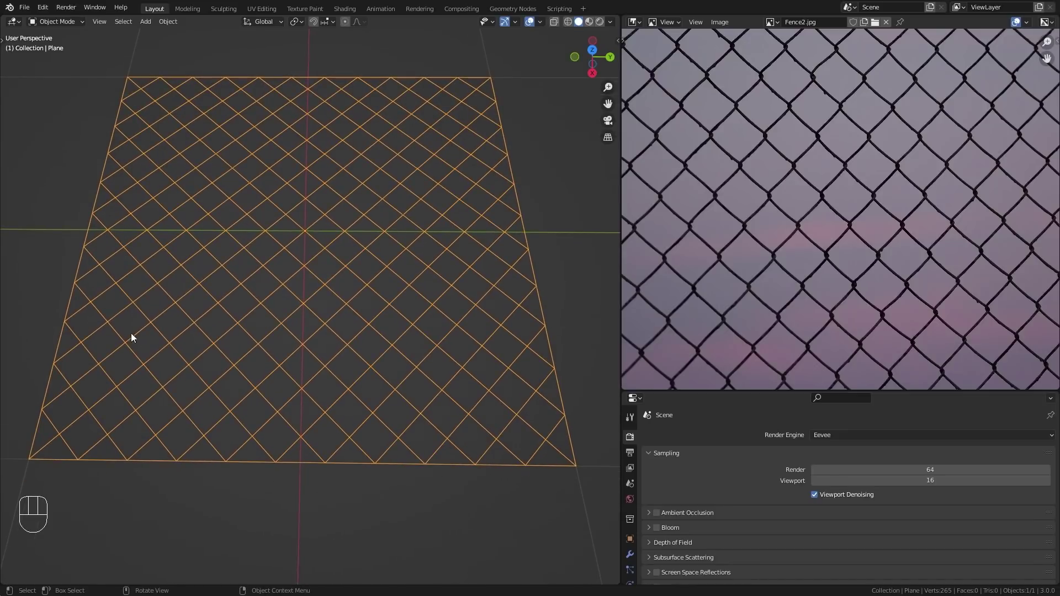
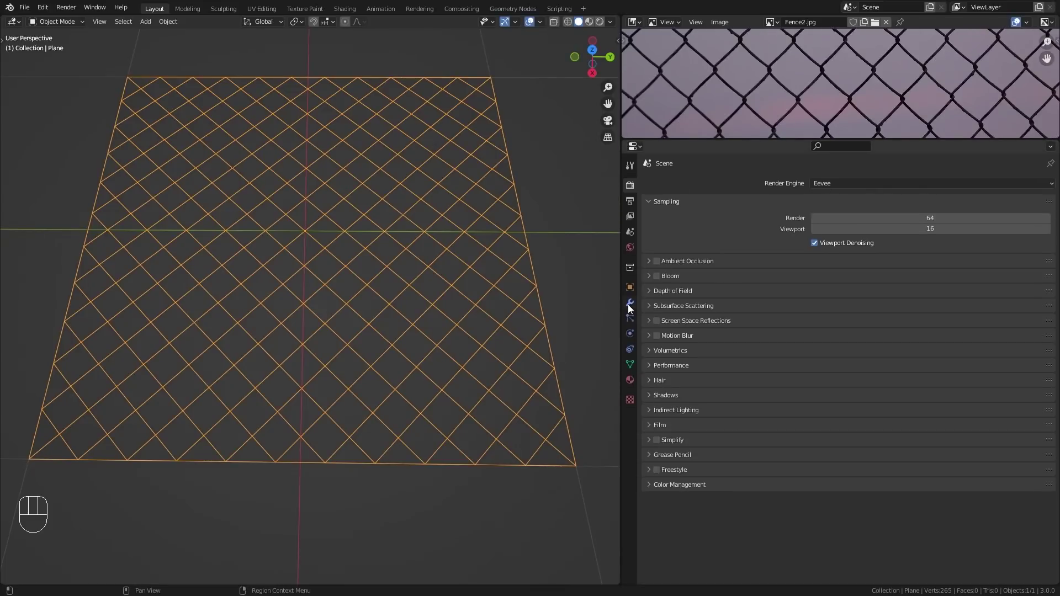
Add a Skin modifier and give all fence vertices a 0.005 radius so the edges become thin bars
{"action": "left_click", "coordinate": [631, 306]}
{"action": "left_click_drag", "start_coordinate": [677, 188], "coordinate": [545, 384]}
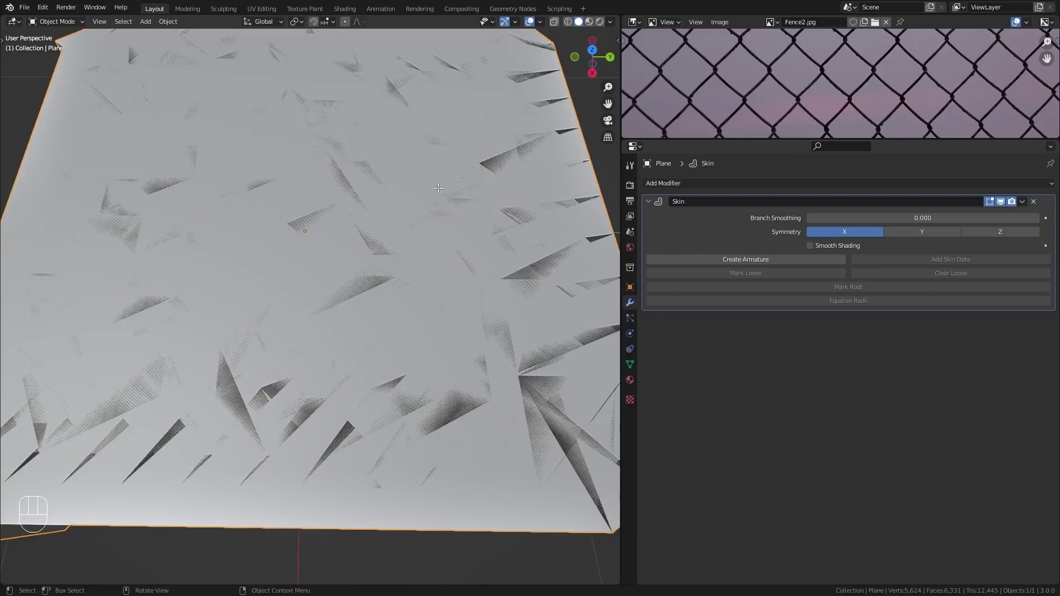
{"action": "key", "text": "Tab"}
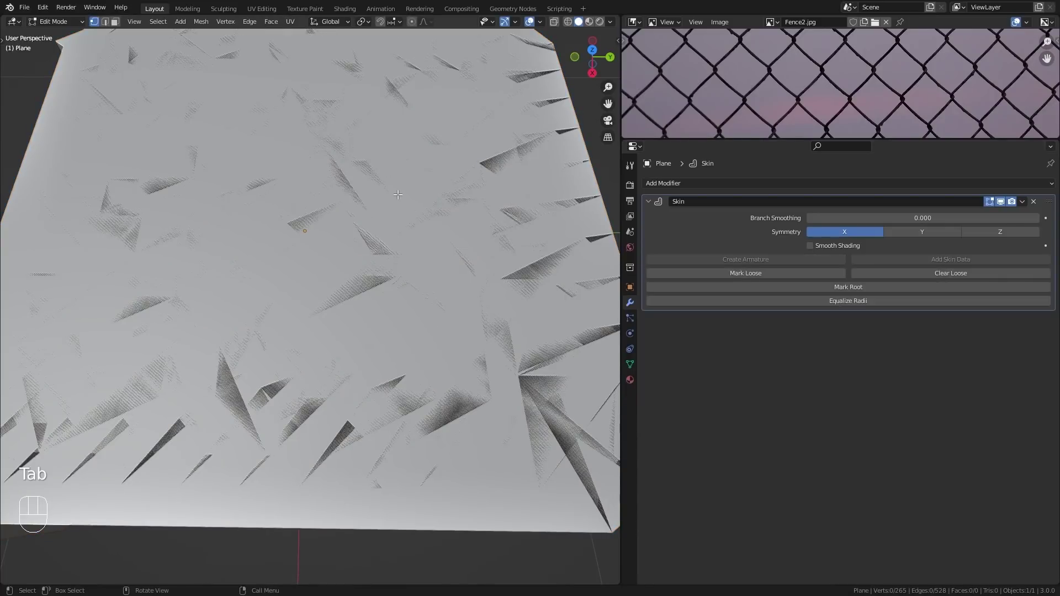
{"action": "key", "text": "a"}
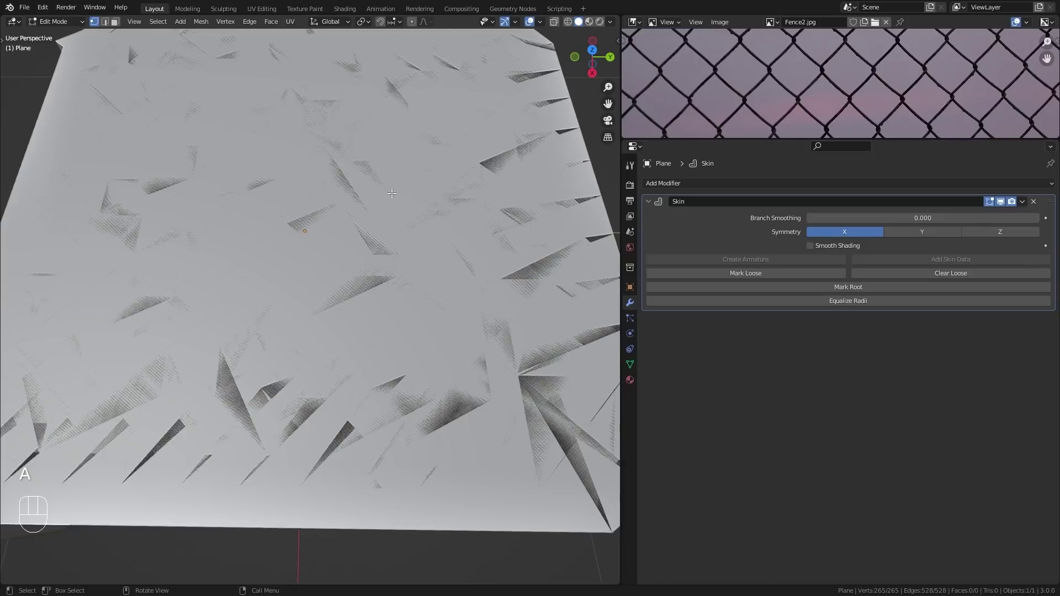
{"action": "key", "text": "n"}
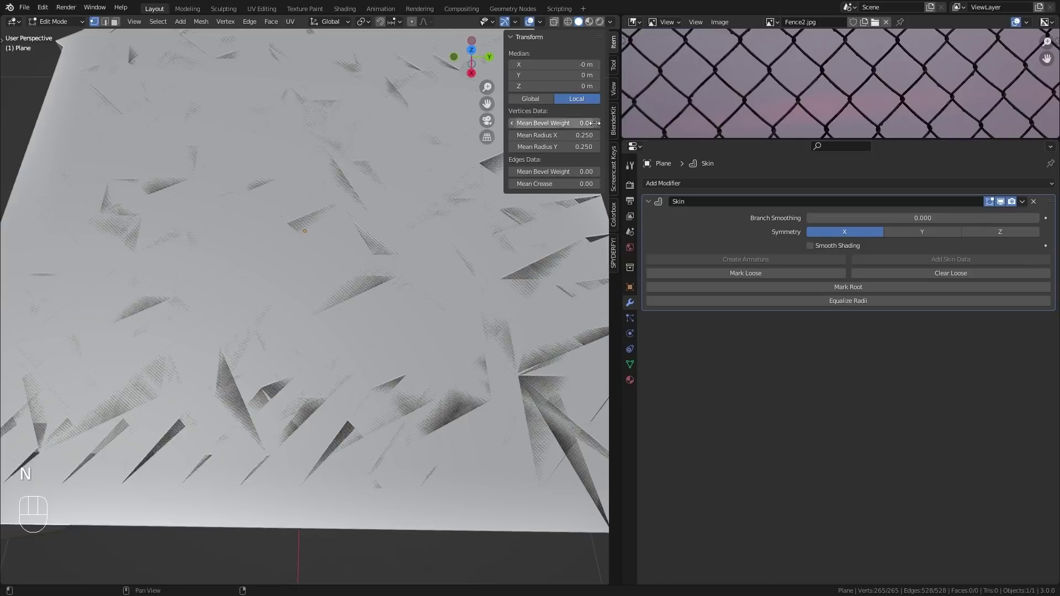
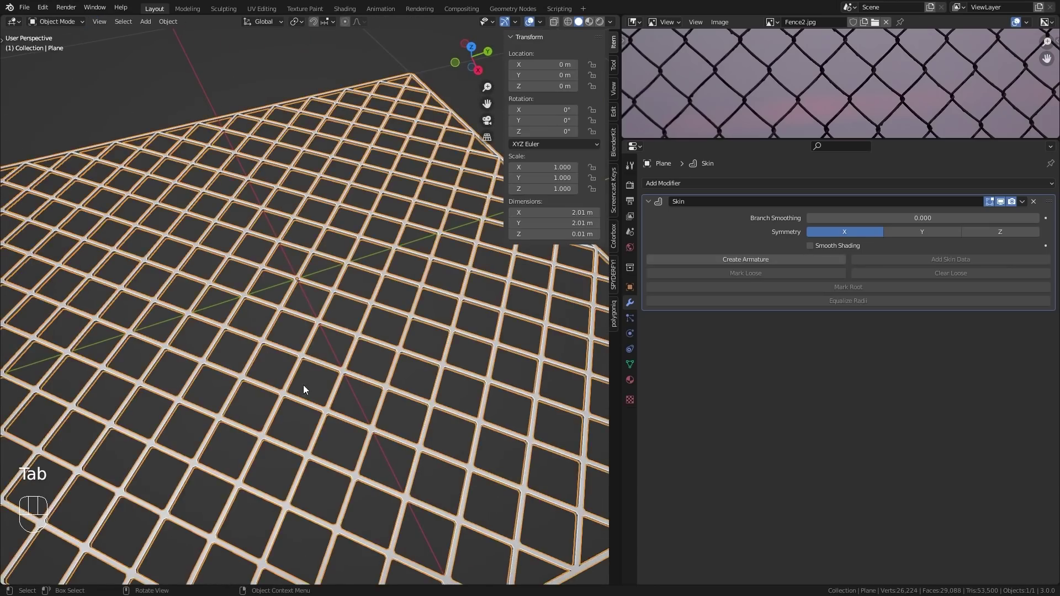
{"action": "left_click_drag", "start_coordinate": [352, 349], "coordinate": [374, 286]}
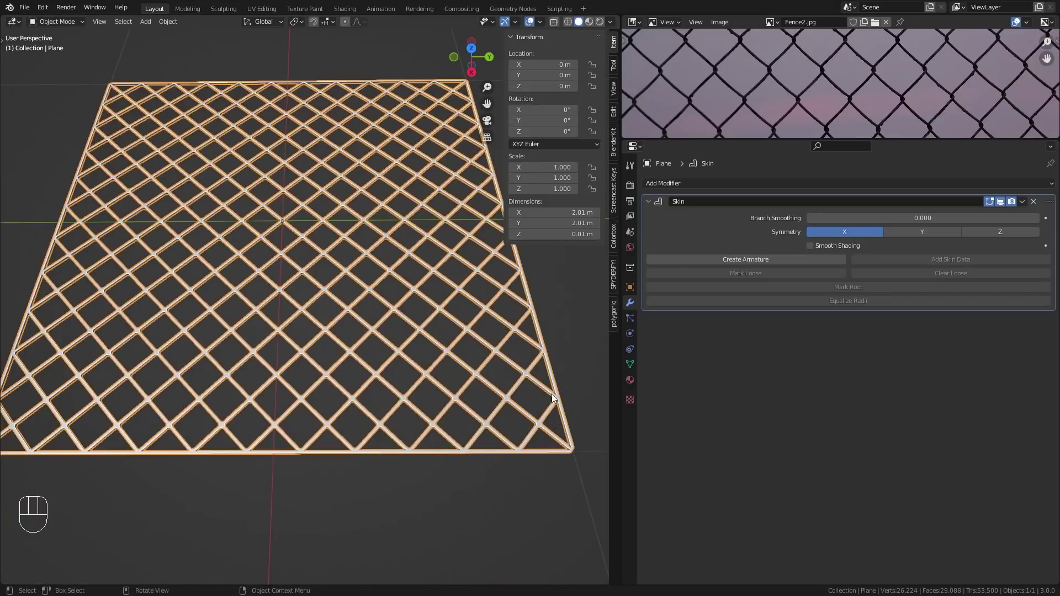
{"action": "left_click_drag", "start_coordinate": [262, 279], "coordinate": [256, 306]}
{"action": "middle_click", "coordinate": [316, 312]}
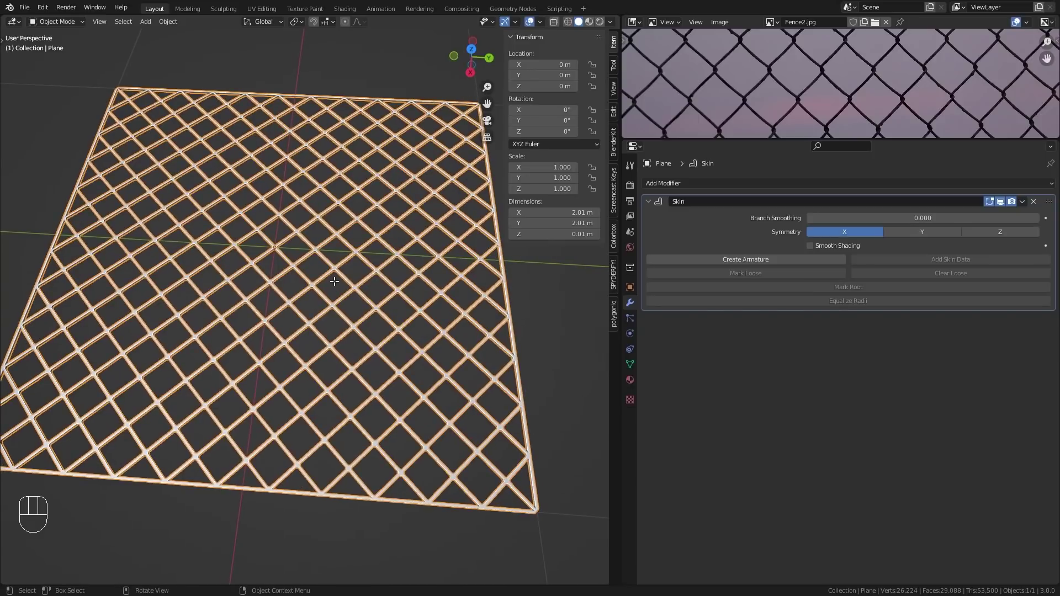
Lasso-select the fence's outer border vertices, delete them, and return to Object Mode
{"action": "key", "text": "Tab"}
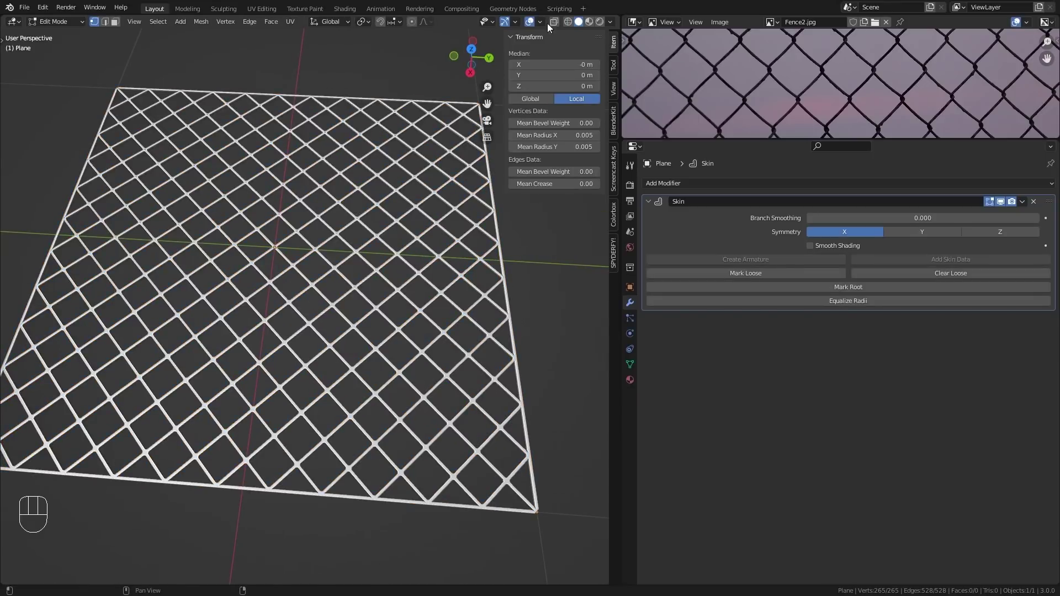
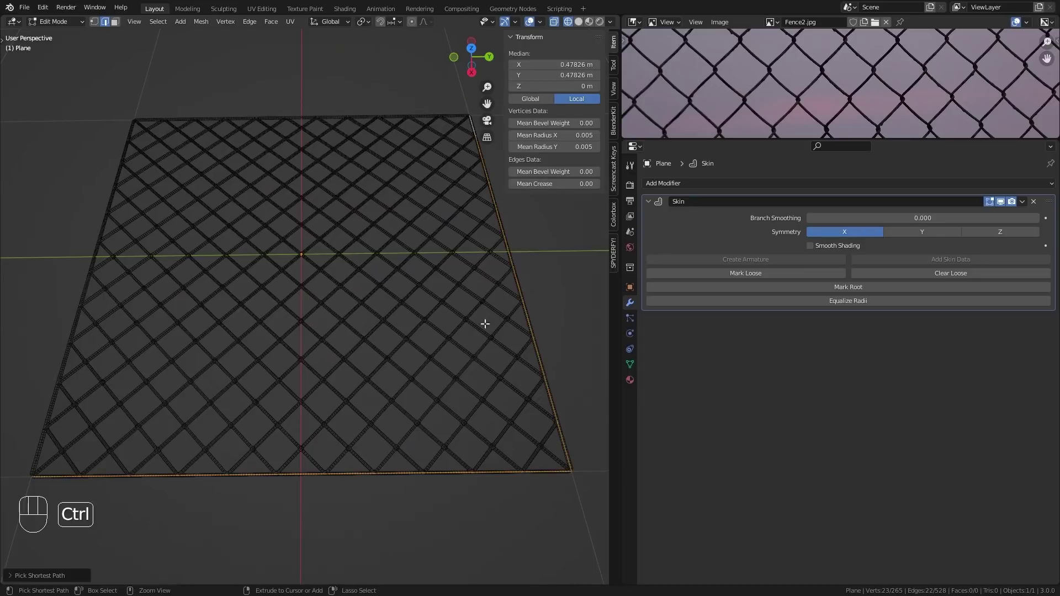
{"action": "left_click_drag", "start_coordinate": [148, 117], "coordinate": [126, 179]}
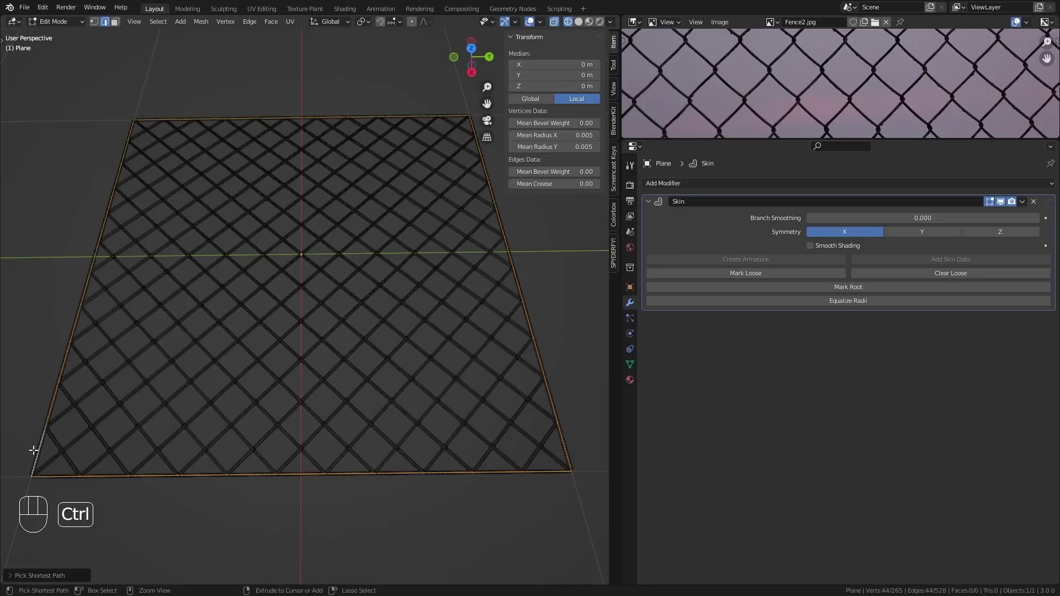
{"action": "left_click", "coordinate": [291, 278]}
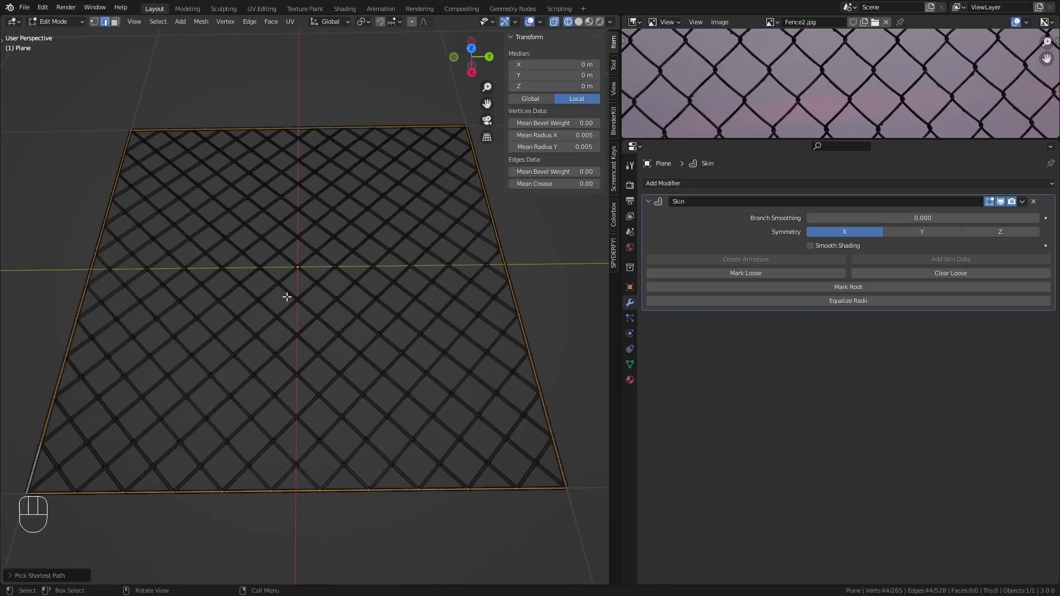
{"action": "key", "text": "x"}
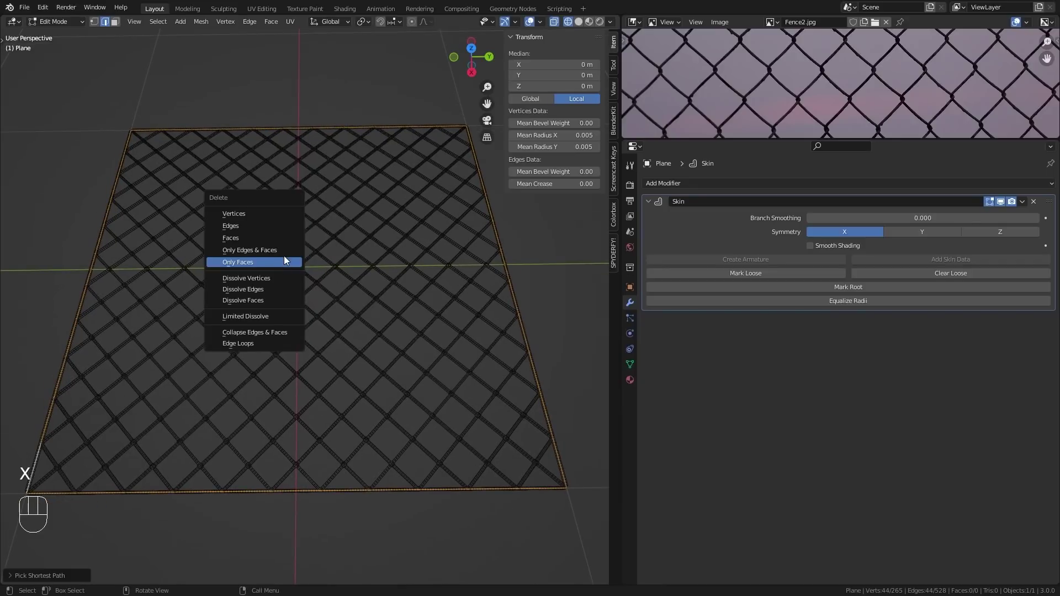
{"action": "middle_click", "coordinate": [248, 312]}
{"action": "key", "text": "ctrl+a"}
{"action": "left_click_drag", "start_coordinate": [276, 342], "coordinate": [259, 314]}
{"action": "left_click_drag", "start_coordinate": [202, 351], "coordinate": [240, 331]}
{"action": "left_click_drag", "start_coordinate": [229, 330], "coordinate": [308, 350]}
{"action": "left_click_drag", "start_coordinate": [316, 365], "coordinate": [298, 361]}
{"action": "middle_click", "coordinate": [347, 332]}
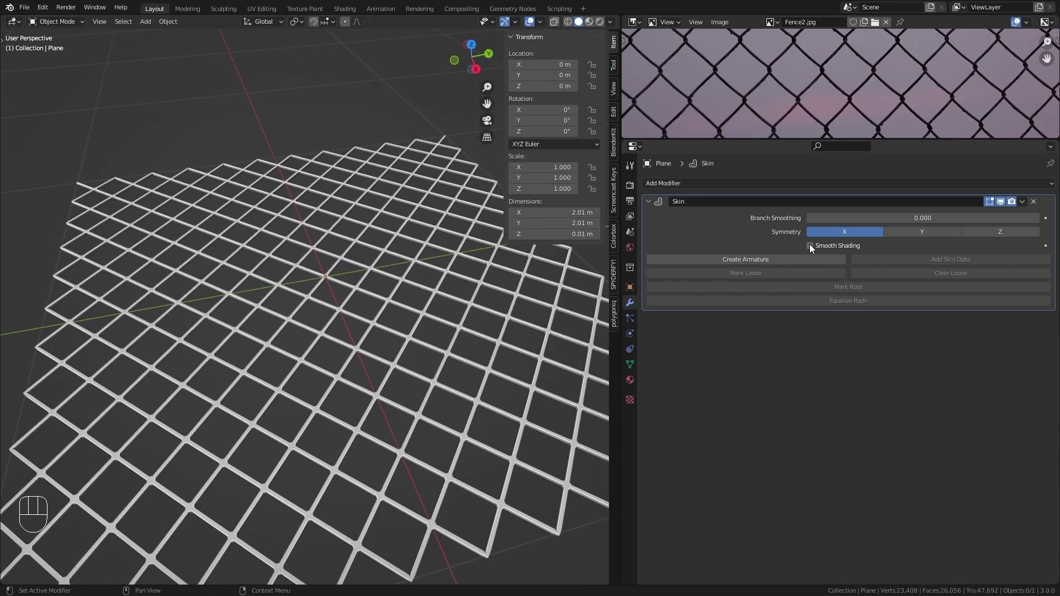
Shade the skinned fence bars smooth and orbit around them before the fern scene opens
{"action": "left_click_drag", "start_coordinate": [813, 248], "coordinate": [581, 311]}
{"action": "left_click_drag", "start_coordinate": [312, 350], "coordinate": [318, 301]}
{"action": "left_click_drag", "start_coordinate": [262, 345], "coordinate": [252, 328]}
{"action": "left_click_drag", "start_coordinate": [349, 337], "coordinate": [343, 384]}
{"action": "left_click_drag", "start_coordinate": [359, 342], "coordinate": [354, 376]}
{"action": "left_click_drag", "start_coordinate": [400, 328], "coordinate": [336, 301]}
{"action": "middle_click", "coordinate": [337, 309]}
{"action": "left_click_drag", "start_coordinate": [481, 423], "coordinate": [482, 367]}
{"action": "left_click_drag", "start_coordinate": [351, 457], "coordinate": [390, 418]}
{"action": "left_click_drag", "start_coordinate": [389, 444], "coordinate": [417, 445]}
{"action": "left_click_drag", "start_coordinate": [349, 416], "coordinate": [442, 394]}
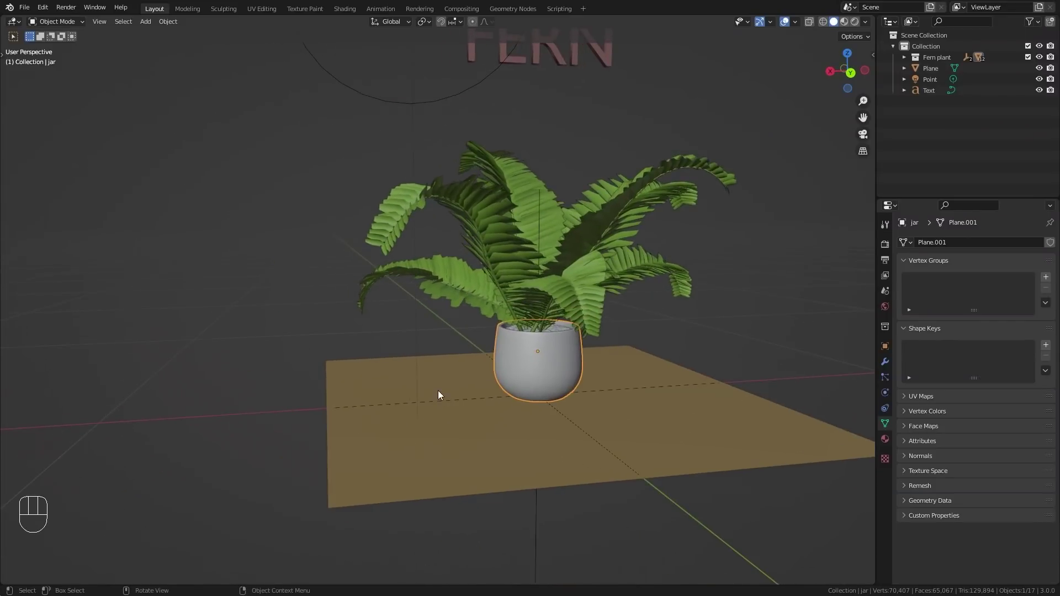
{"action": "key", "text": "alt+d"}
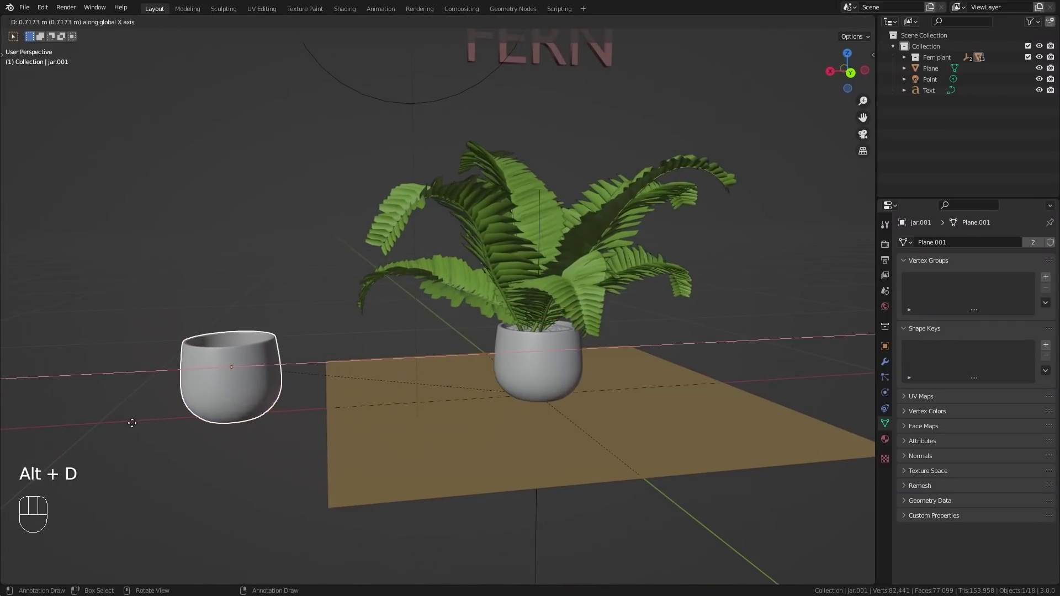
{"action": "middle_click", "coordinate": [357, 456]}
{"action": "middle_click", "coordinate": [388, 479]}
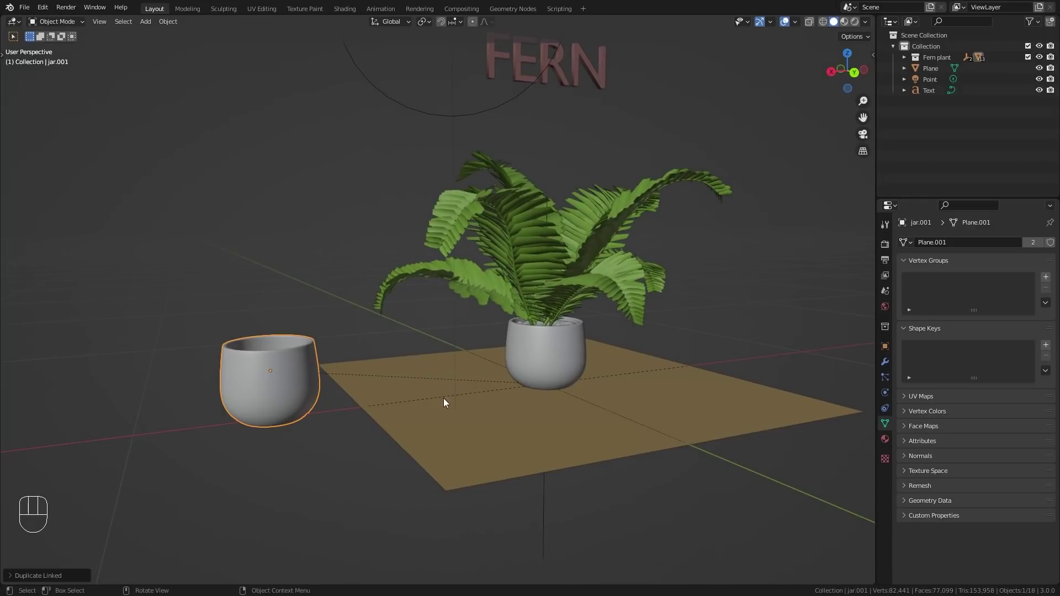
{"action": "key", "text": "Tab"}
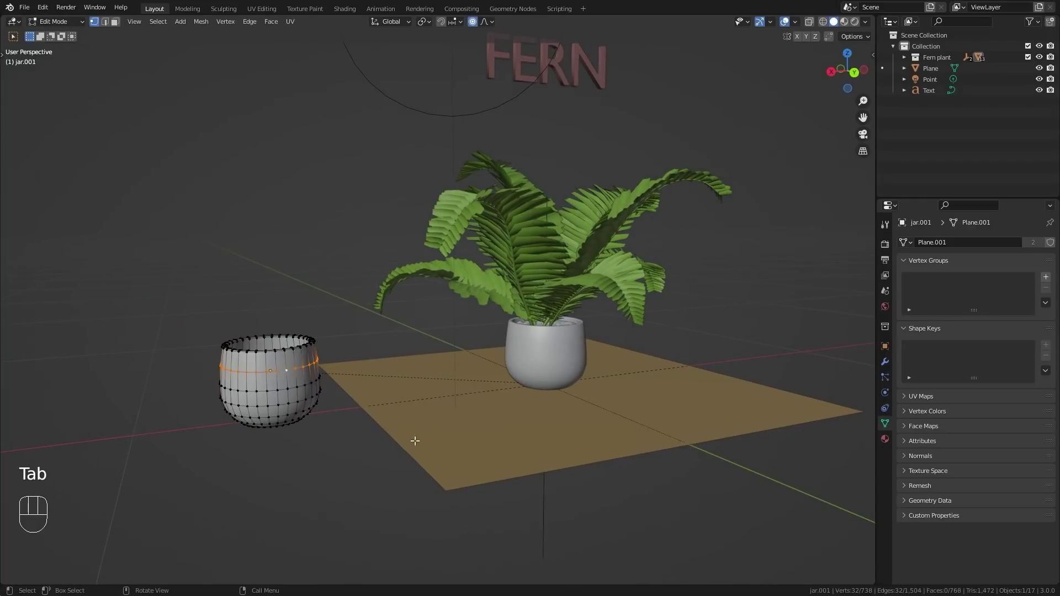
{"action": "key", "text": "s"}
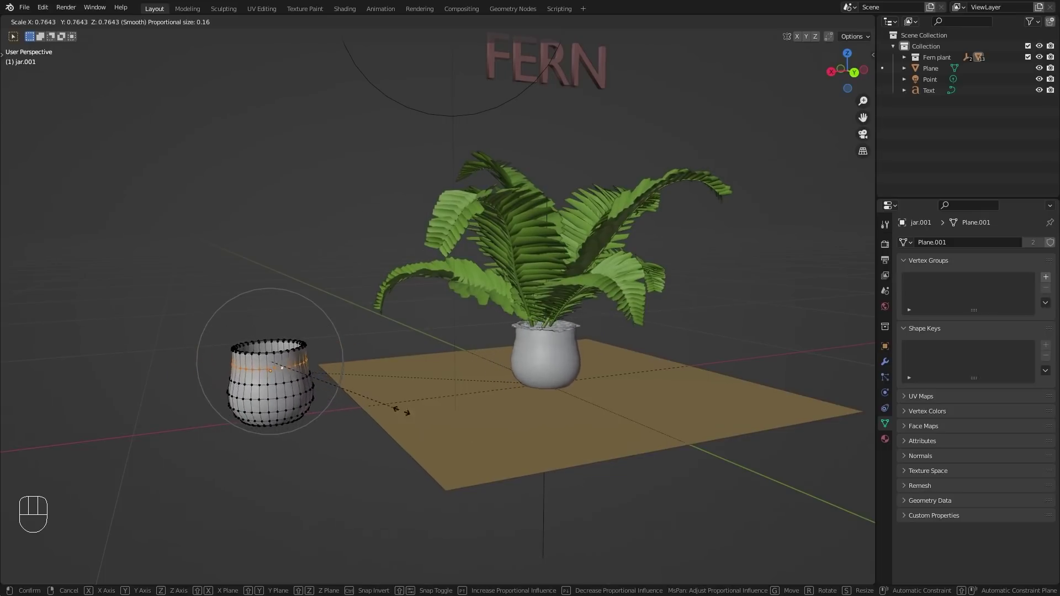
{"action": "key", "text": "Tab"}
{"action": "key", "text": "x"}
{"action": "left_click_drag", "start_coordinate": [616, 413], "coordinate": [582, 398]}
{"action": "left_click_drag", "start_coordinate": [616, 372], "coordinate": [461, 481]}
{"action": "middle_click", "coordinate": [475, 487]}
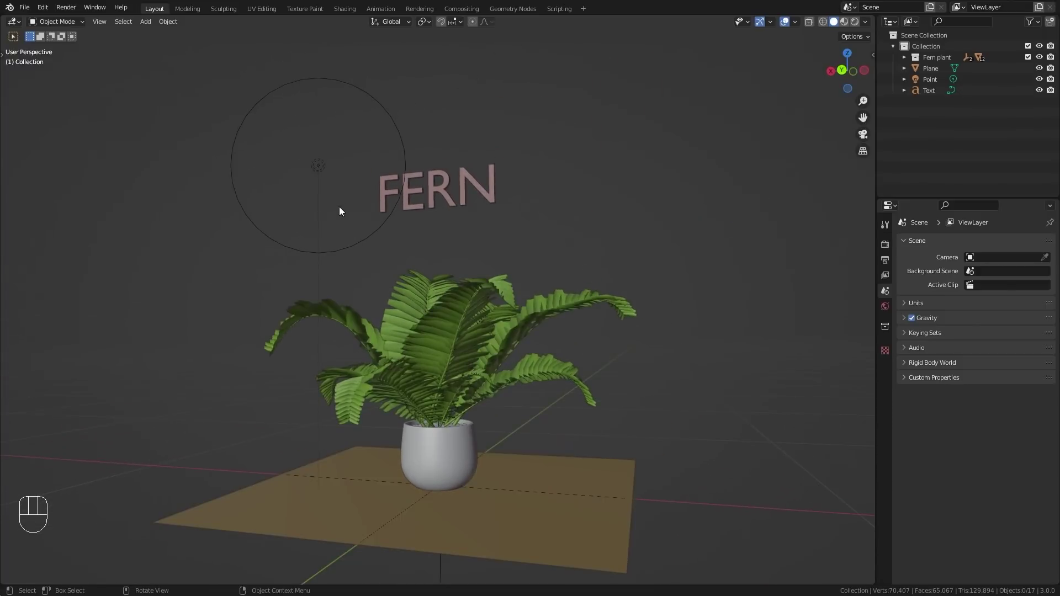
Make two linked copies of the FERN text and spread them into a row above the fern
{"action": "left_click", "coordinate": [322, 167]}
{"action": "left_click_drag", "start_coordinate": [415, 269], "coordinate": [438, 290]}
{"action": "left_click_drag", "start_coordinate": [584, 279], "coordinate": [410, 289]}
{"action": "left_click_drag", "start_coordinate": [456, 286], "coordinate": [412, 286]}
{"action": "key", "text": "alt+d"}
{"action": "left_click_drag", "start_coordinate": [575, 296], "coordinate": [436, 291]}
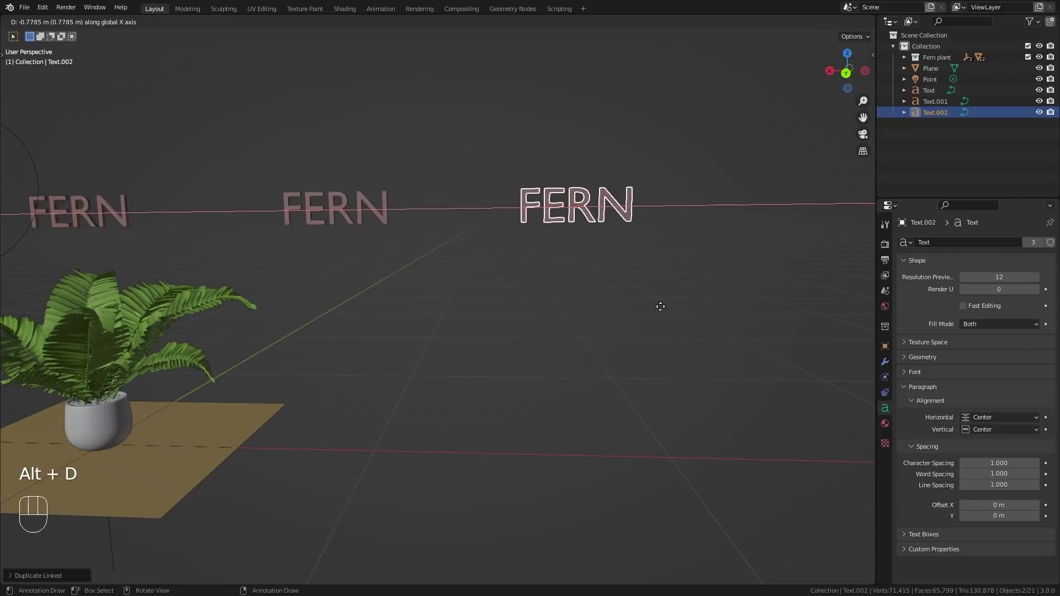
{"action": "left_click_drag", "start_coordinate": [411, 320], "coordinate": [483, 320]}
{"action": "middle_click", "coordinate": [462, 346]}
{"action": "left_click_drag", "start_coordinate": [434, 348], "coordinate": [445, 346]}
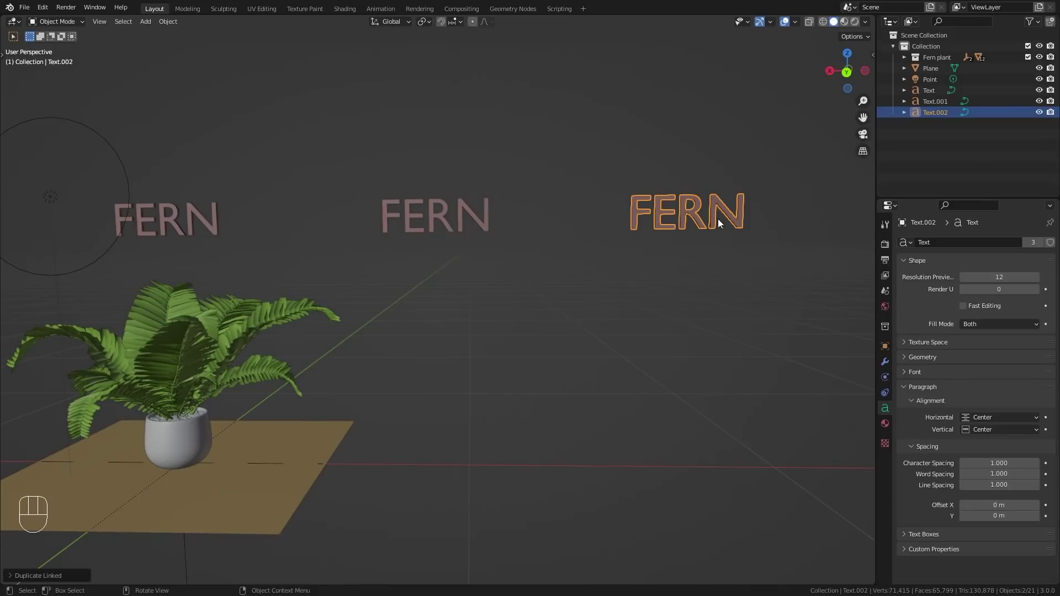
Edit one copy's word from FERN to PLANT so all three linked texts read PLANT
{"action": "key", "text": "Tab"}
{"action": "key", "text": "BackSpace"}
{"action": "key", "text": "BackSpace"}
{"action": "key", "text": "BackSpace"}
{"action": "key", "text": "BackSpace"}
{"action": "key", "text": "shift+p"}
{"action": "key", "text": "shift+l"}
{"action": "key", "text": "shift+a"}
{"action": "key", "text": "shift+n"}
{"action": "key", "text": "shift+t"}
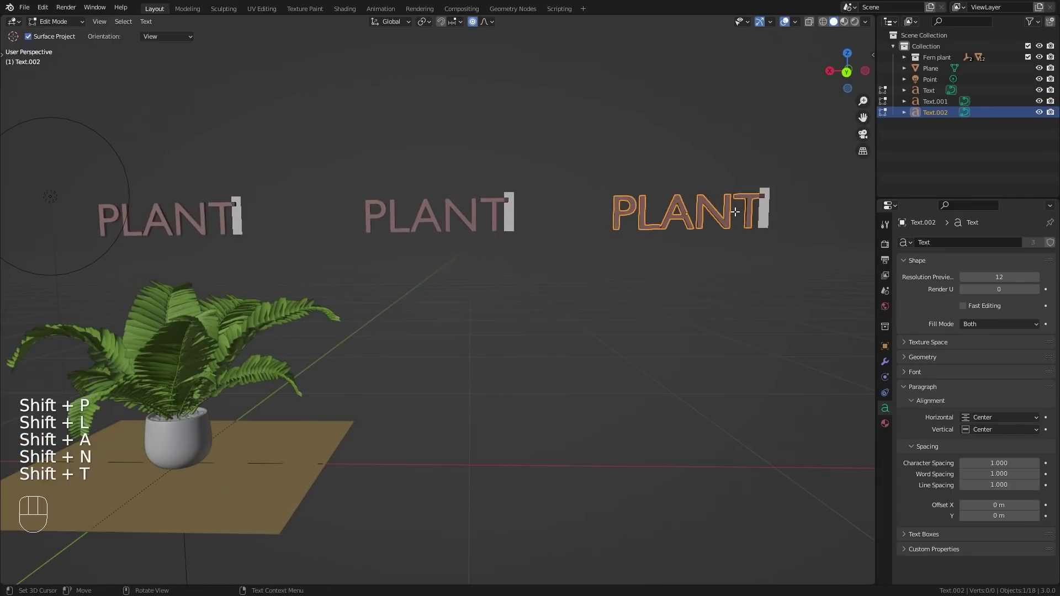
{"action": "key", "text": "Tab"}
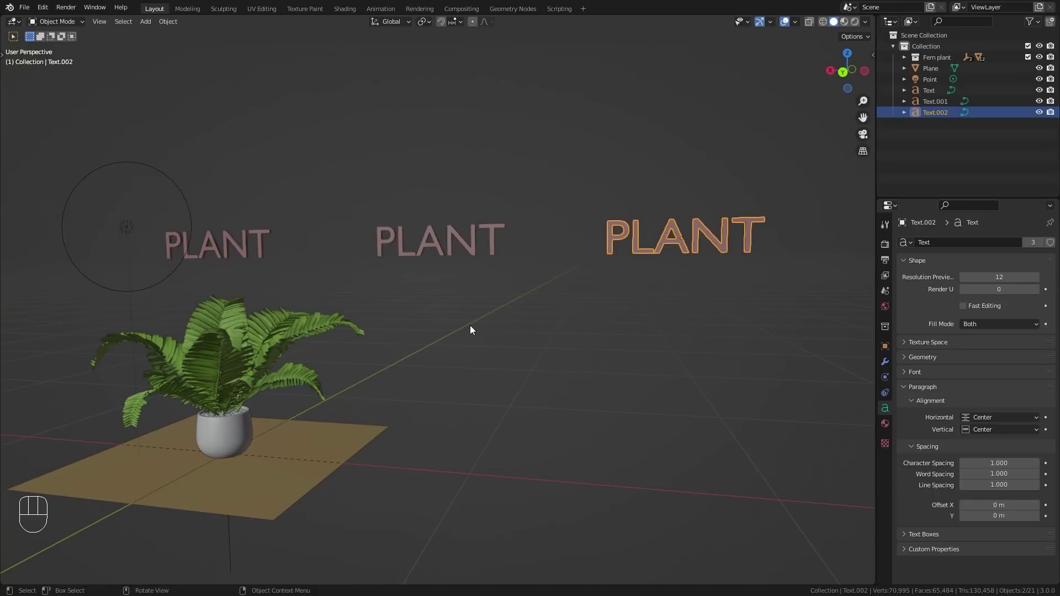
Make two linked copies of the point light and place them over the texts around the plant
{"action": "left_click_drag", "start_coordinate": [214, 272], "coordinate": [300, 289]}
{"action": "middle_click", "coordinate": [320, 365]}
{"action": "left_click_drag", "start_coordinate": [234, 333], "coordinate": [299, 315]}
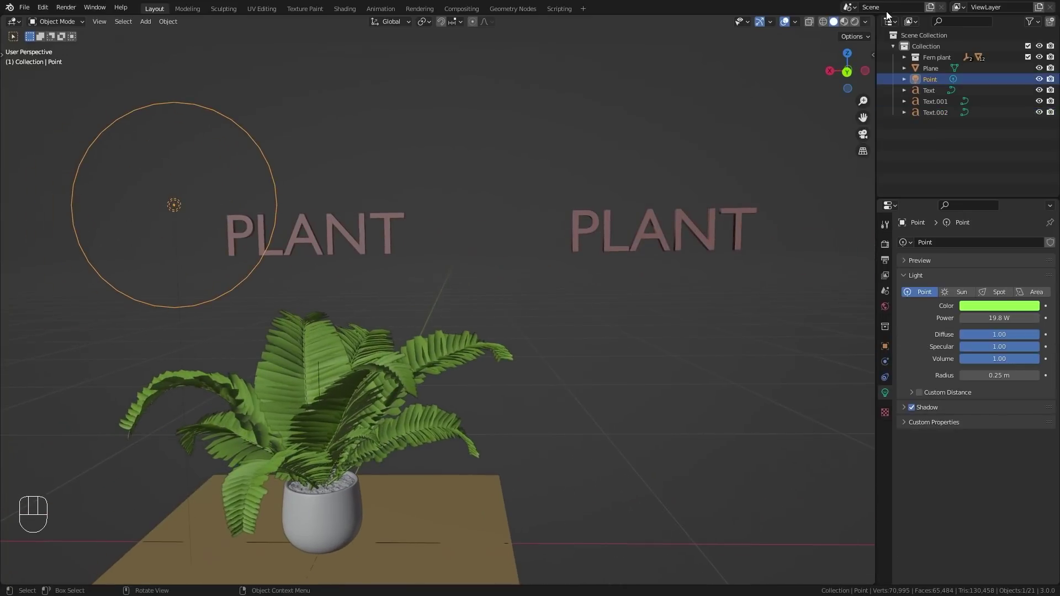
{"action": "left_click_drag", "start_coordinate": [502, 346], "coordinate": [533, 304]}
{"action": "key", "text": "alt+d"}
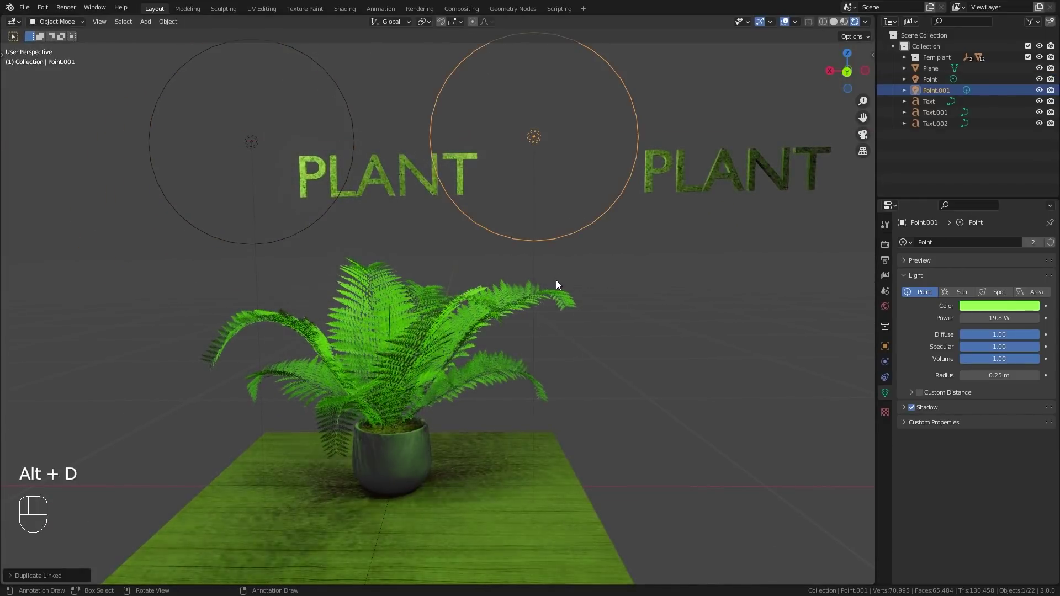
{"action": "key", "text": "KP_7"}
{"action": "left_click_drag", "start_coordinate": [549, 261], "coordinate": [415, 380]}
{"action": "middle_click", "coordinate": [415, 377]}
{"action": "key", "text": "alt+d"}
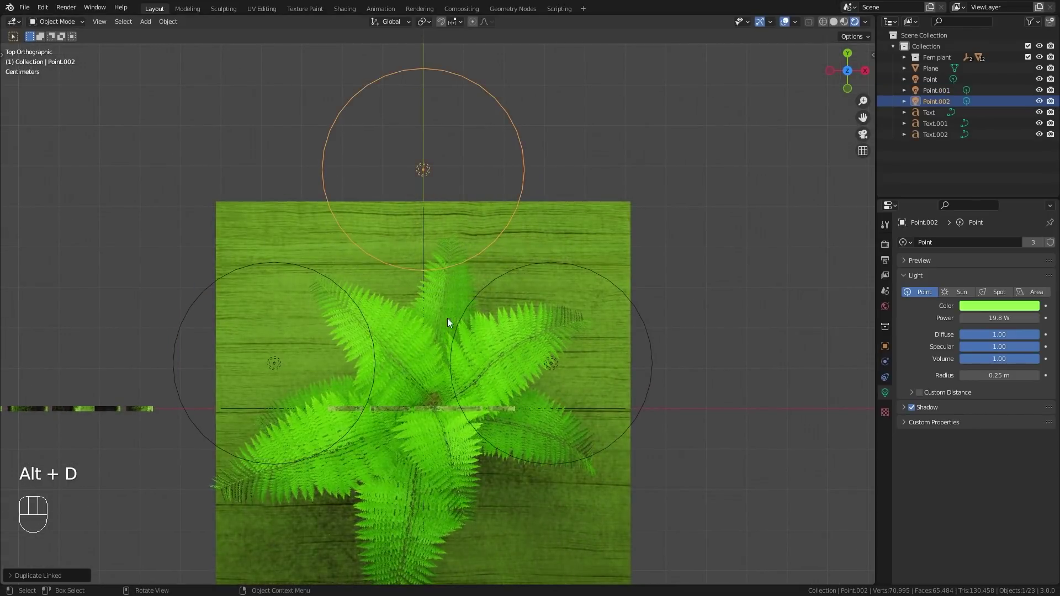
{"action": "left_click_drag", "start_coordinate": [463, 283], "coordinate": [671, 190]}
Set the shared light colour to pale blue at 43.2 W so all three lights brighten together
{"action": "left_click_drag", "start_coordinate": [668, 207], "coordinate": [632, 307]}
{"action": "left_click_drag", "start_coordinate": [634, 346], "coordinate": [619, 336]}
{"action": "left_click_drag", "start_coordinate": [619, 328], "coordinate": [585, 289]}
{"action": "left_click_drag", "start_coordinate": [591, 280], "coordinate": [591, 303]}
{"action": "left_click_drag", "start_coordinate": [588, 318], "coordinate": [562, 306]}
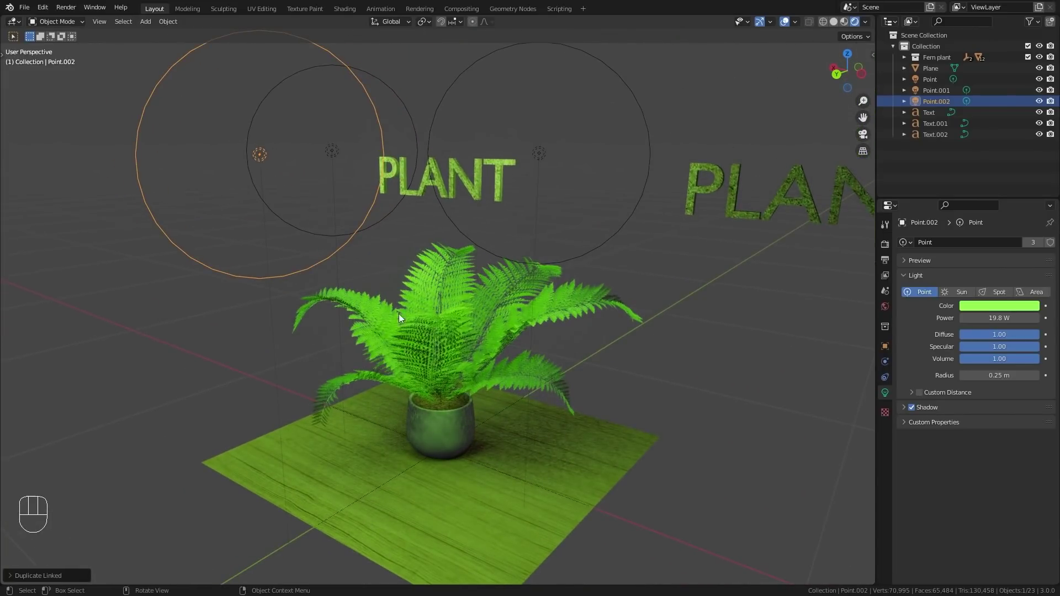
{"action": "left_click", "coordinate": [989, 308]}
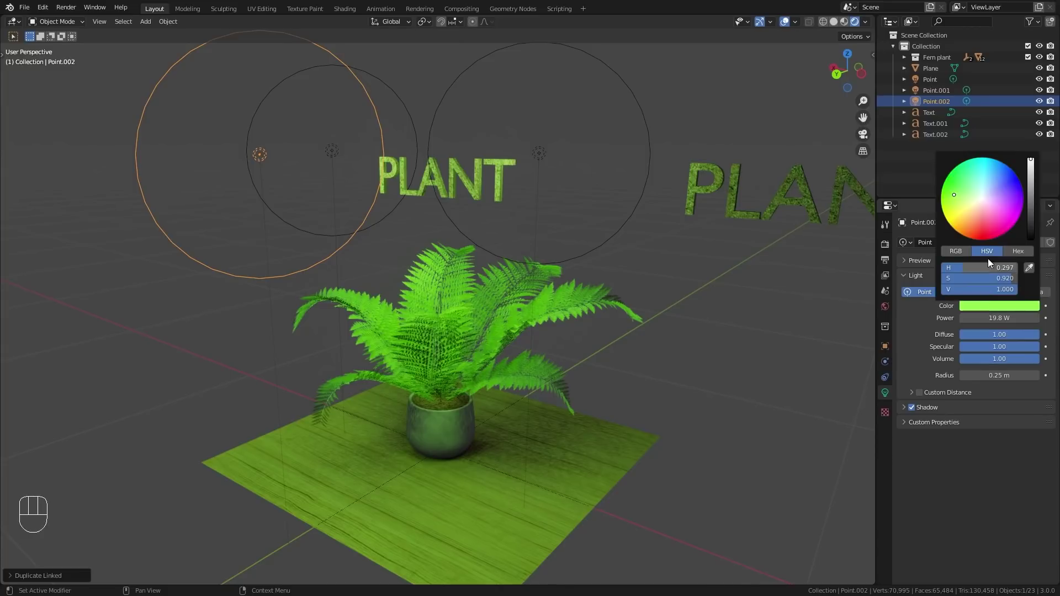
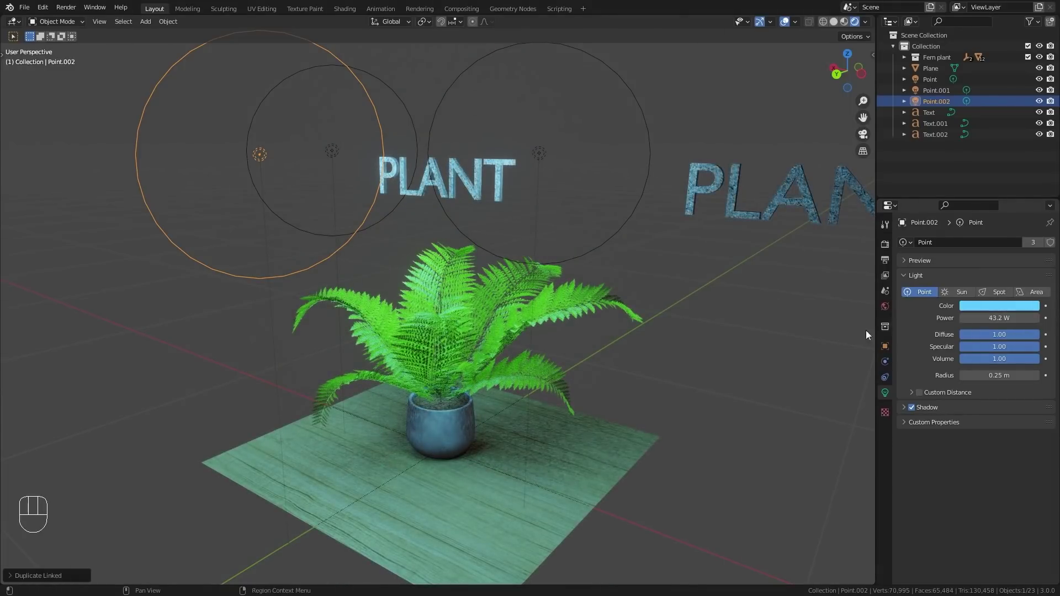
{"action": "left_click_drag", "start_coordinate": [591, 362], "coordinate": [565, 386]}
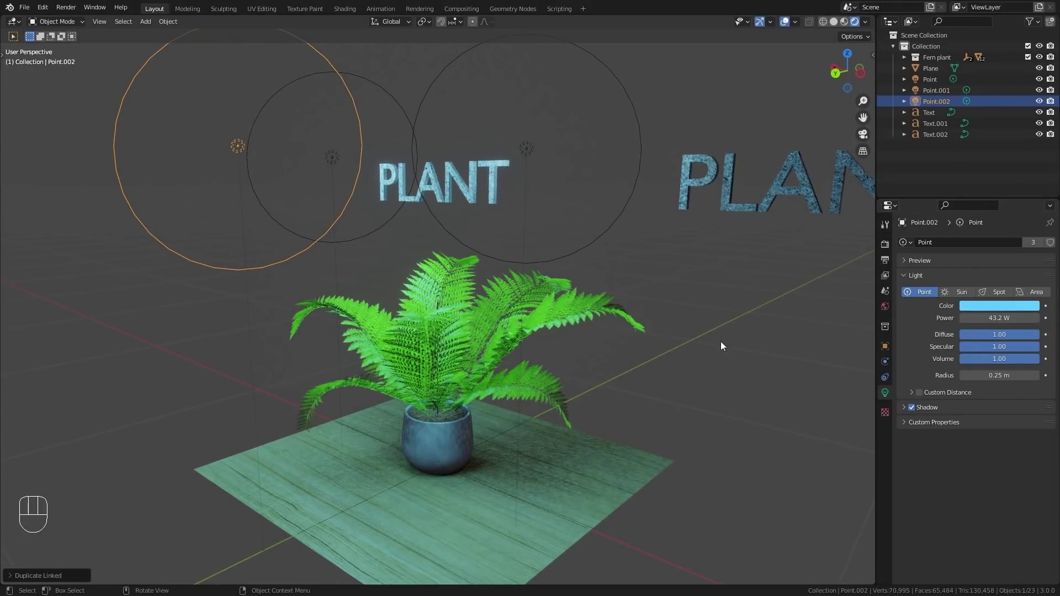
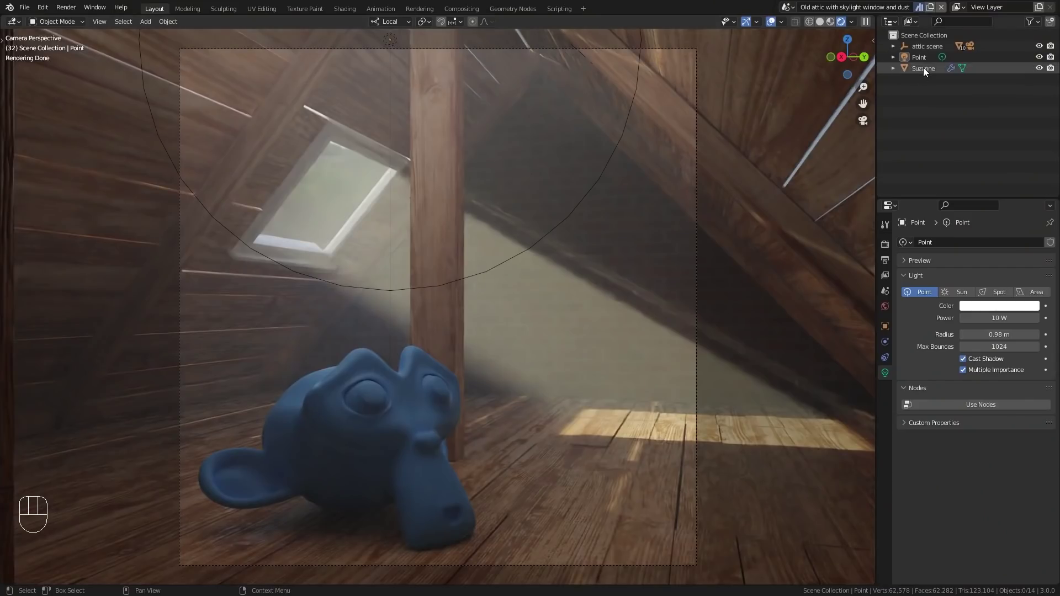
Place three Suzanne copies: one raised by the skylight, one on the floor, one in the air
{"action": "left_click_drag", "start_coordinate": [934, 70], "coordinate": [438, 175]}
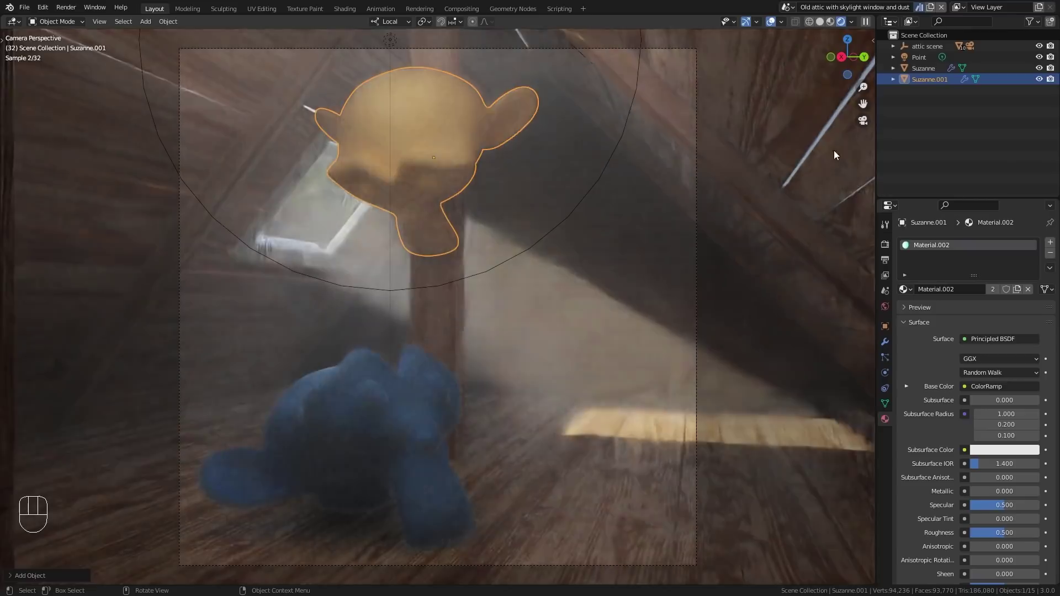
{"action": "left_click_drag", "start_coordinate": [929, 81], "coordinate": [594, 462]}
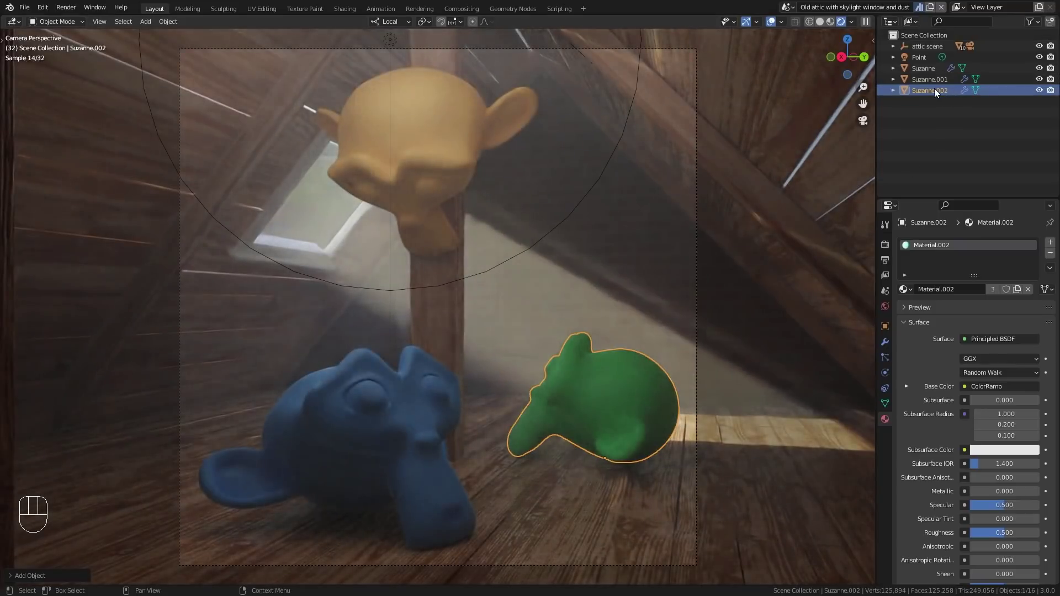
{"action": "left_click_drag", "start_coordinate": [938, 91], "coordinate": [580, 231]}
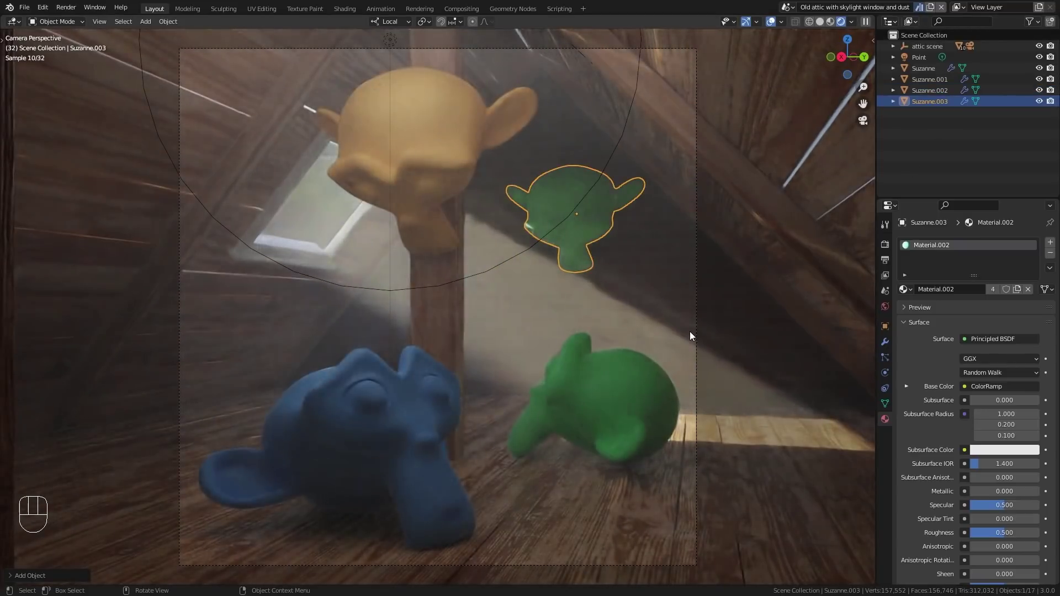
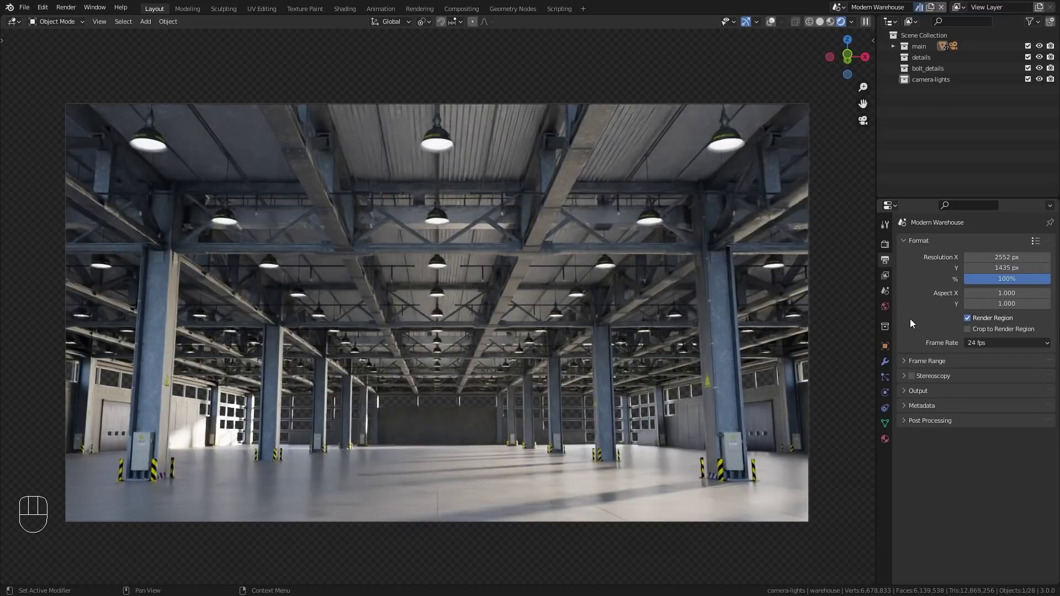
Undo to leave the render resolution at 1920×1080
{"action": "key", "text": "ctrl+z"}
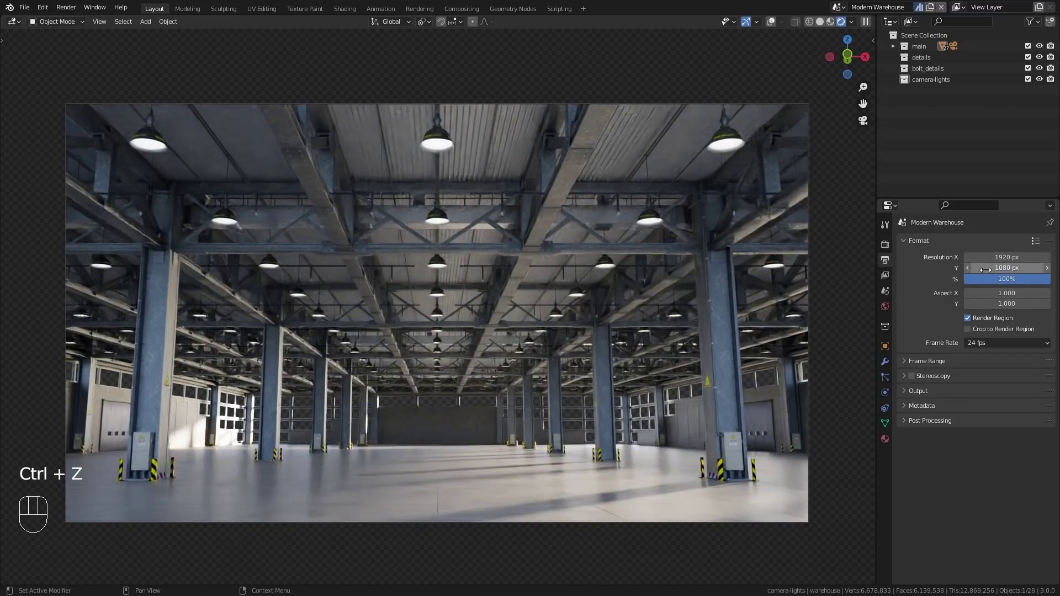
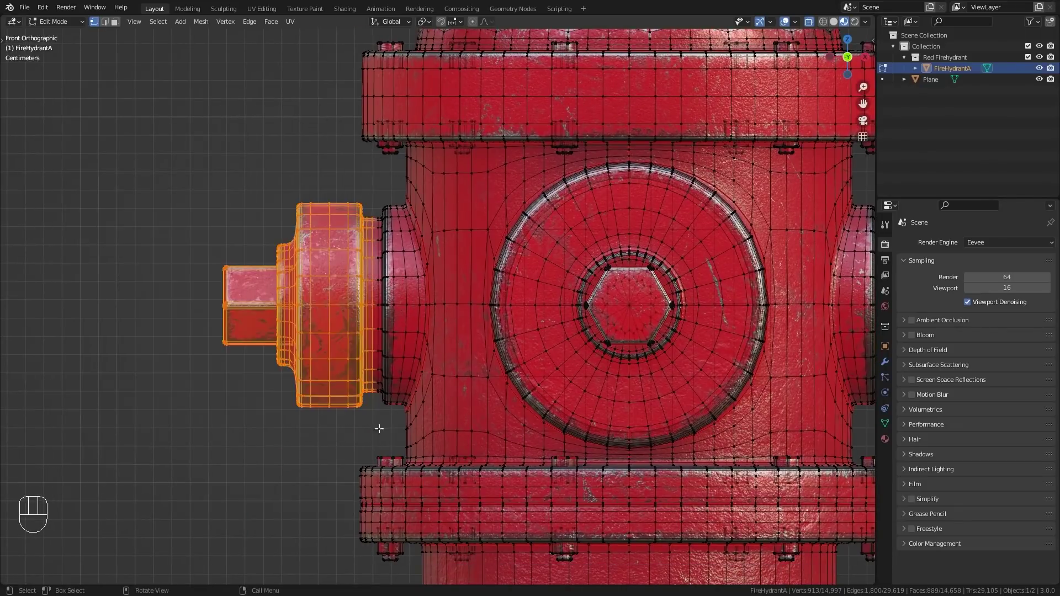
Show the hydrant's mesh data settings with the Vertex Groups section expanded
{"action": "left_click_drag", "start_coordinate": [407, 334], "coordinate": [445, 331]}
{"action": "left_click_drag", "start_coordinate": [489, 340], "coordinate": [491, 316]}
{"action": "left_click_drag", "start_coordinate": [543, 326], "coordinate": [498, 333]}
{"action": "left_click_drag", "start_coordinate": [497, 334], "coordinate": [493, 347]}
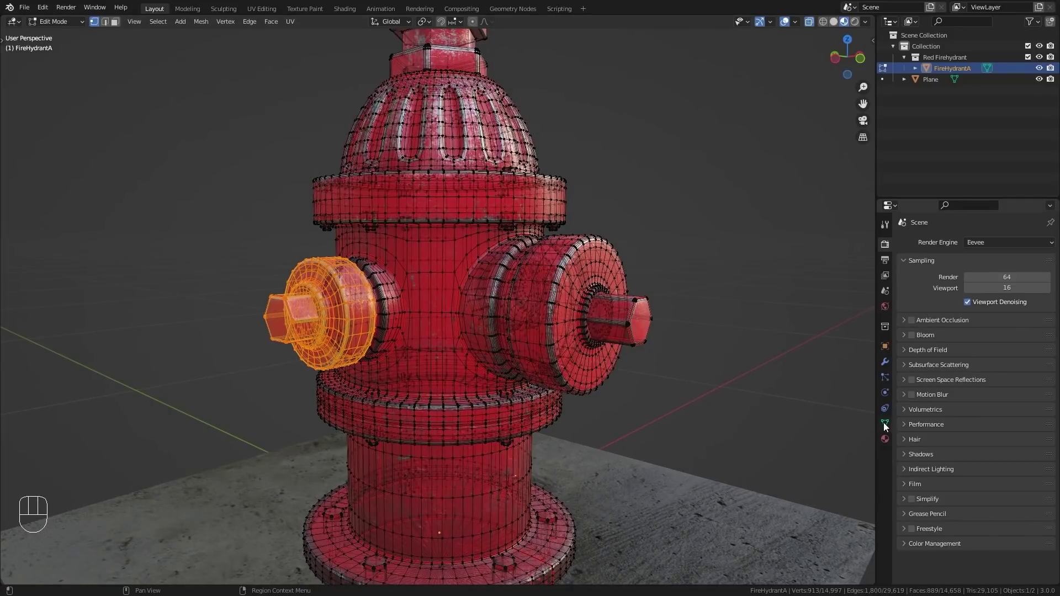
{"action": "left_click", "coordinate": [889, 424]}
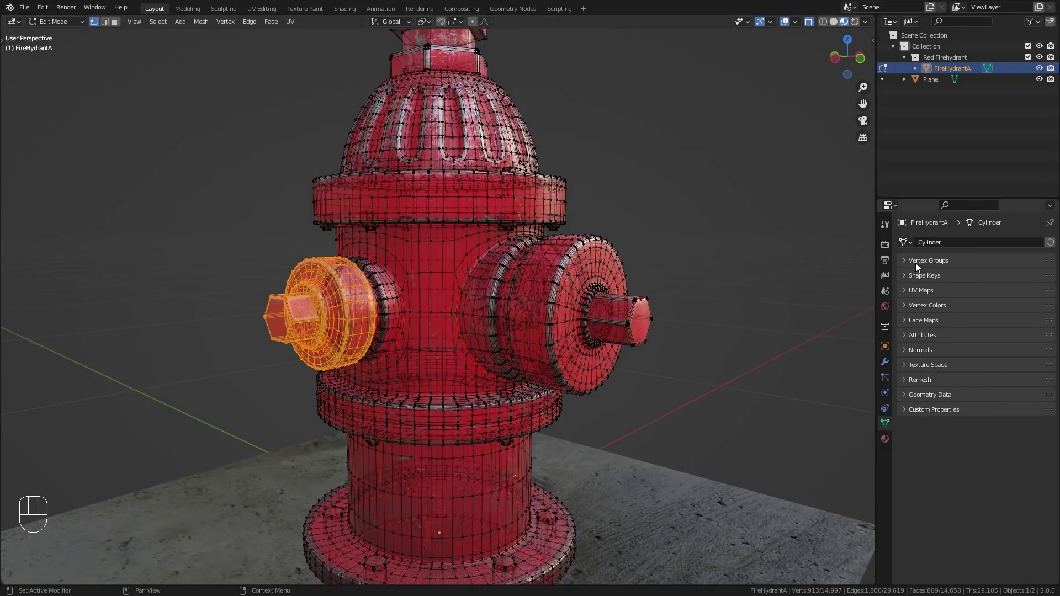
{"action": "left_click", "coordinate": [915, 260]}
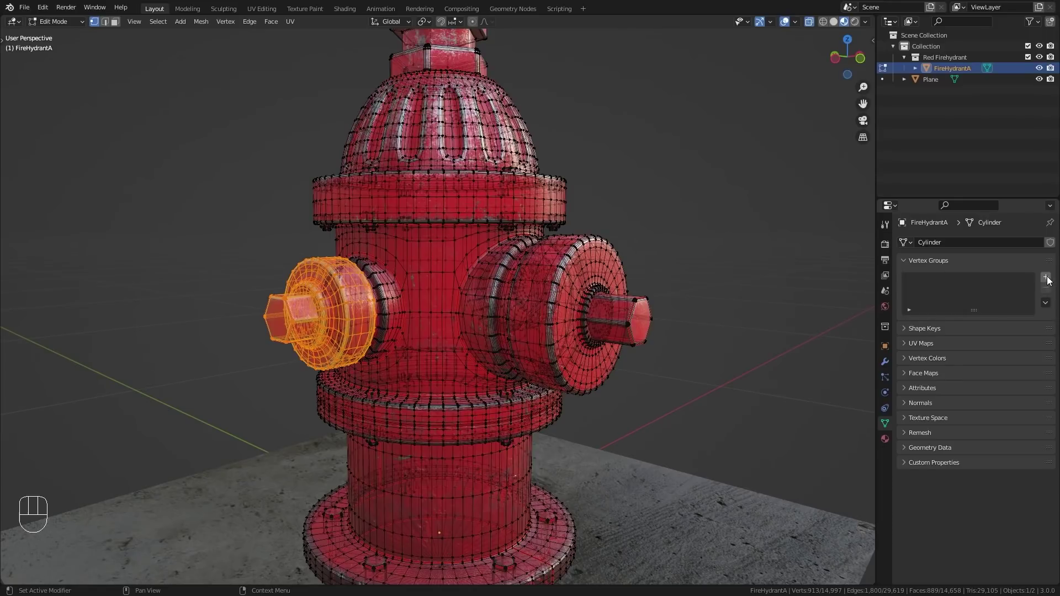
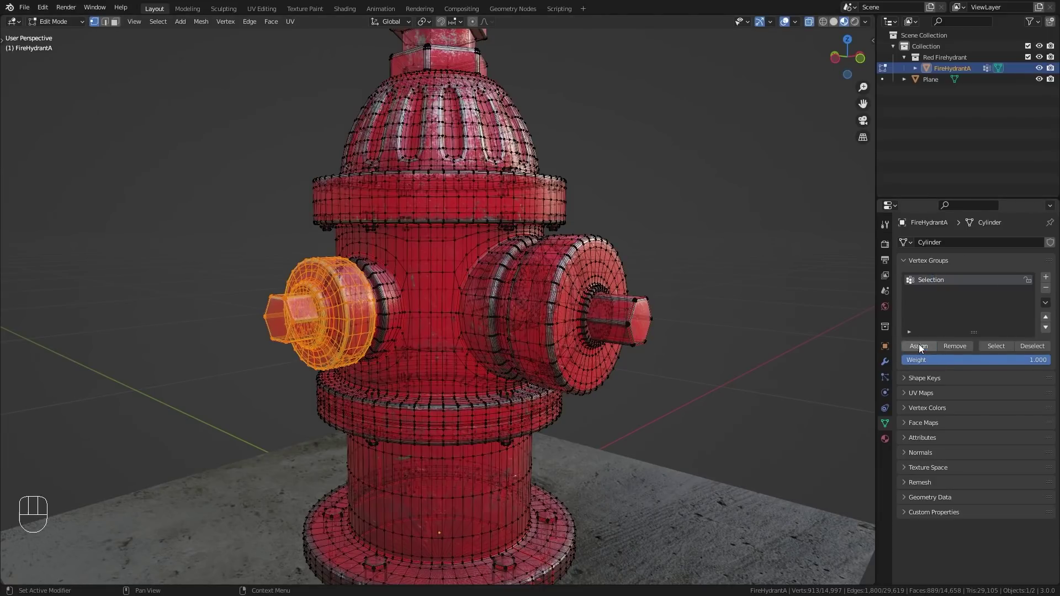
Deselect the hydrant geometry and reselect the cap vertices stored in the Selection group
{"action": "key", "text": "a"}
{"action": "key", "text": "a"}
{"action": "middle_click", "coordinate": [458, 336]}
{"action": "key", "text": "z"}
{"action": "middle_click", "coordinate": [476, 372]}
{"action": "left_click_drag", "start_coordinate": [337, 391], "coordinate": [357, 373]}
{"action": "left_click", "coordinate": [941, 282]}
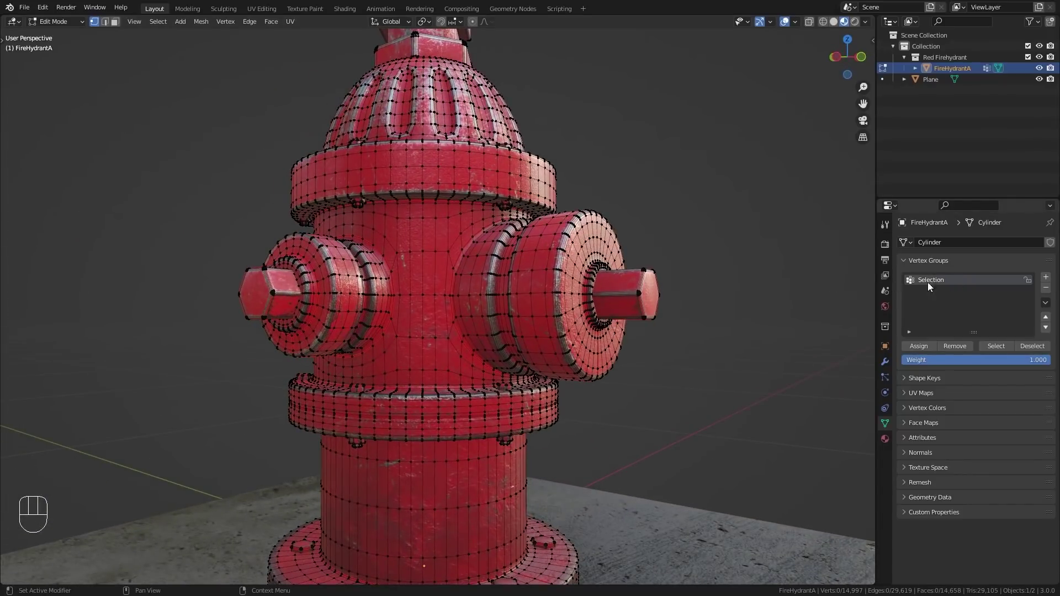
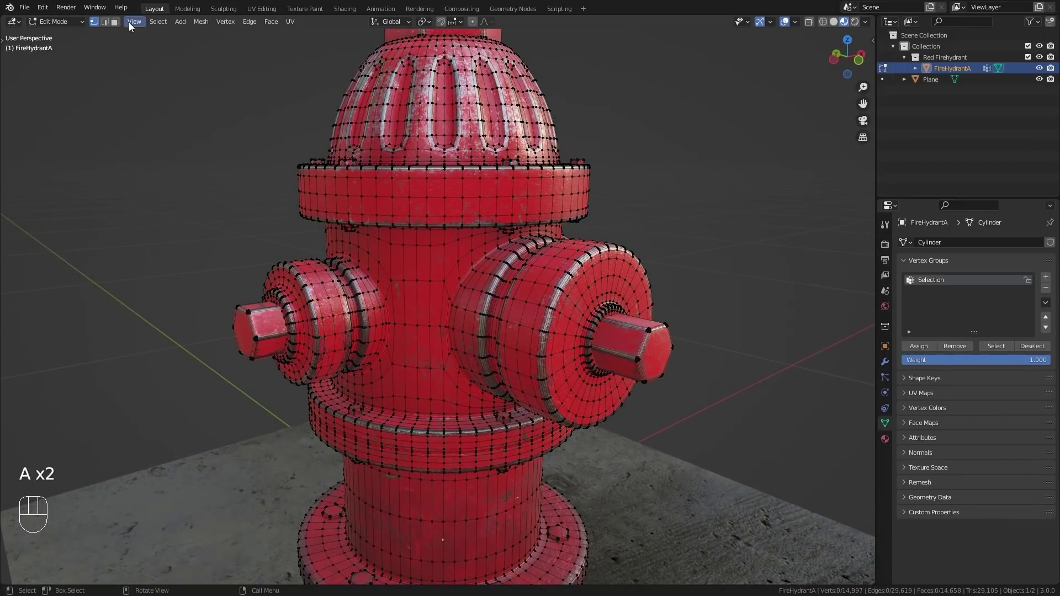
In face select mode, select the ring of faces around the hydrant's upper collar
{"action": "left_click", "coordinate": [116, 24]}
{"action": "left_click_drag", "start_coordinate": [380, 192], "coordinate": [368, 252]}
{"action": "left_click", "coordinate": [371, 227]}
{"action": "left_click", "coordinate": [396, 247]}
{"action": "middle_click", "coordinate": [400, 272]}
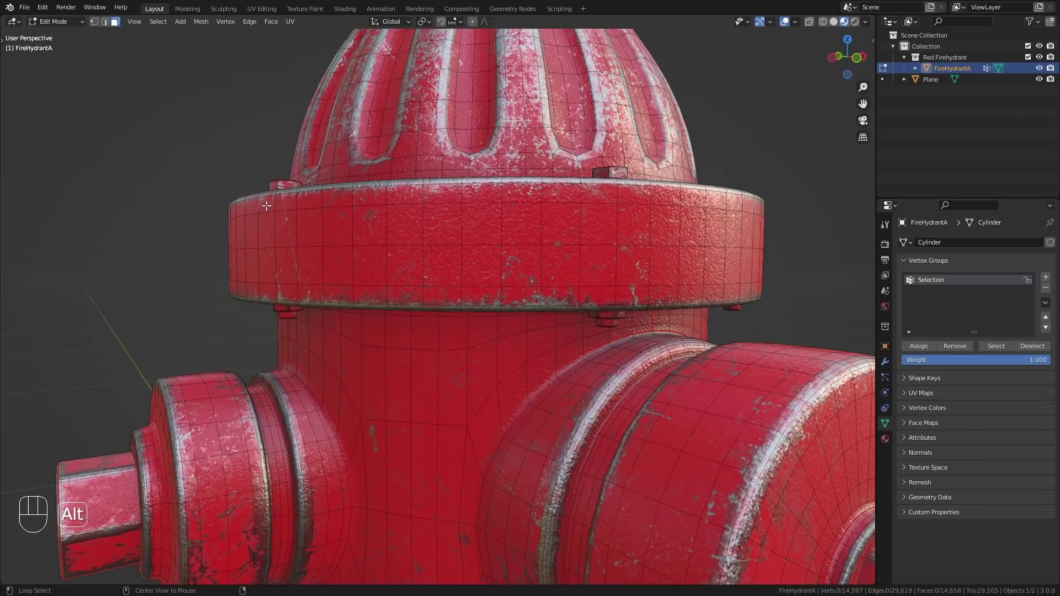
{"action": "left_click", "coordinate": [258, 202]}
{"action": "left_click", "coordinate": [250, 219]}
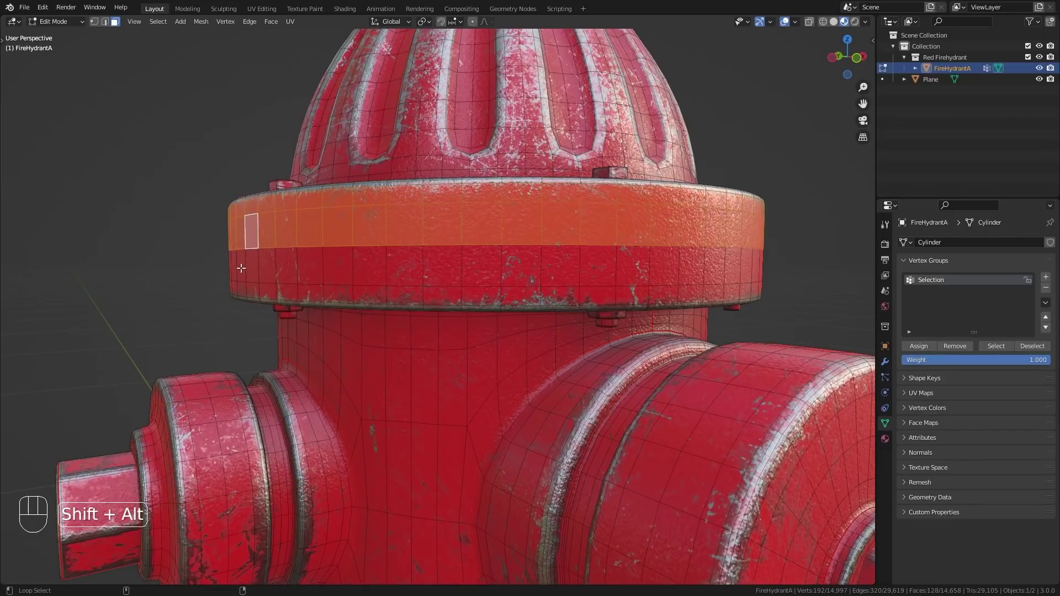
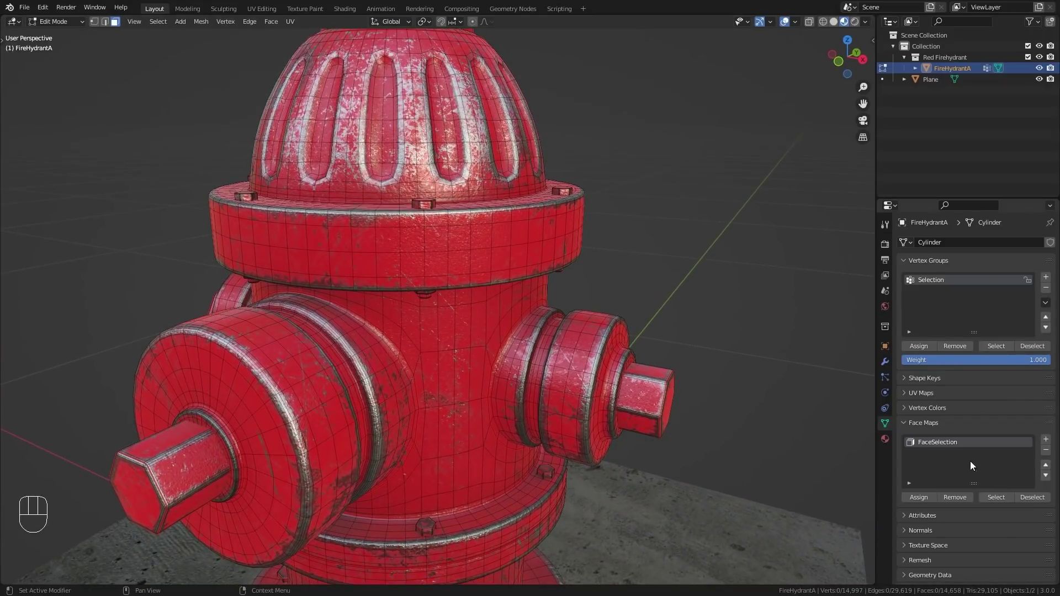
Reselect the collar faces through the FaceSelection face map to verify it
{"action": "left_click", "coordinate": [934, 447]}
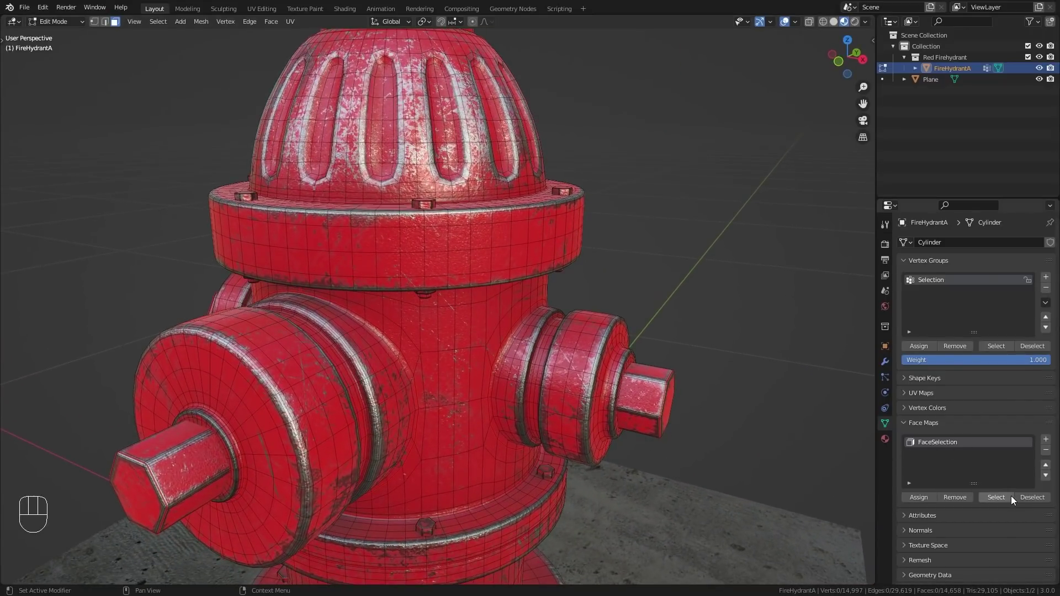
{"action": "left_click", "coordinate": [1007, 499]}
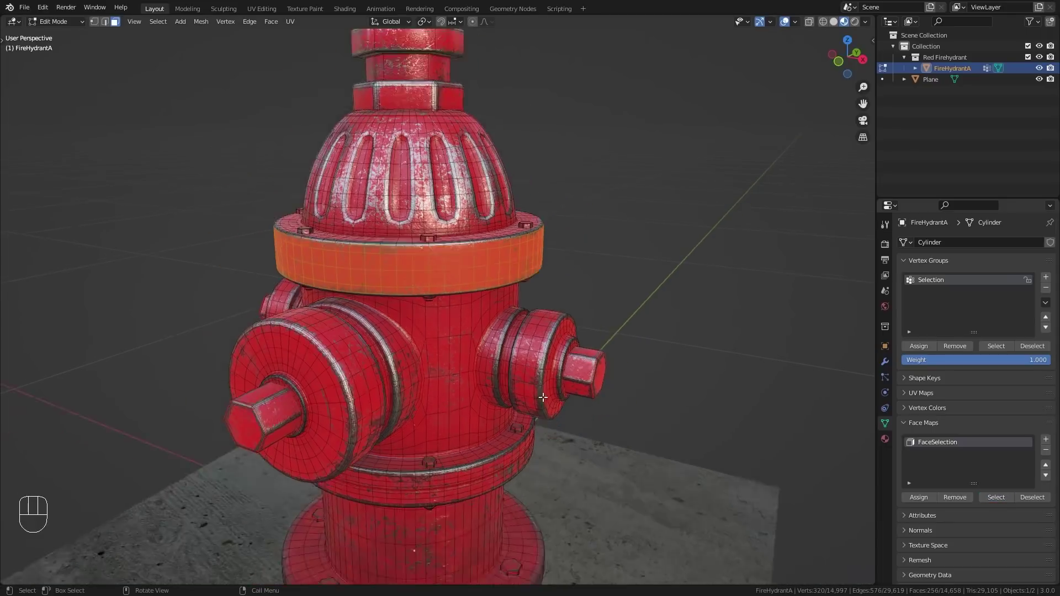
{"action": "left_click_drag", "start_coordinate": [513, 404], "coordinate": [479, 392]}
Back in object mode, select the Wall box behind the coffee table and frame it whole
{"action": "key", "text": "Tab"}
{"action": "key", "text": "n"}
{"action": "left_click_drag", "start_coordinate": [399, 291], "coordinate": [429, 297]}
{"action": "left_click_drag", "start_coordinate": [432, 319], "coordinate": [517, 317]}
{"action": "left_click_drag", "start_coordinate": [476, 319], "coordinate": [450, 314]}
{"action": "left_click", "coordinate": [451, 314]}
{"action": "middle_click", "coordinate": [460, 310]}
{"action": "left_click_drag", "start_coordinate": [434, 304], "coordinate": [394, 257]}
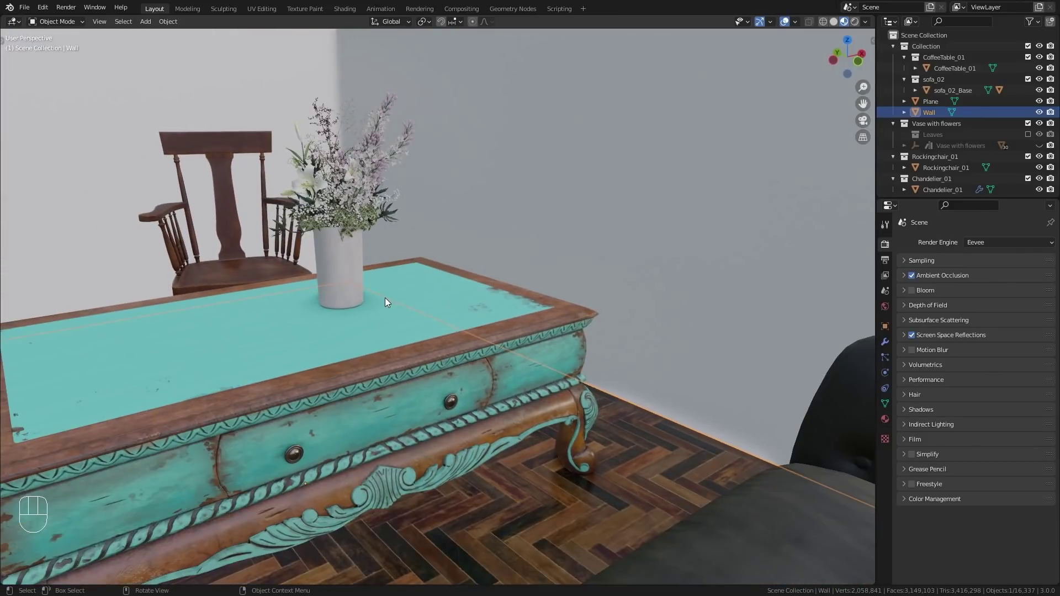
{"action": "key", "text": "a"}
{"action": "key", "text": "a"}
{"action": "left_click_drag", "start_coordinate": [391, 306], "coordinate": [419, 316]}
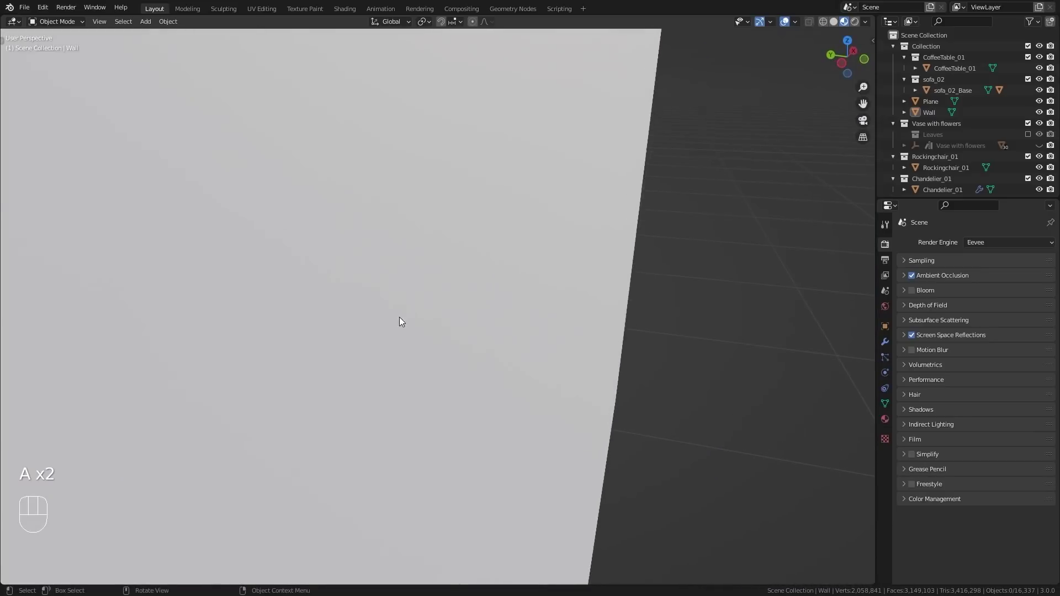
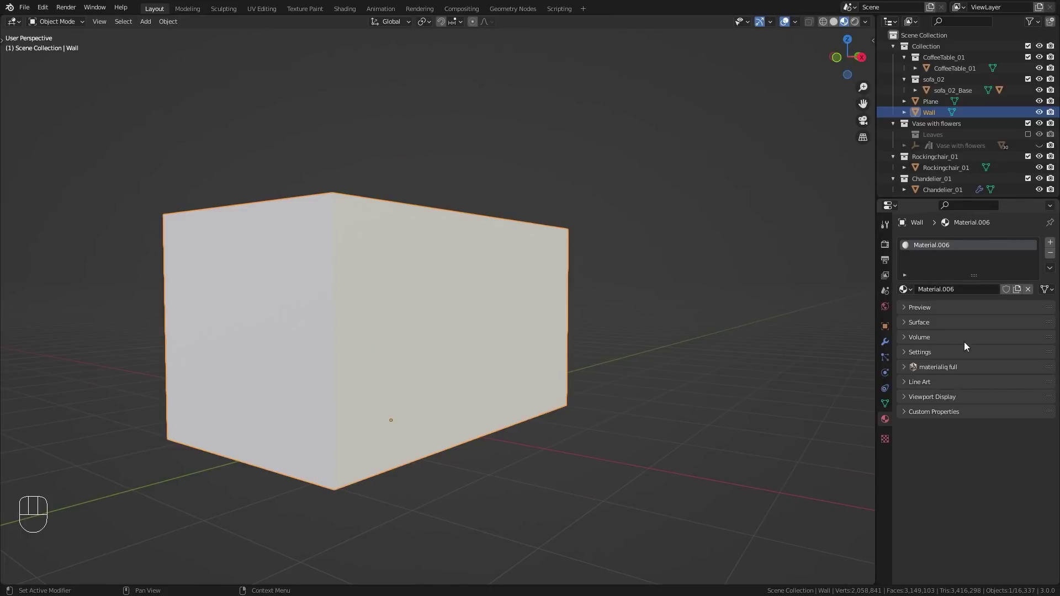
Enable Backface Culling in the Wall material's Settings
{"action": "left_click", "coordinate": [915, 355]}
{"action": "left_click", "coordinate": [973, 371]}
{"action": "left_click_drag", "start_coordinate": [432, 342], "coordinate": [511, 341]}
Flip the normals of every Wall face via Mesh > Normals > Flip and return to object mode
{"action": "middle_click", "coordinate": [529, 340]}
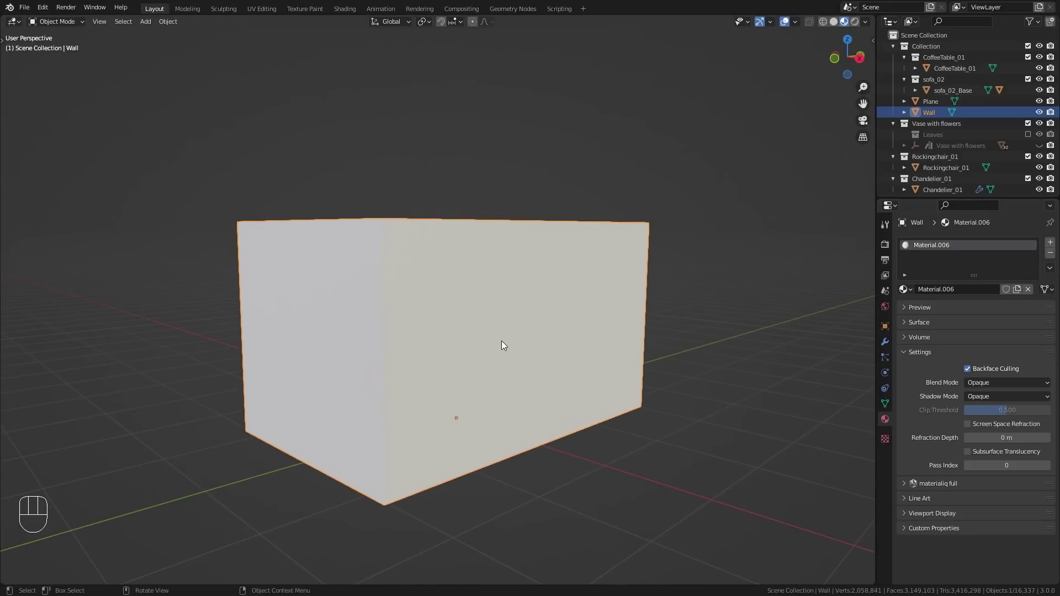
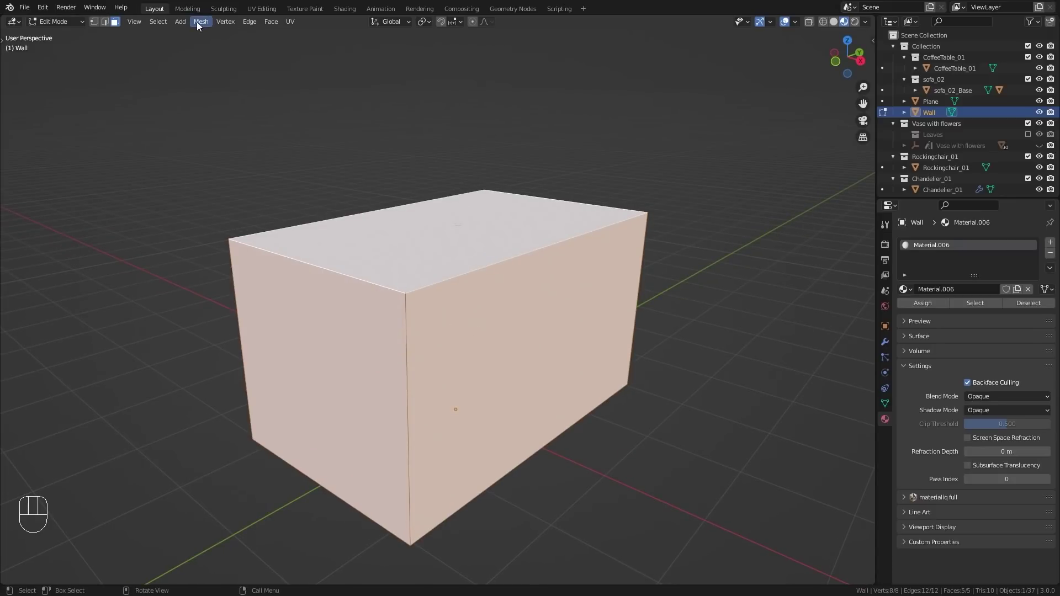
{"action": "left_click_drag", "start_coordinate": [209, 28], "coordinate": [340, 201]}
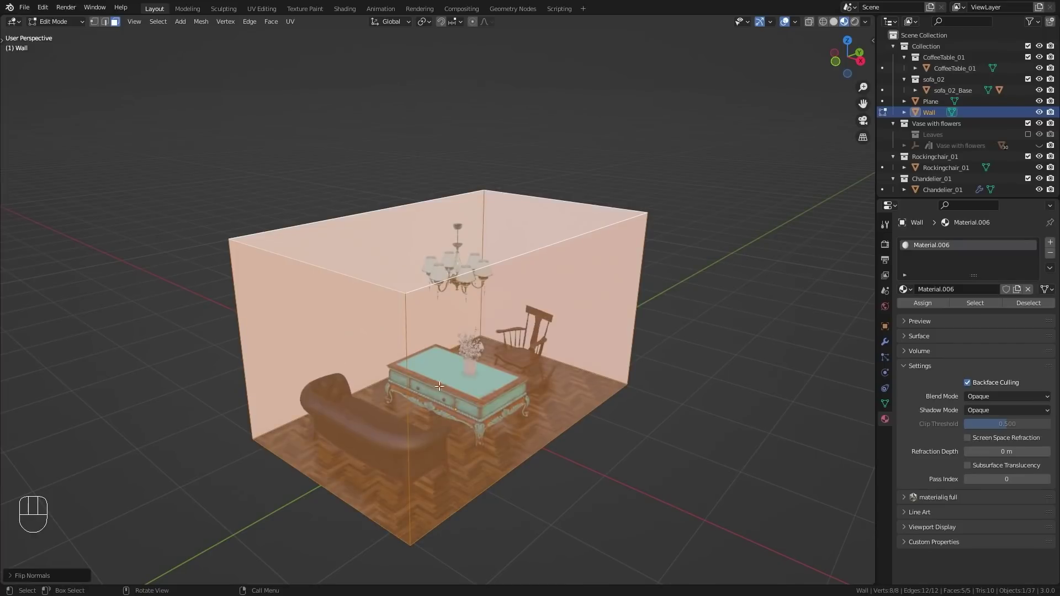
{"action": "key", "text": "Tab"}
Orbit and move in to view the furnished room through the culled walls
{"action": "left_click_drag", "start_coordinate": [465, 375], "coordinate": [454, 355]}
{"action": "left_click_drag", "start_coordinate": [351, 380], "coordinate": [342, 433]}
{"action": "left_click_drag", "start_coordinate": [450, 428], "coordinate": [404, 389]}
{"action": "middle_click", "coordinate": [490, 444]}
{"action": "left_click_drag", "start_coordinate": [555, 415], "coordinate": [250, 426]}
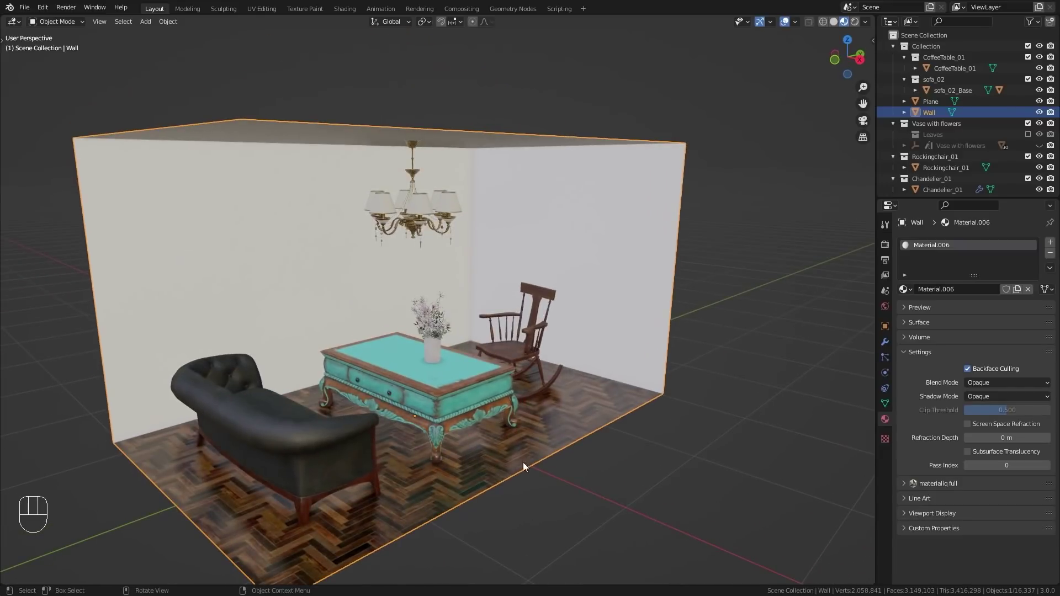
{"action": "left_click_drag", "start_coordinate": [582, 430], "coordinate": [484, 463]}
{"action": "left_click_drag", "start_coordinate": [533, 442], "coordinate": [531, 446]}
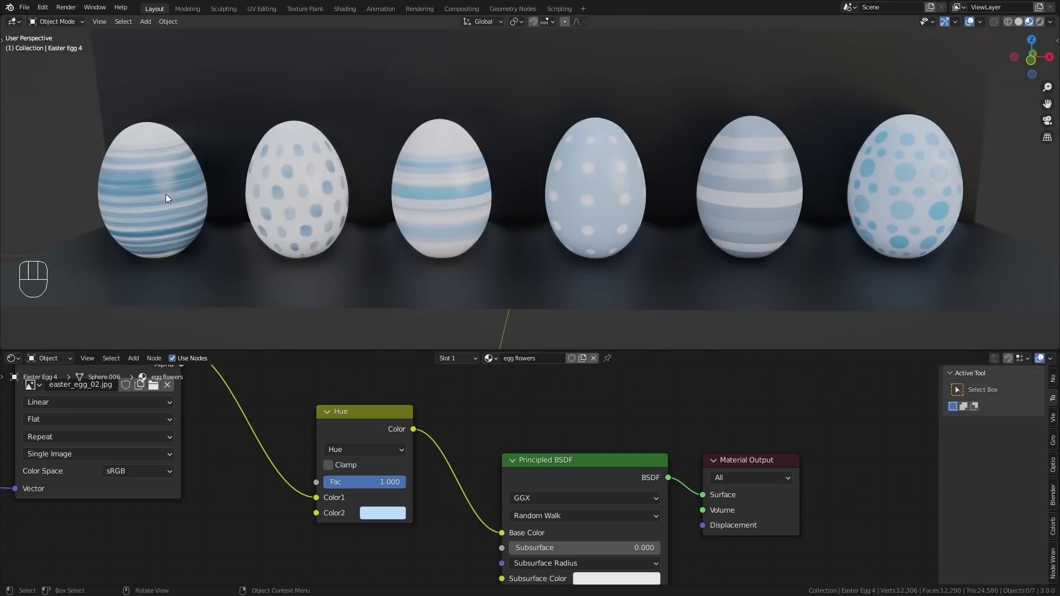
Inspect each egg's material, then select the spotted first egg to set its Hue Color2 salmon red
{"action": "left_click", "coordinate": [301, 201]}
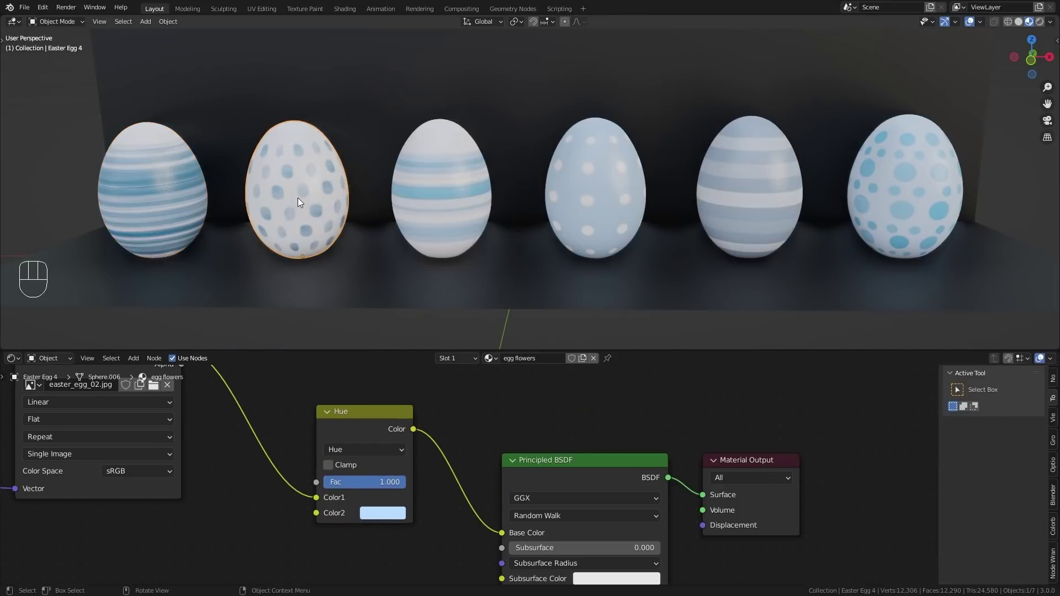
{"action": "left_click", "coordinate": [449, 201]}
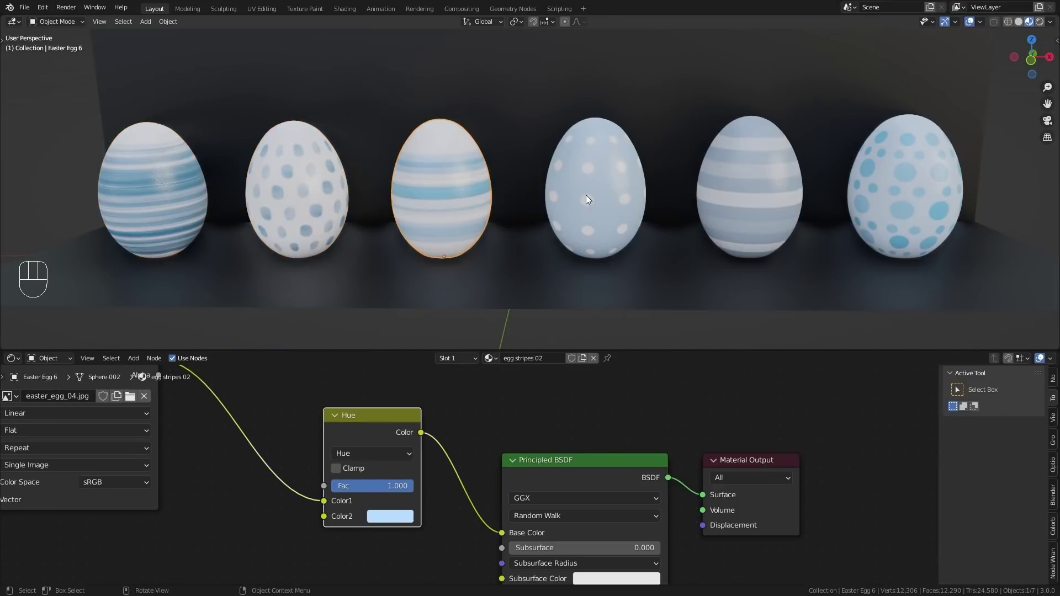
{"action": "left_click", "coordinate": [589, 198]}
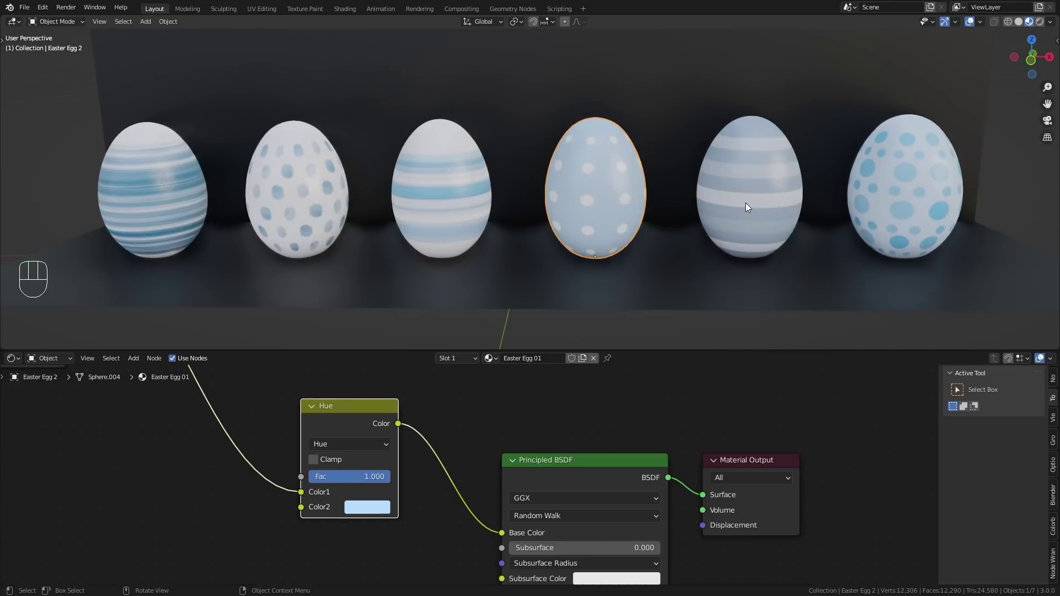
{"action": "left_click", "coordinate": [909, 201]}
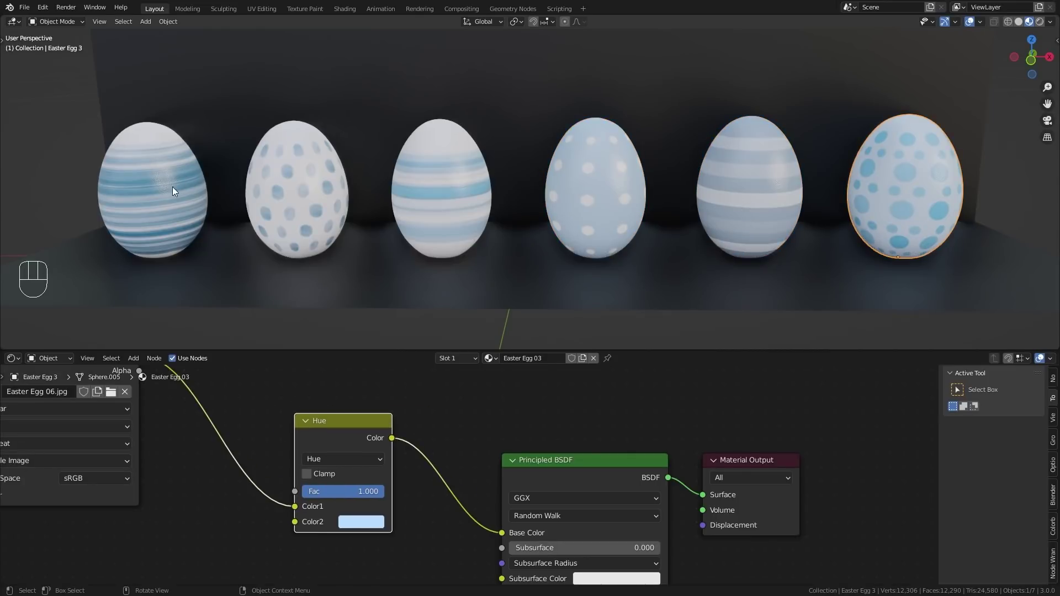
{"action": "left_click", "coordinate": [166, 188]}
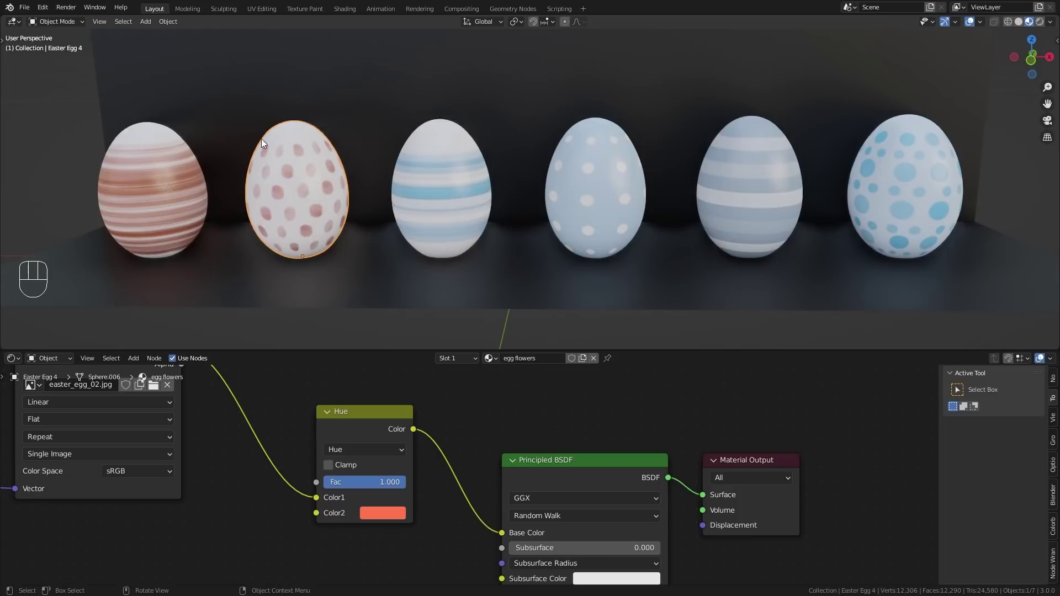
On Easter Egg 5, add an RGB node wired to Hue Color2 and wrap it in a node group
{"action": "left_click_drag", "start_coordinate": [168, 176], "coordinate": [331, 202]}
{"action": "left_click", "coordinate": [459, 202]}
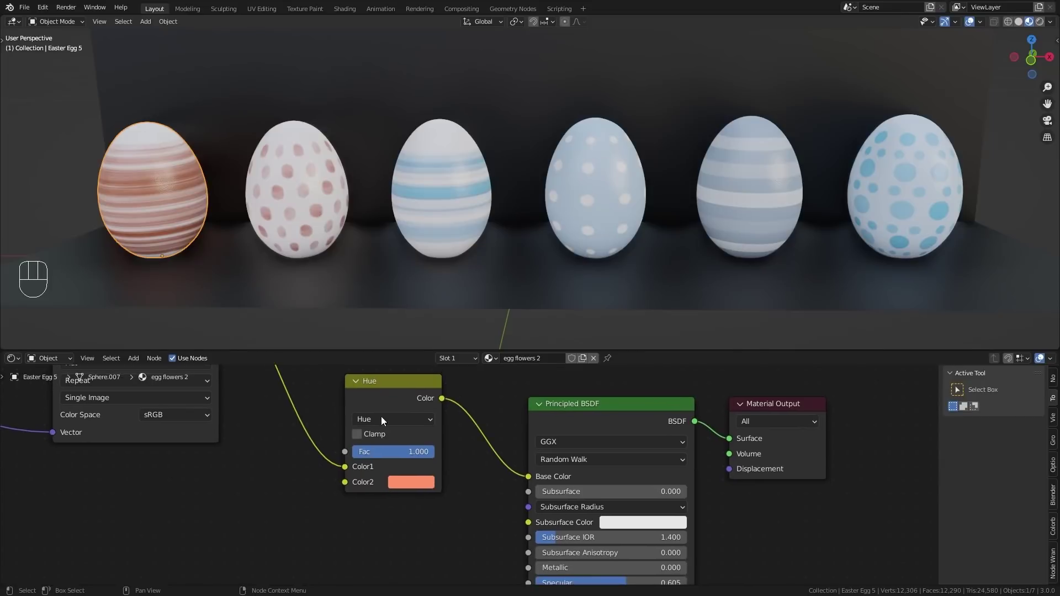
{"action": "key", "text": "shift+a"}
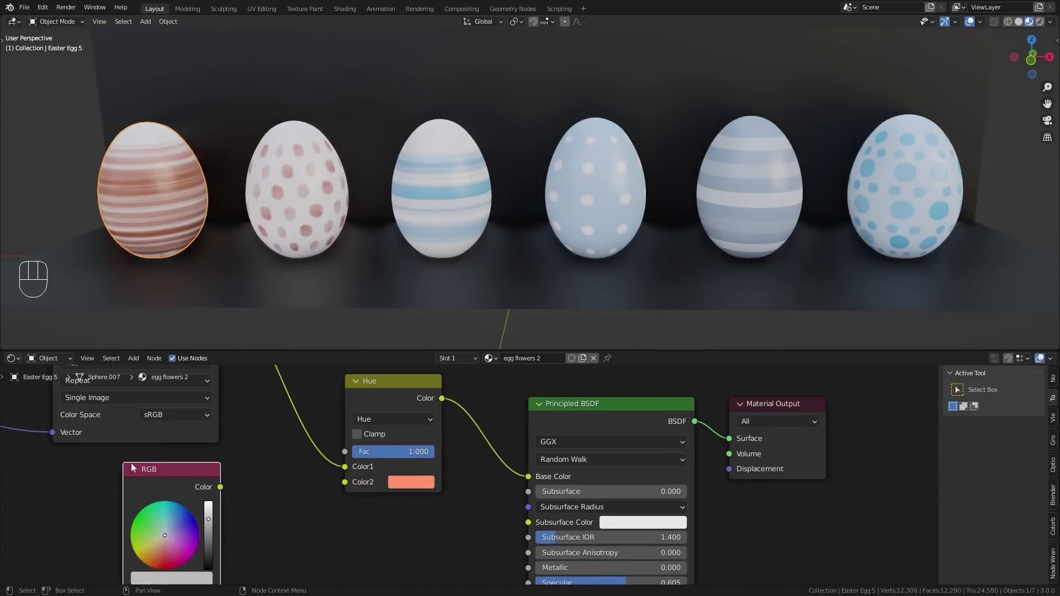
{"action": "left_click_drag", "start_coordinate": [225, 468], "coordinate": [170, 497]}
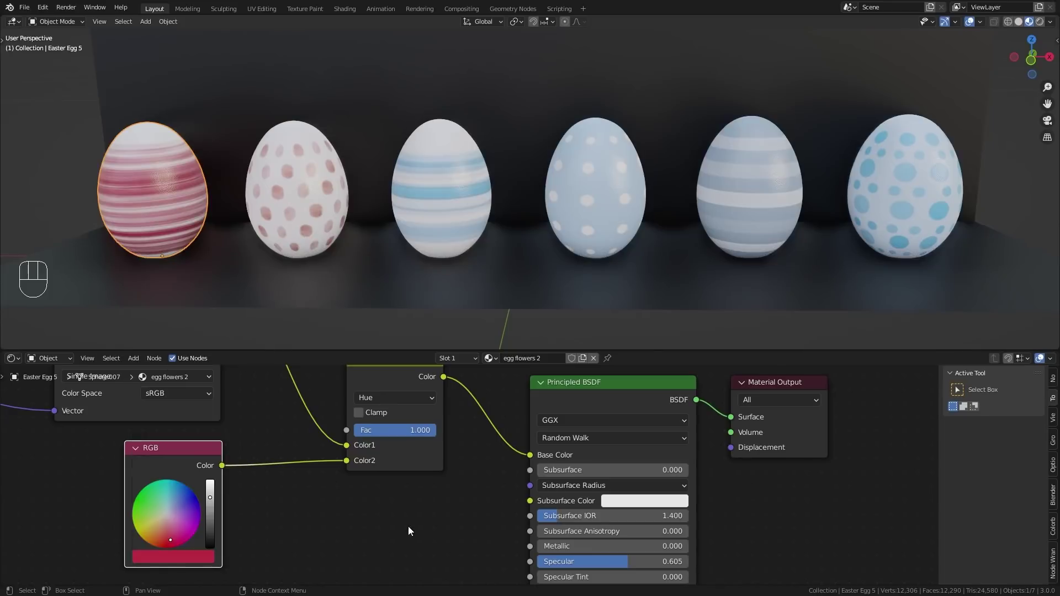
{"action": "left_click_drag", "start_coordinate": [184, 456], "coordinate": [199, 463]}
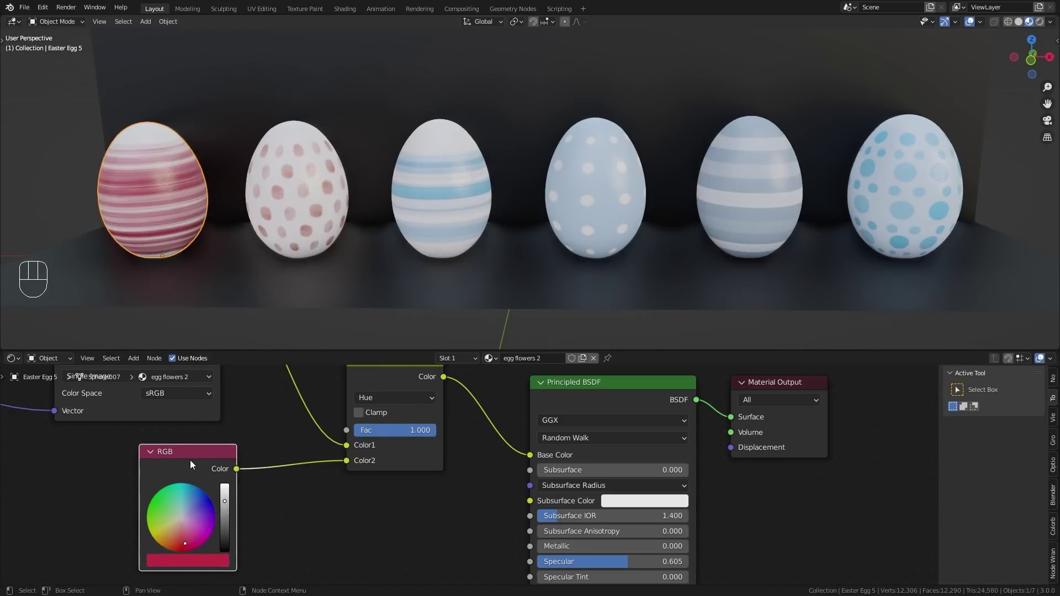
{"action": "key", "text": "ctrl+g"}
{"action": "middle_click", "coordinate": [403, 460]}
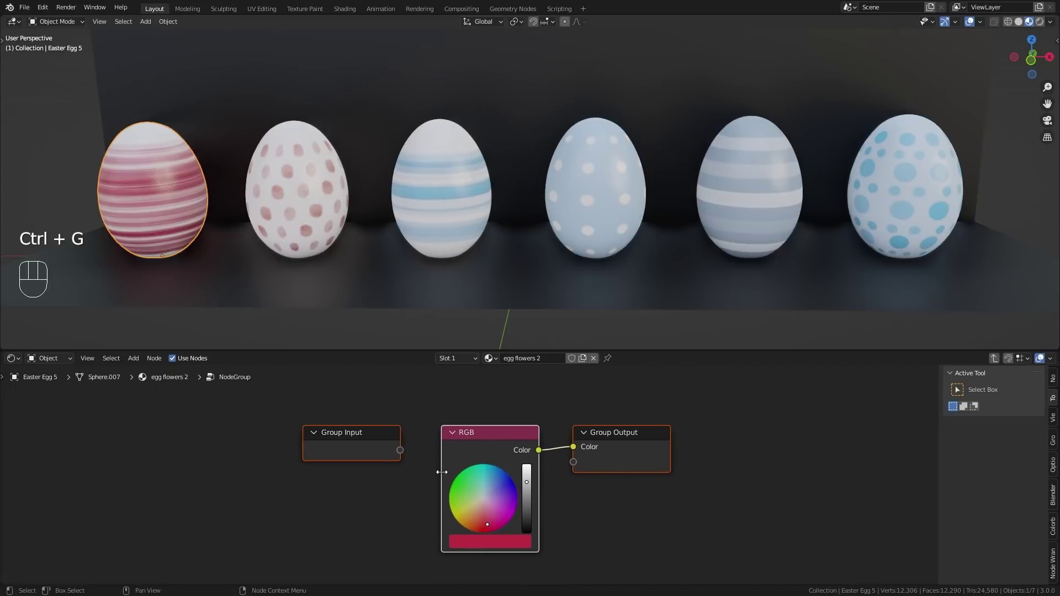
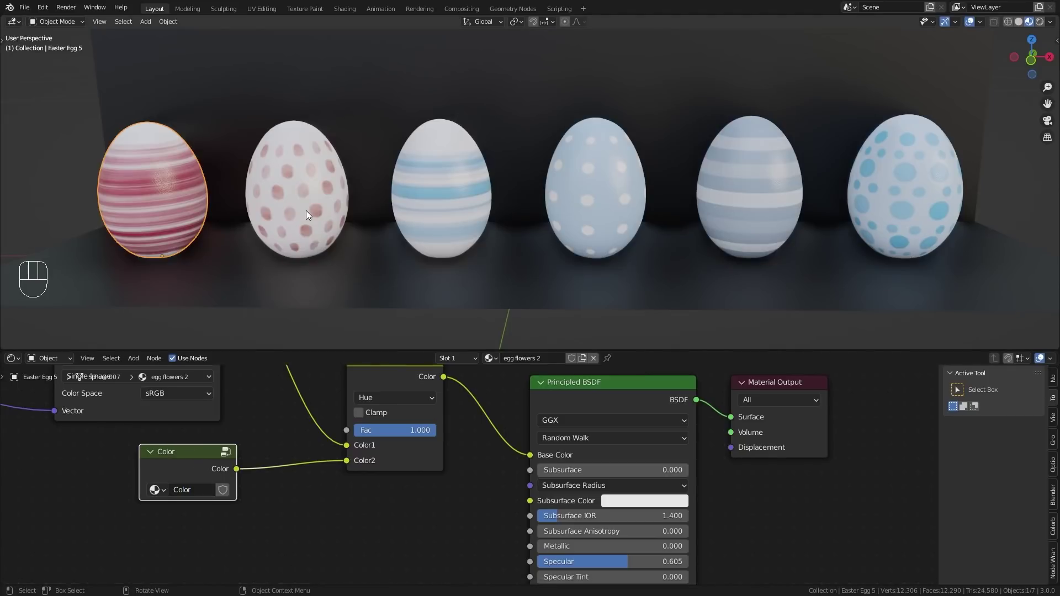
Add the shared Color node group to the spotted first egg's material and wire it into Color2
{"action": "left_click", "coordinate": [310, 203]}
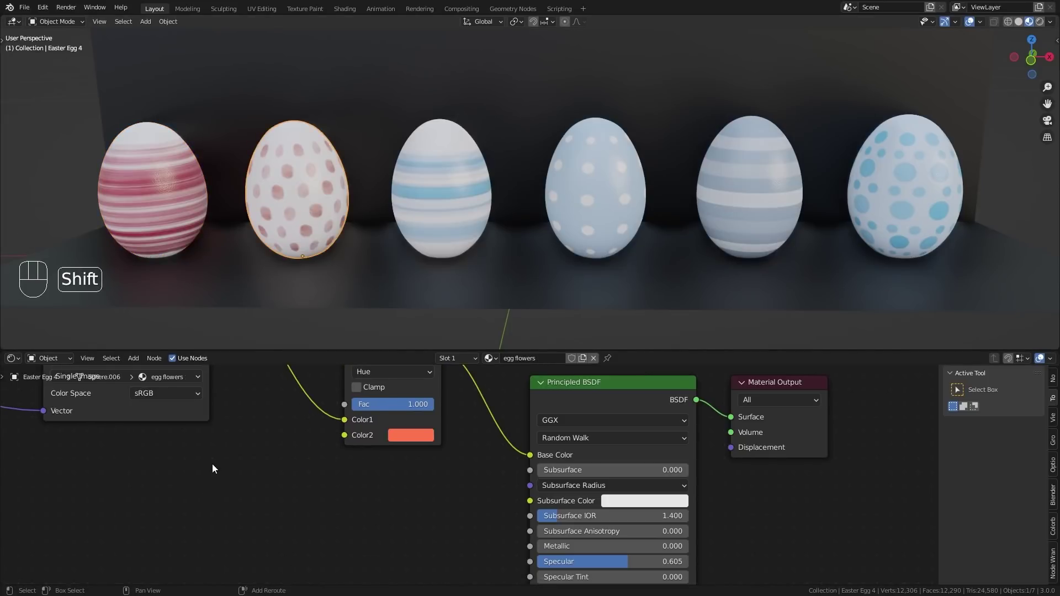
{"action": "key", "text": "shift+a"}
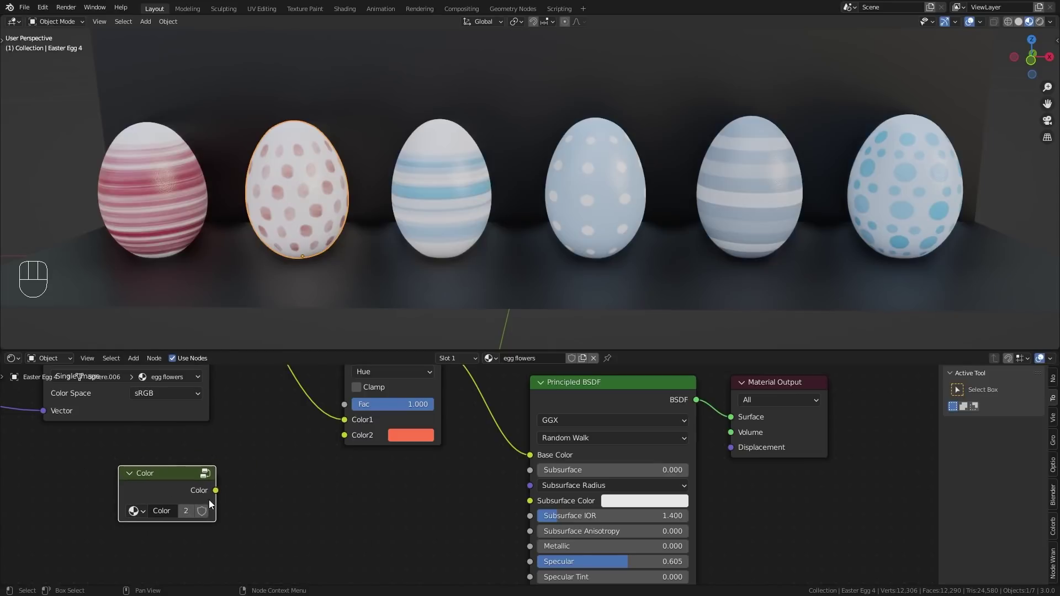
{"action": "left_click_drag", "start_coordinate": [217, 492], "coordinate": [343, 439]}
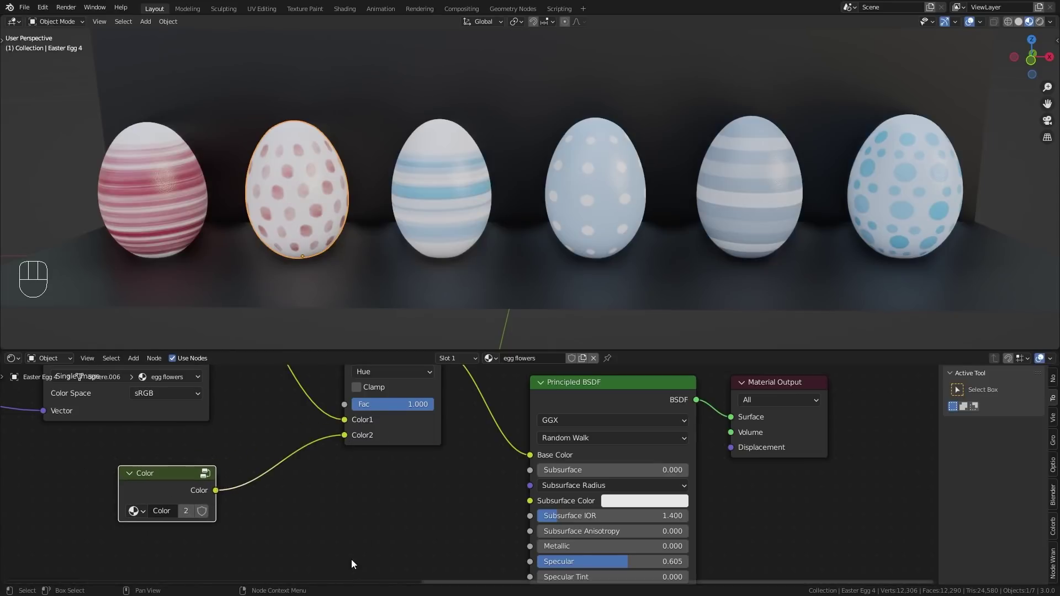
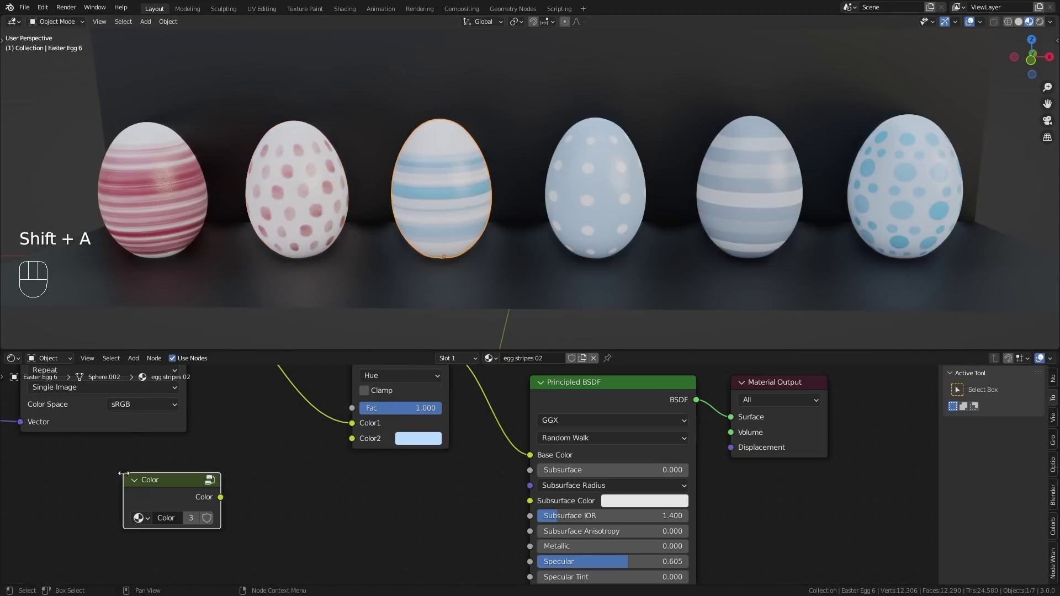
Add the Color group to the remaining egg, then shift the shared RGB hue to violet
{"action": "key", "text": "shift+a"}
{"action": "key", "text": "shift+a"}
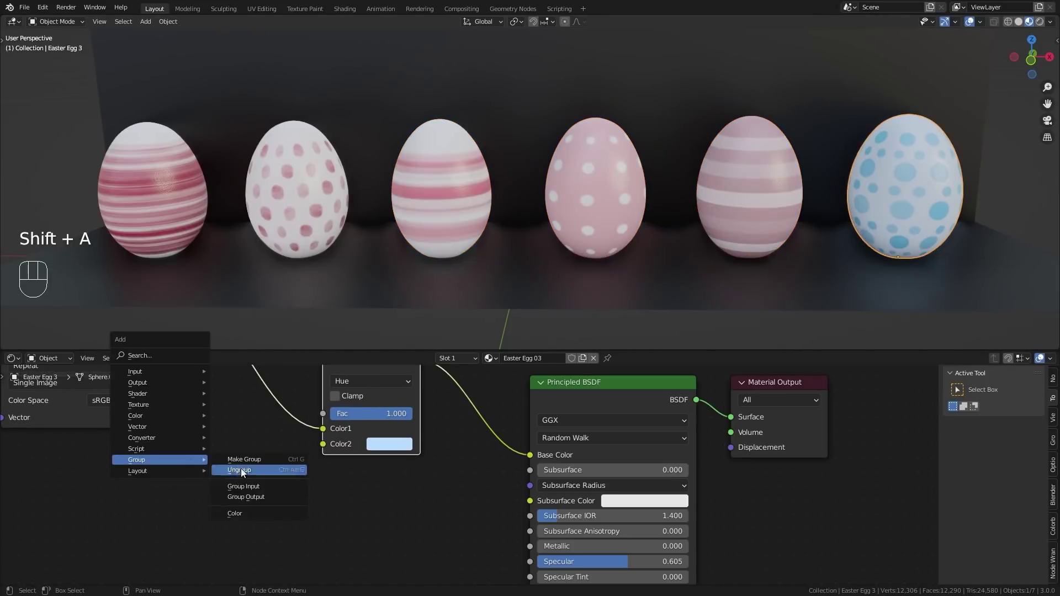
{"action": "key", "text": "shift+a"}
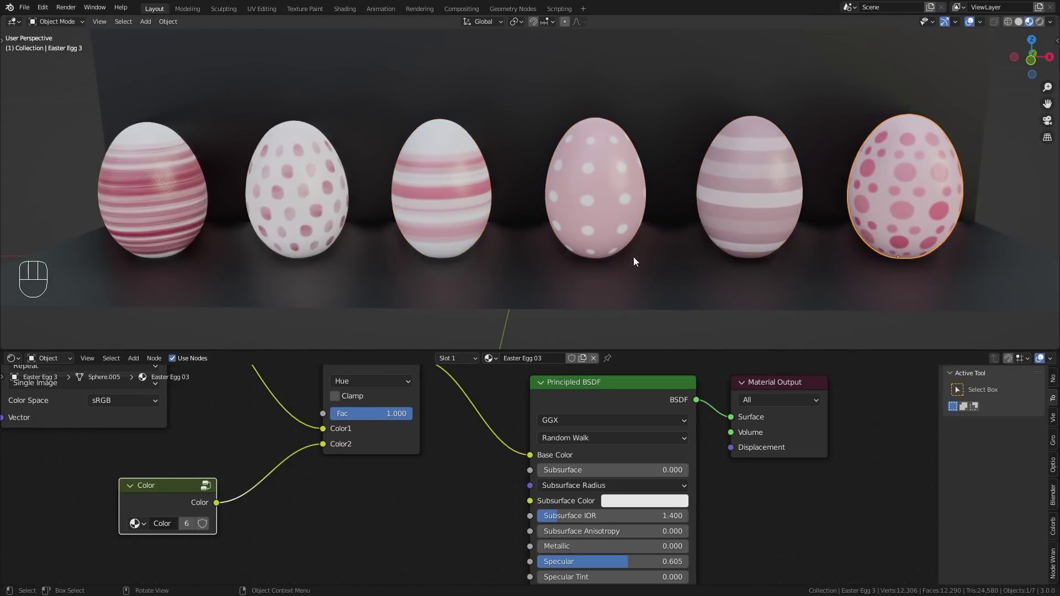
{"action": "left_click_drag", "start_coordinate": [168, 496], "coordinate": [152, 493]}
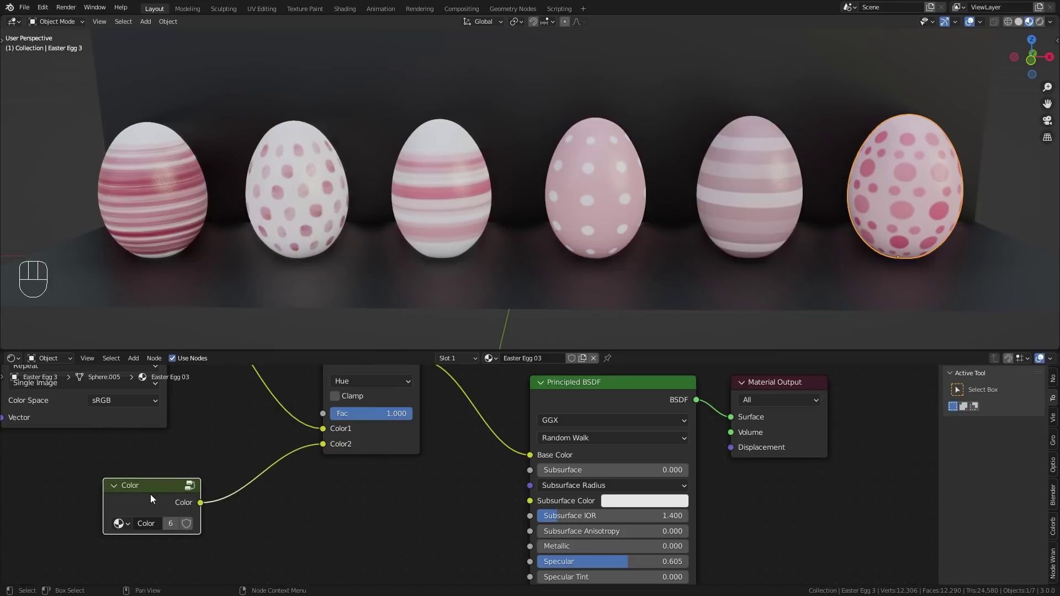